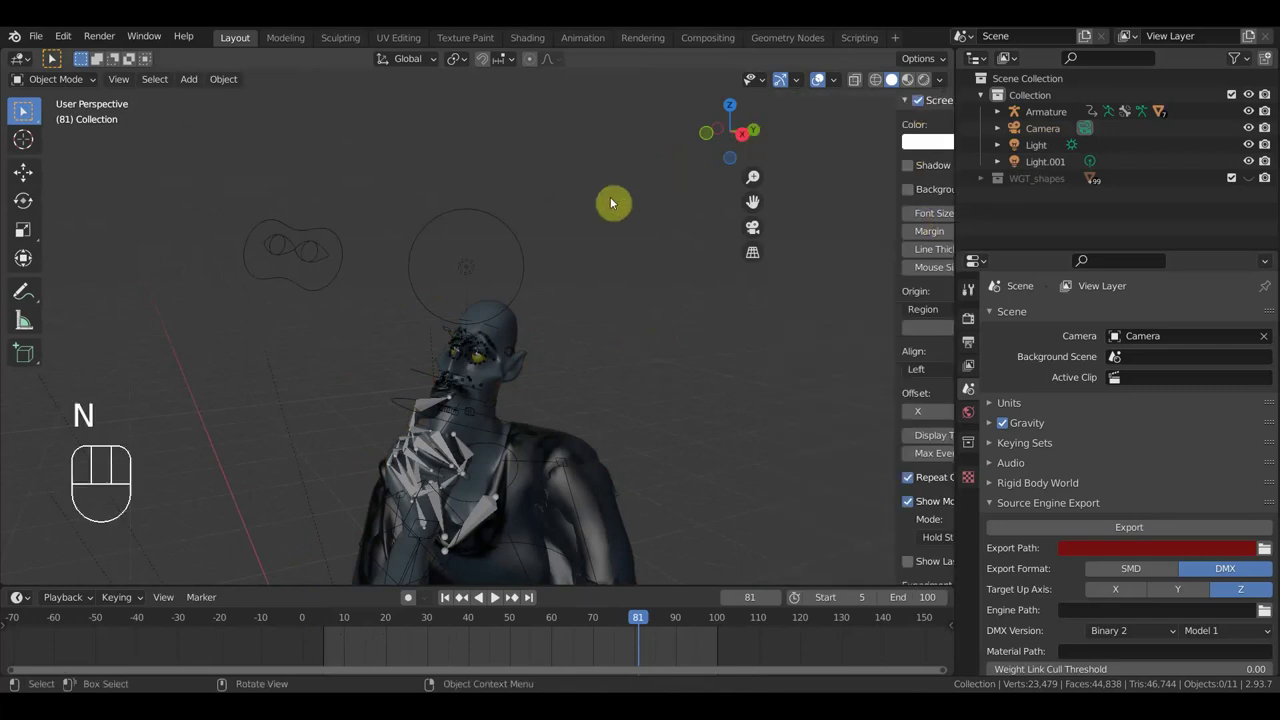
# Step: Hide Camera, Light and Light.001 in the Outliner, leaving only the armature visible
pyautogui.middleClick(620, 257)
pyautogui.click(1249, 132)
pyautogui.click(1256, 159)
pyautogui.moveTo(943, 87); pyautogui.dragTo(573, 346)
pyautogui.moveTo(944, 79); pyautogui.dragTo(710, 295)
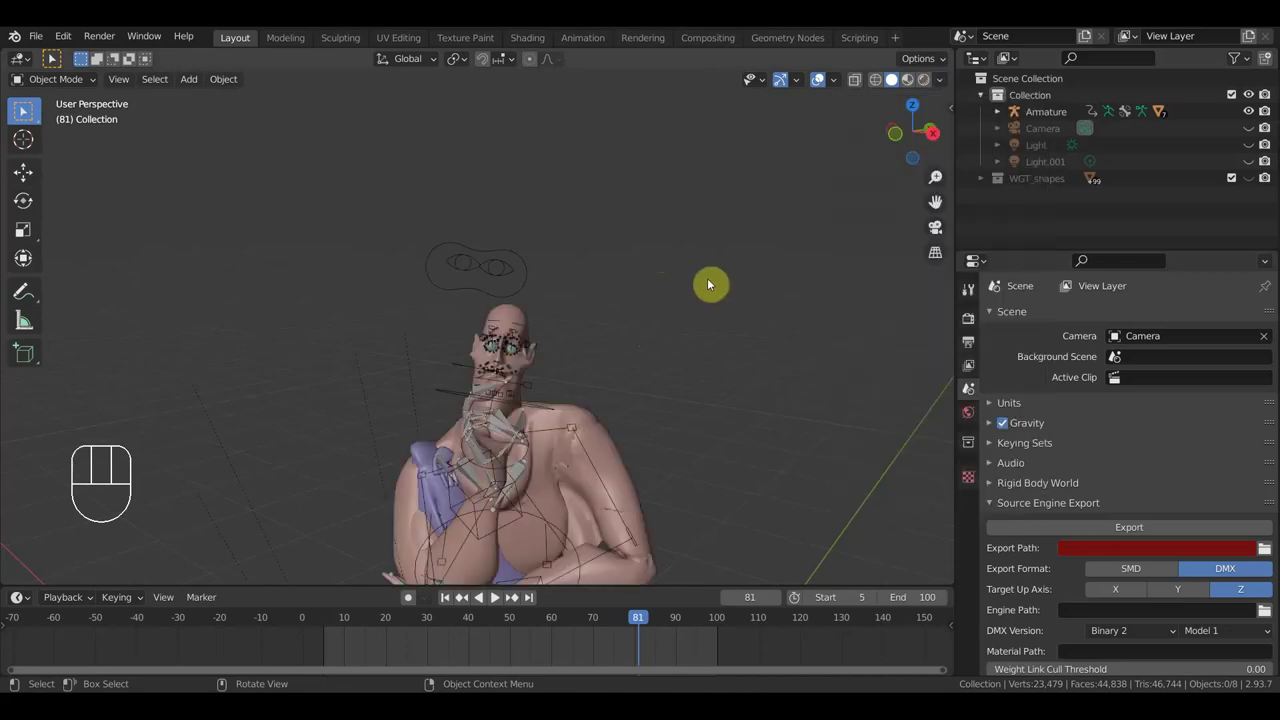
pyautogui.middleClick(714, 285)
pyautogui.middleClick(777, 283)
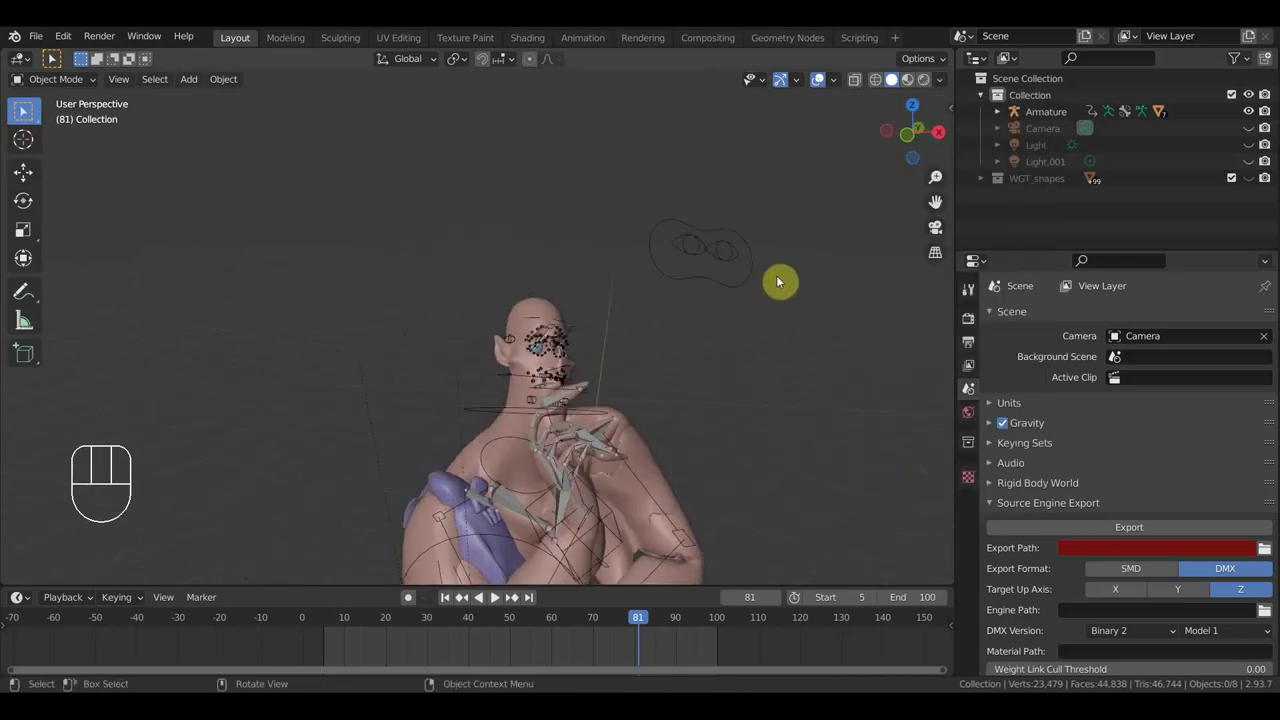
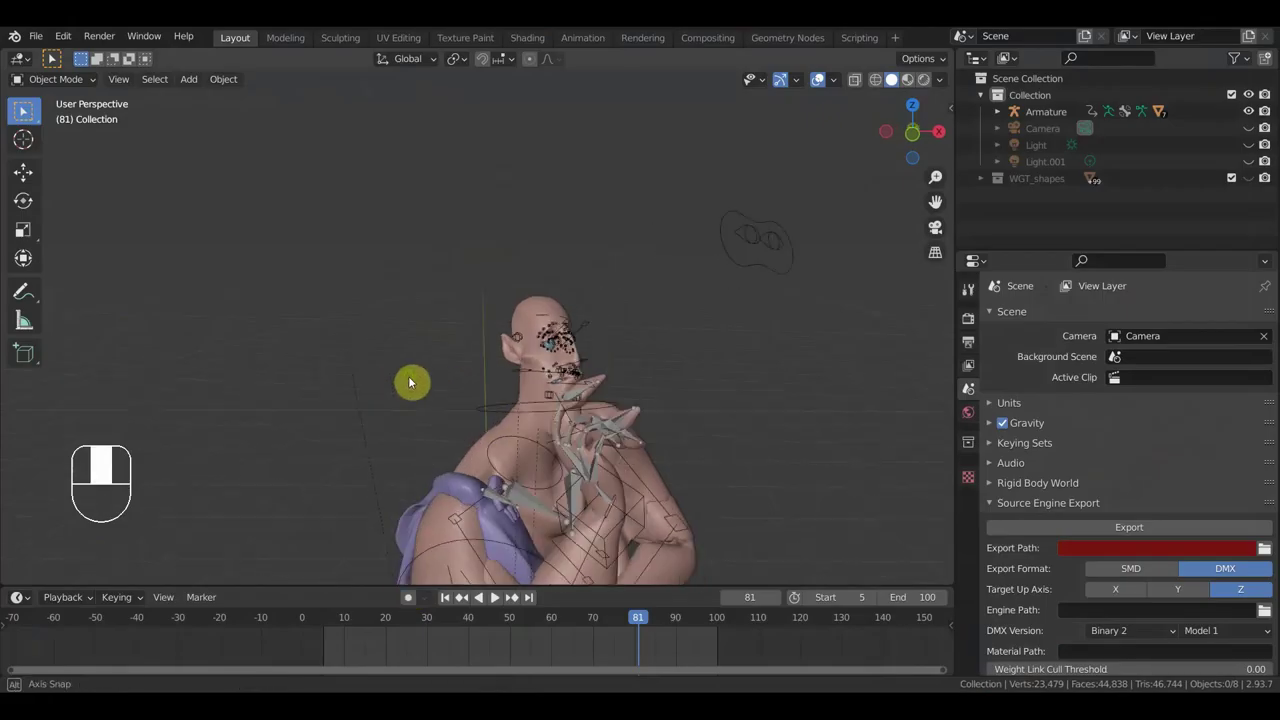
# Step: Add an icosphere via Shift+A, move it upward and scale it down slightly
pyautogui.press('shift+a')
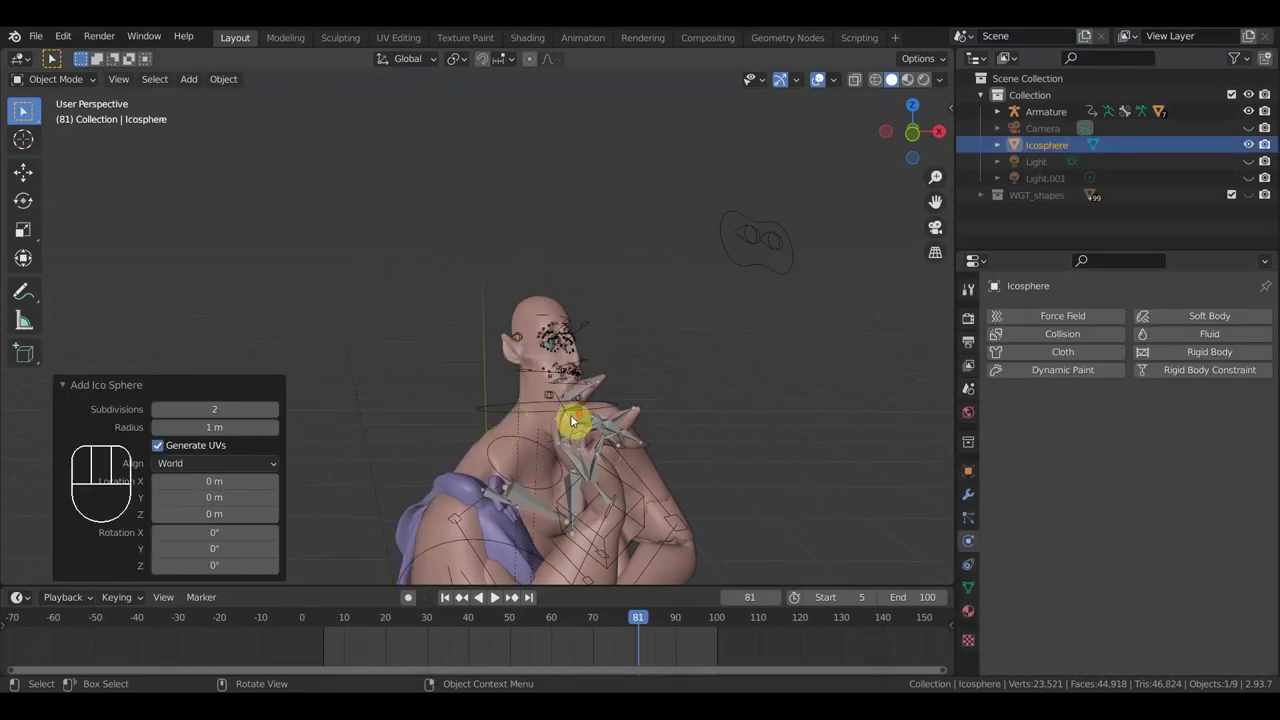
pyautogui.middleClick(466, 427)
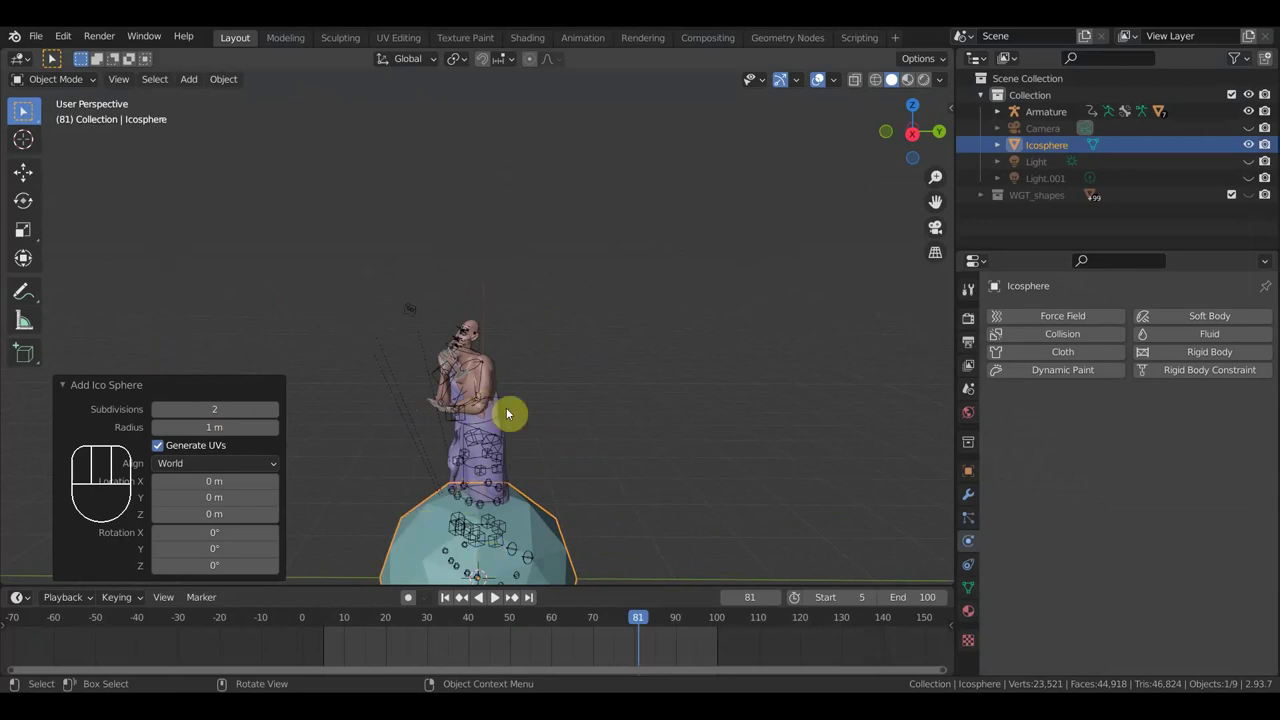
pyautogui.press('g')
pyautogui.click(572, 195)
pyautogui.press('s')
pyautogui.scroll(3)
# Step: Nudge the icosphere's position with a couple more small moves
pyautogui.middleClick(631, 358)
pyautogui.press('g')
pyautogui.moveTo(601, 364); pyautogui.dragTo(682, 373)
pyautogui.press('g')
pyautogui.click(694, 371)
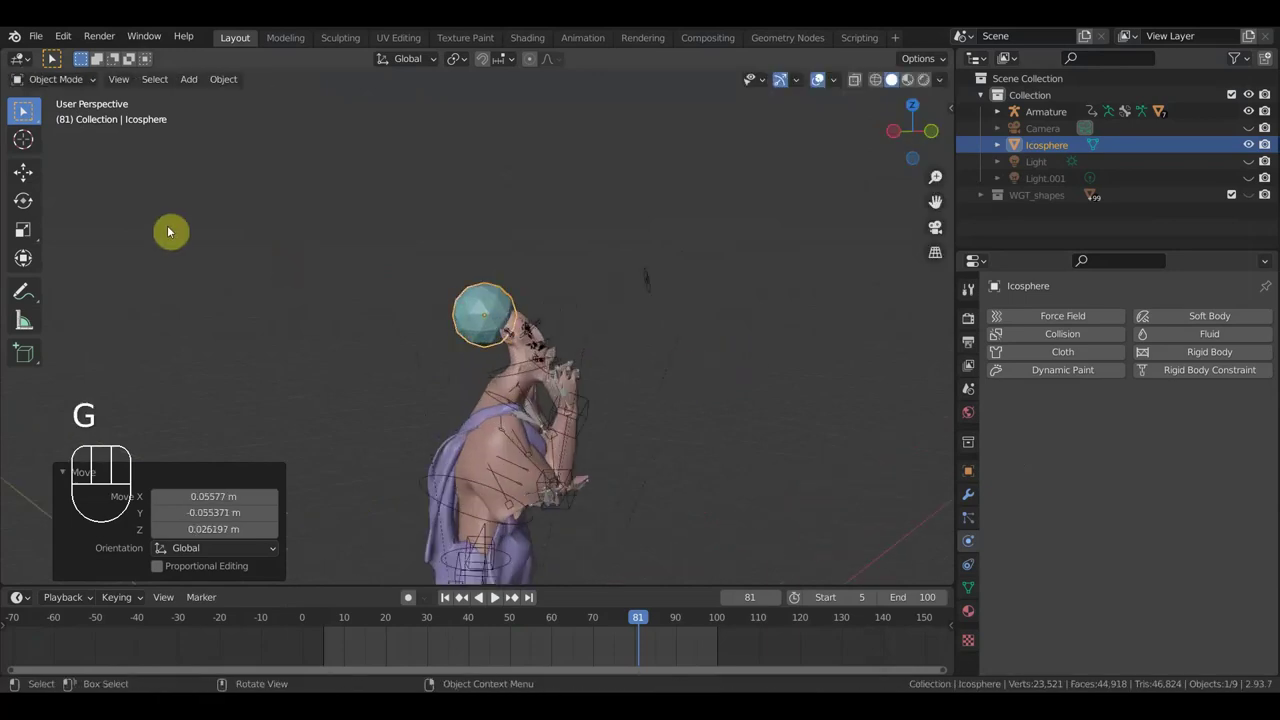
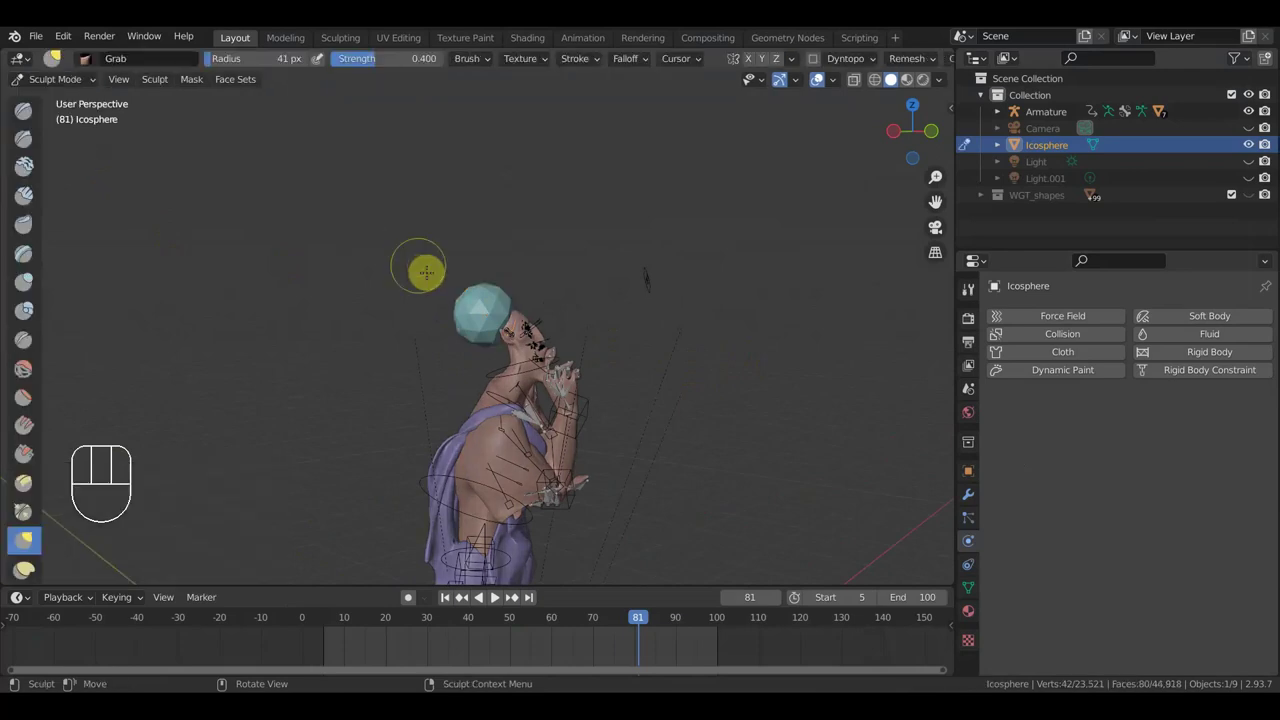
# Step: Enlarge the Grab brush radius in Sculpt Mode
pyautogui.press('f')
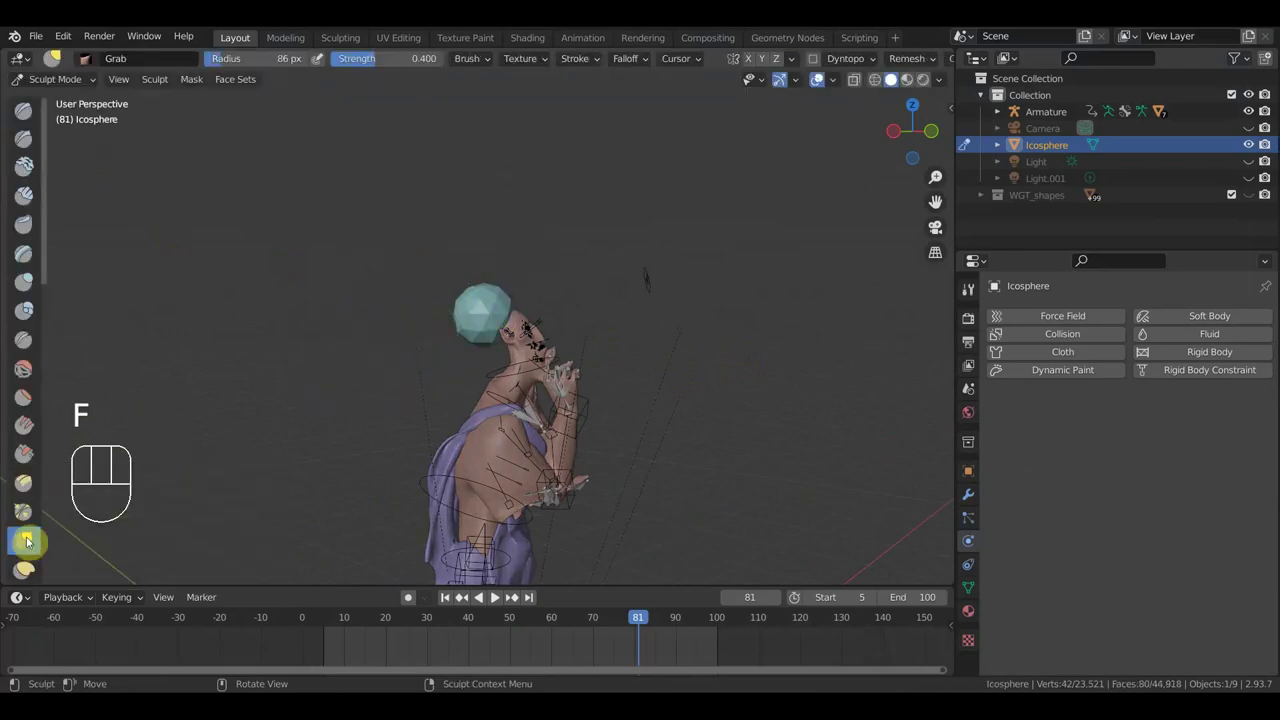
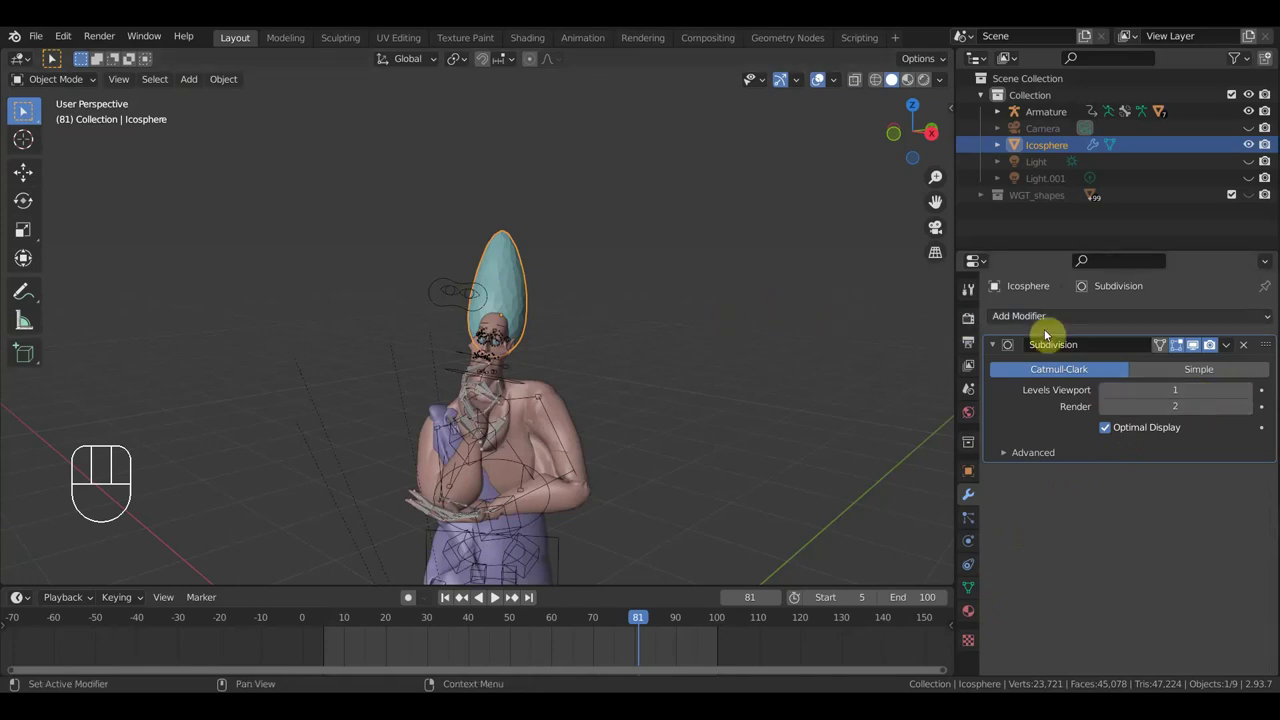
# Step: Show the Texture properties for the icosphere
pyautogui.click(1088, 317)
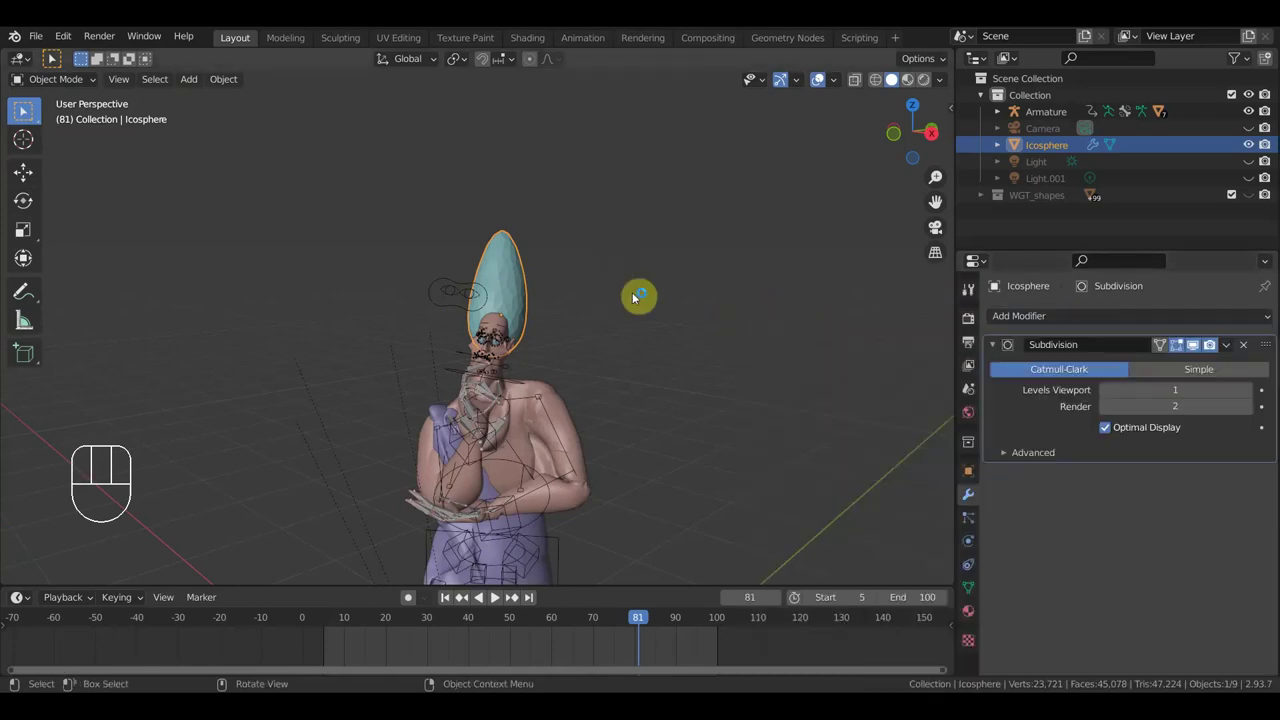
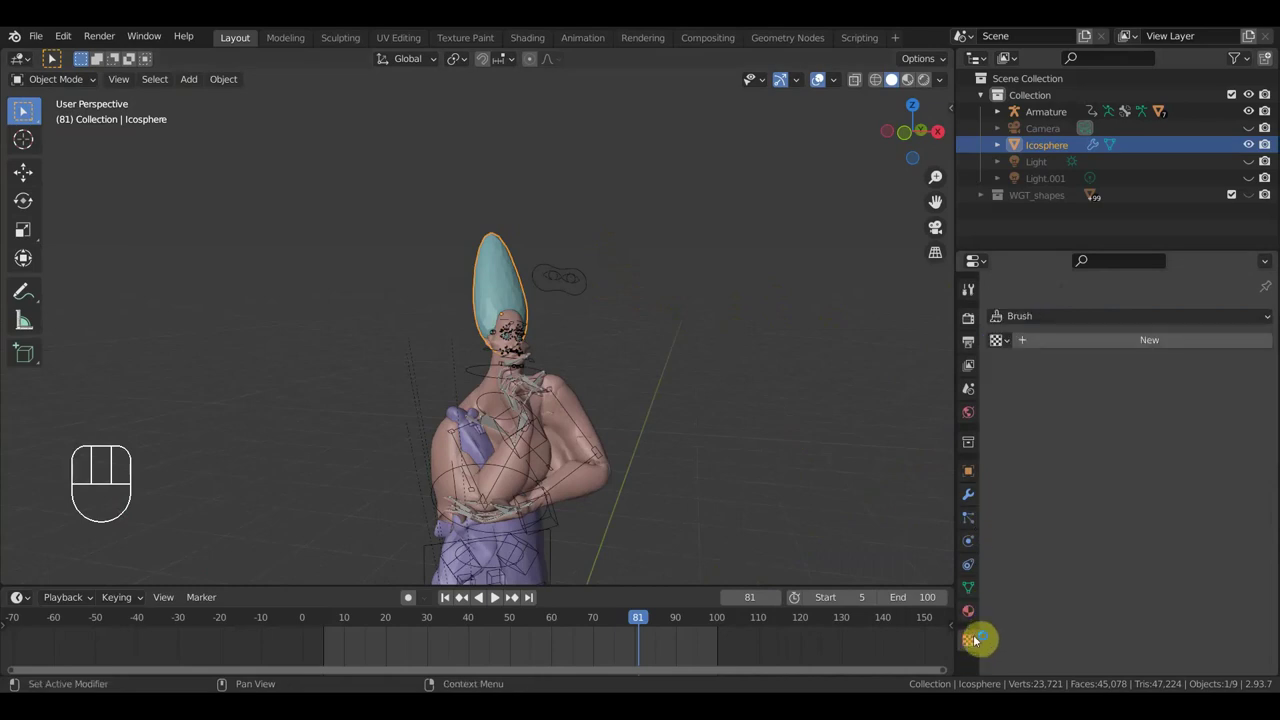
# Step: Create a new texture of type Marble with turbulence lowered to 3.5
pyautogui.click(1106, 343)
pyautogui.moveTo(1103, 337); pyautogui.dragTo(1119, 376)
pyautogui.moveTo(1119, 376); pyautogui.dragTo(1123, 479)
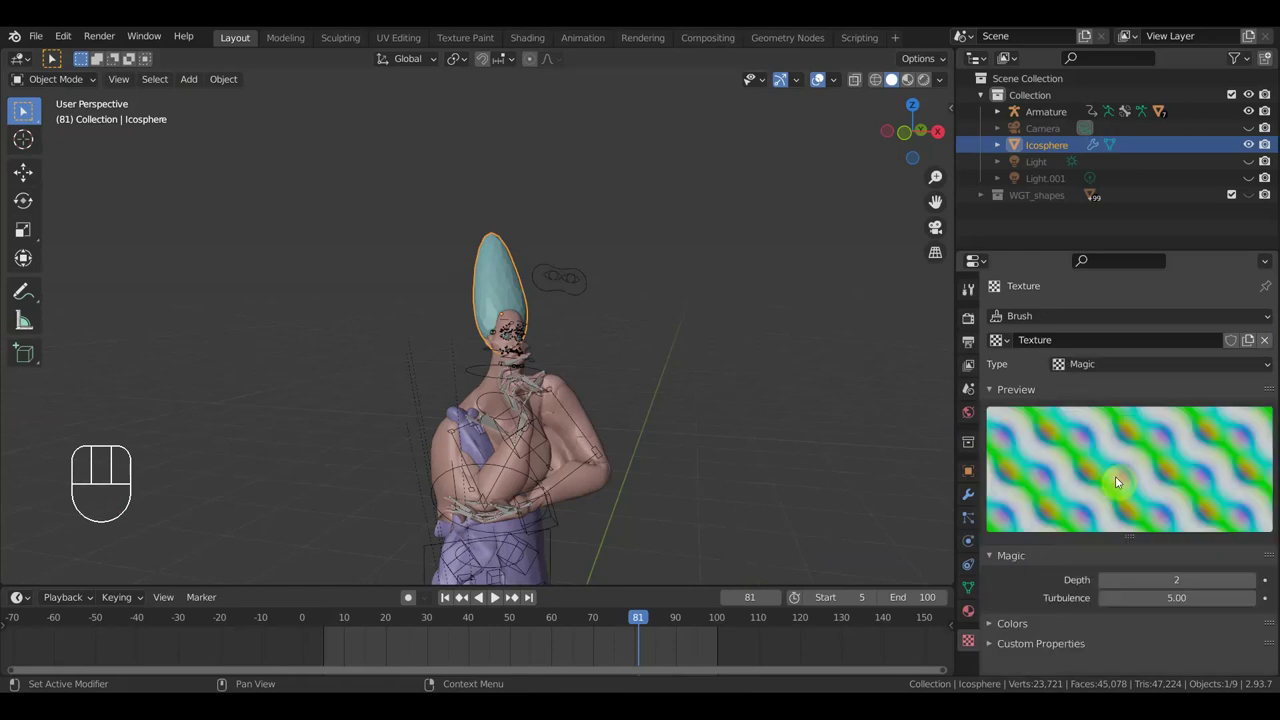
pyautogui.moveTo(1110, 373); pyautogui.dragTo(1107, 498)
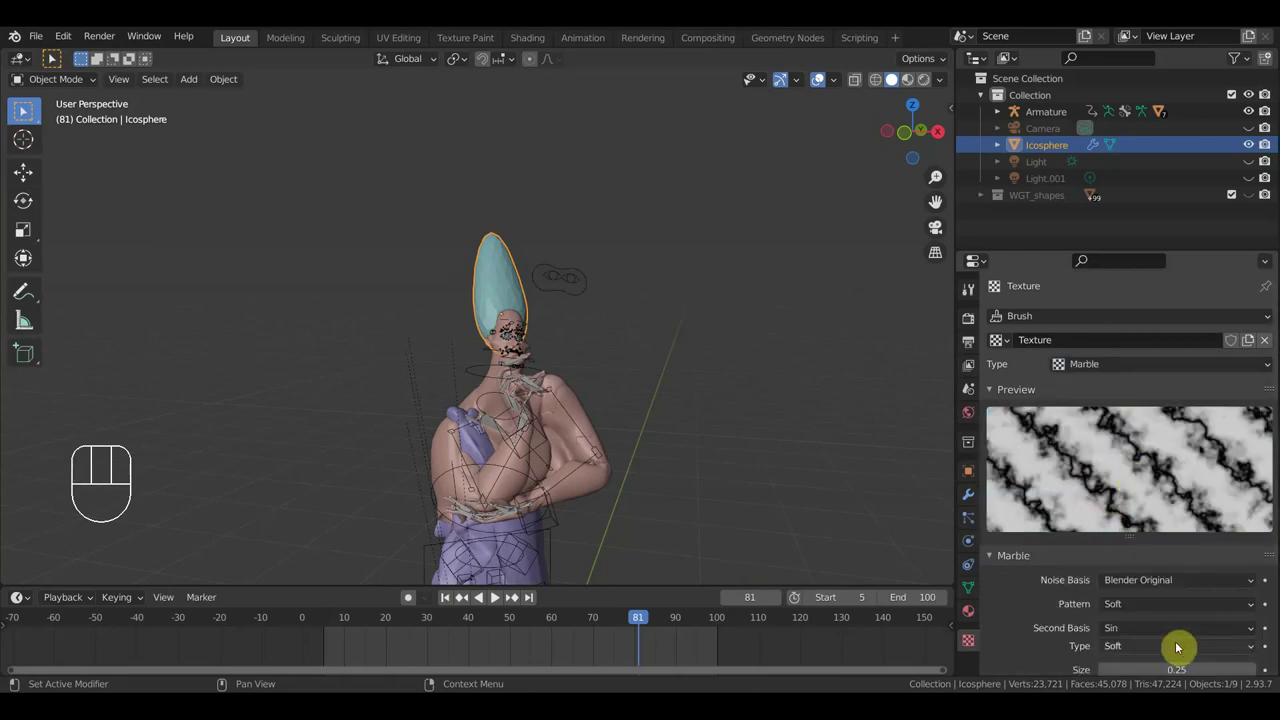
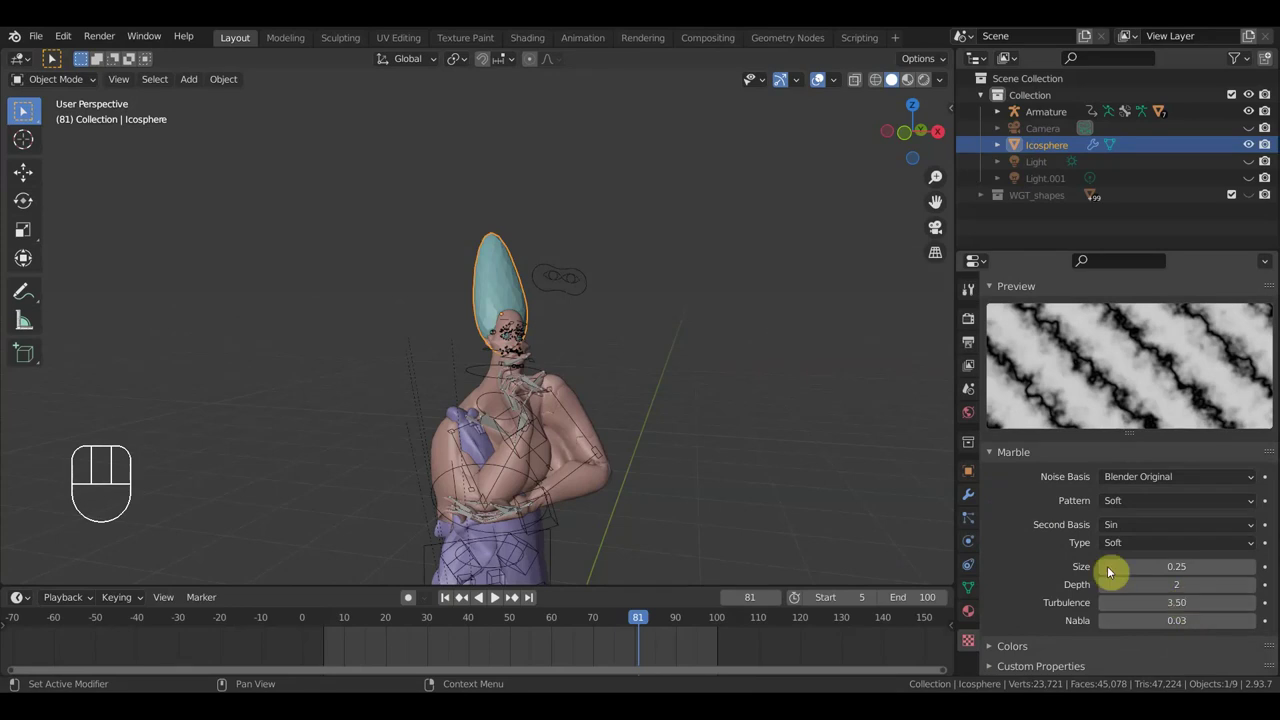
pyautogui.click(697, 284)
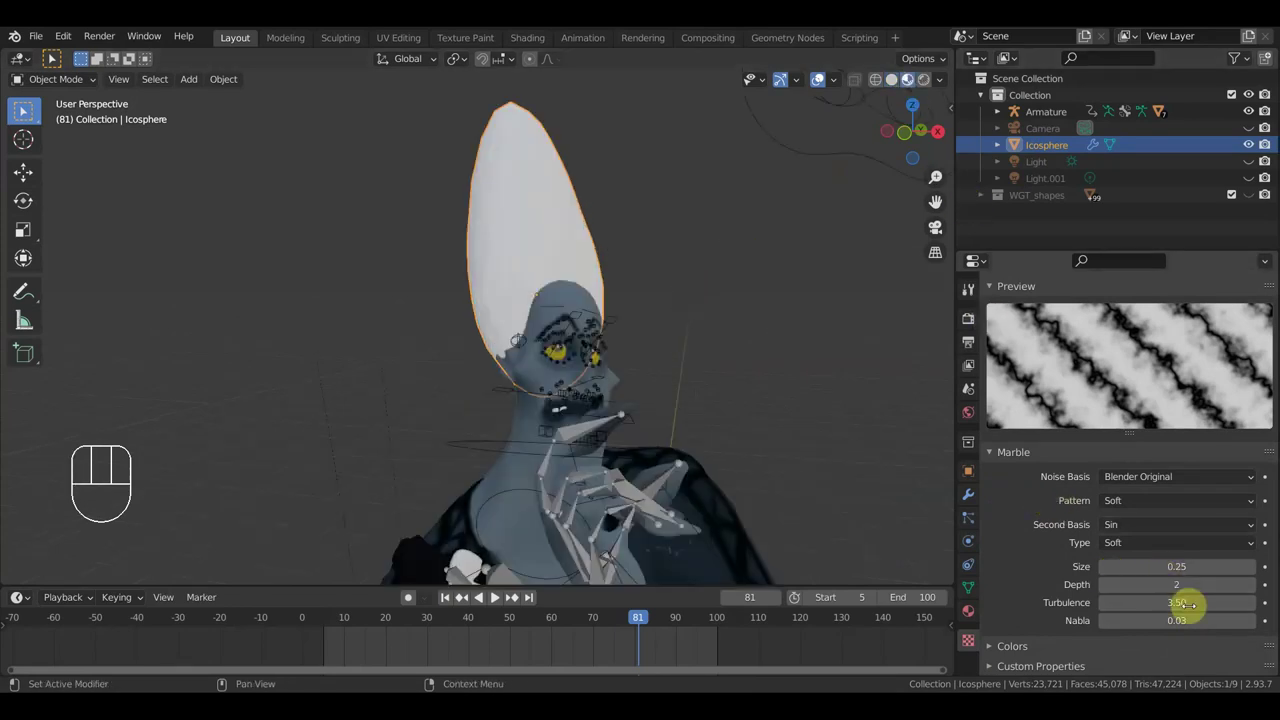
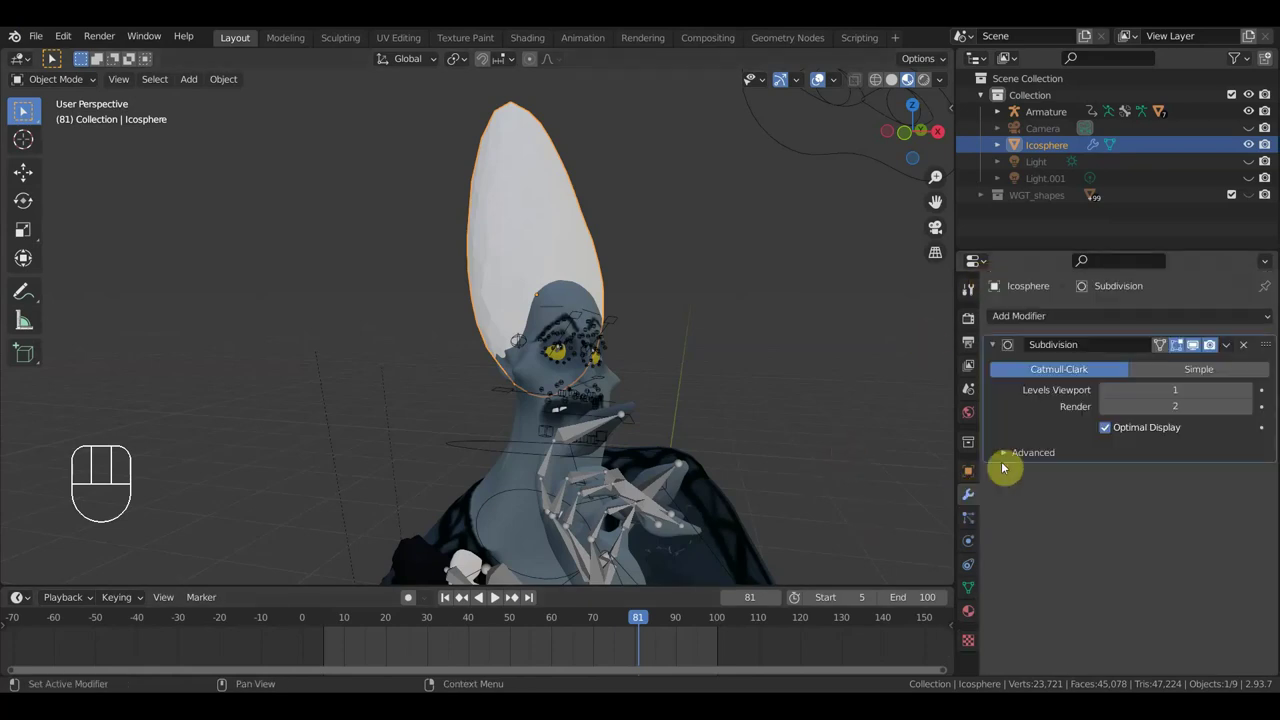
# Step: Add a Displace modifier with new Texture.001, strength 0.3 and midlevel 0.478
pyautogui.moveTo(1094, 325); pyautogui.dragTo(1079, 423)
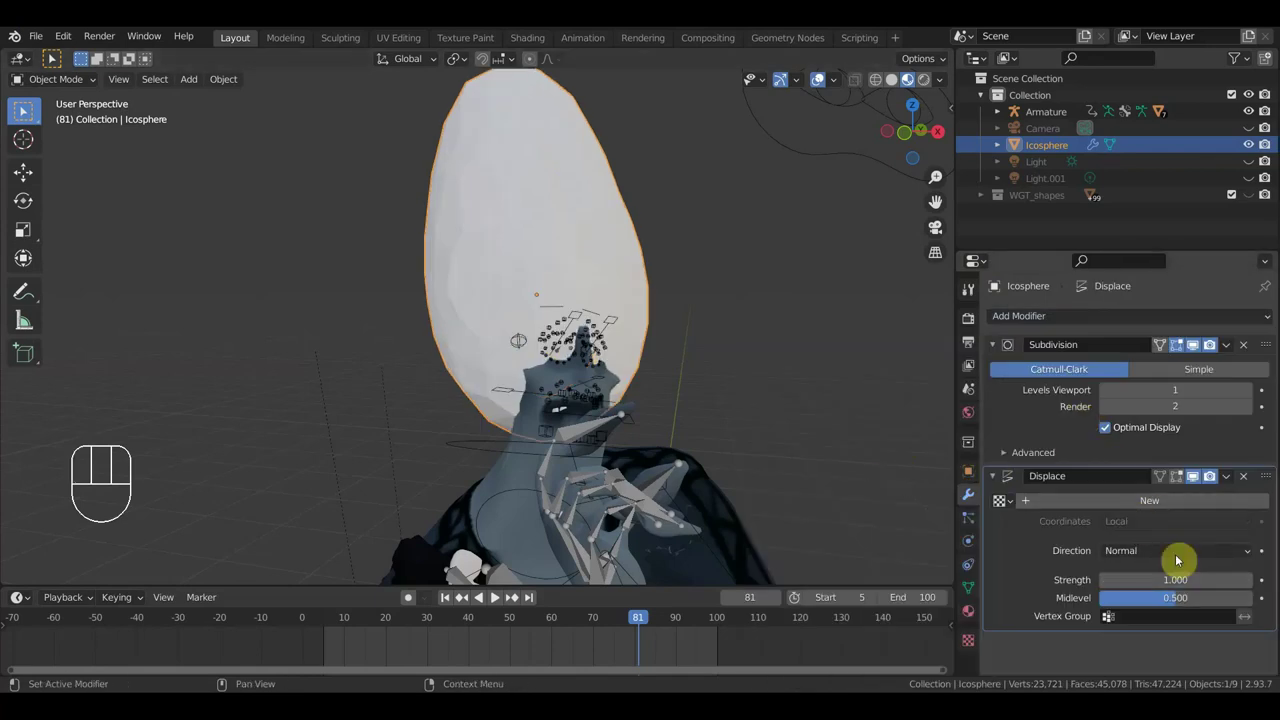
pyautogui.click(1173, 505)
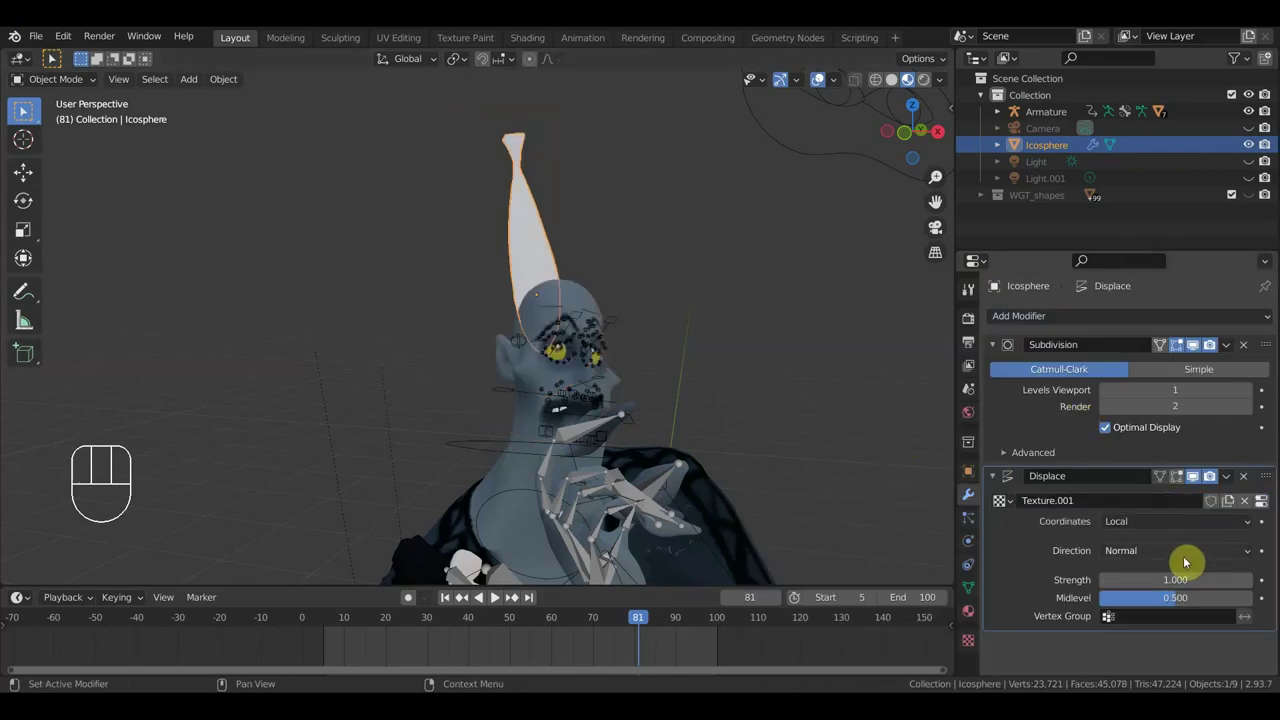
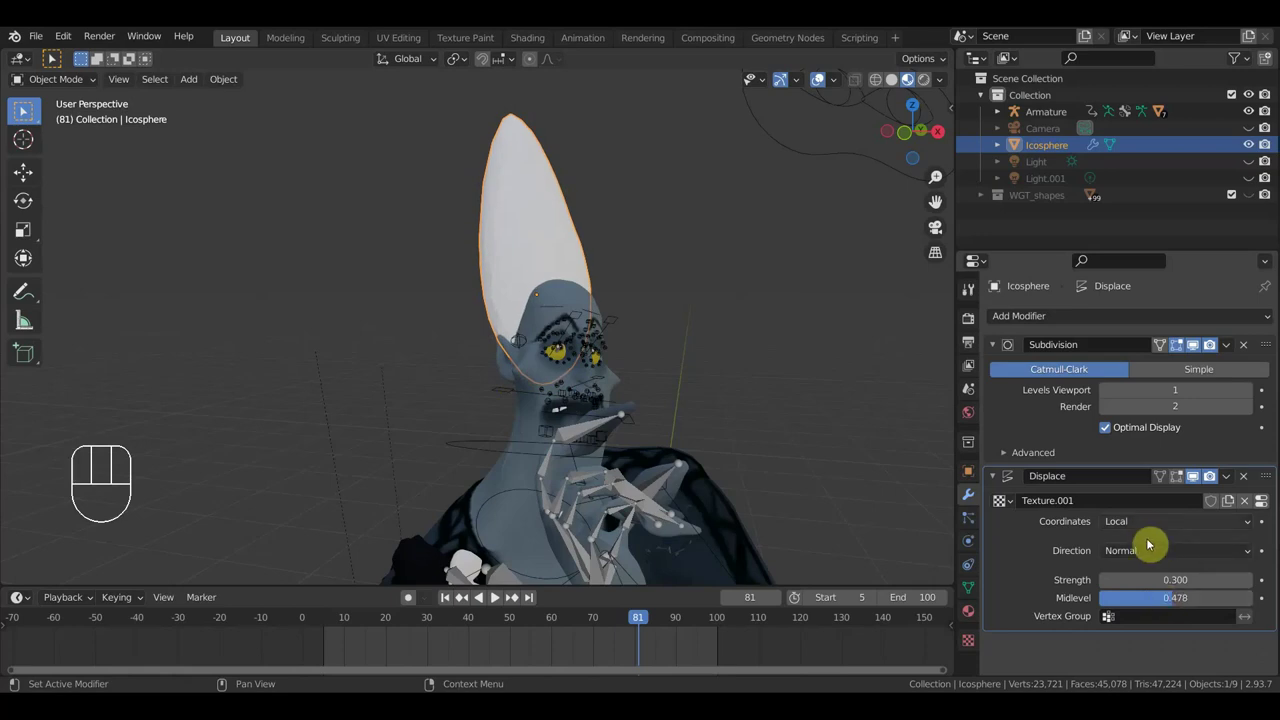
pyautogui.middleClick(735, 396)
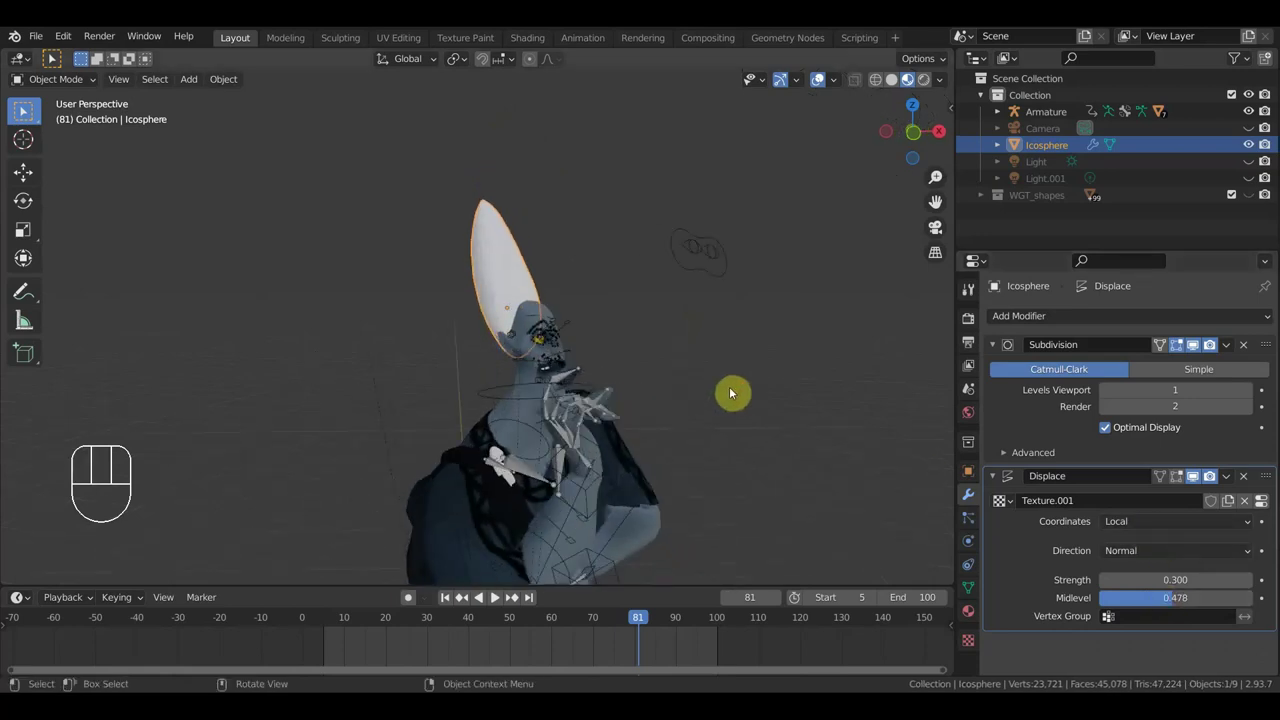
# Step: Add a plain axes Empty, scale it to 0.452 and keyframe location/rotation at frame 5
pyautogui.press('shift+a')
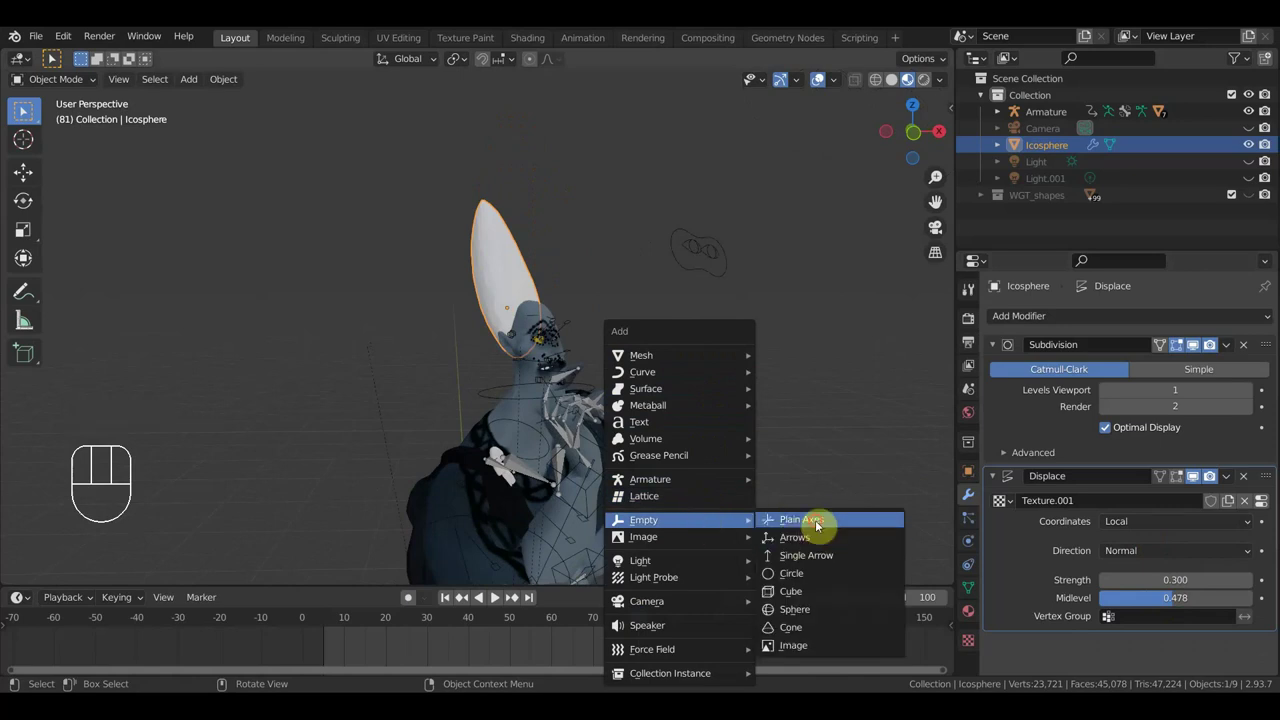
pyautogui.moveTo(761, 483); pyautogui.dragTo(725, 384)
pyautogui.press('s')
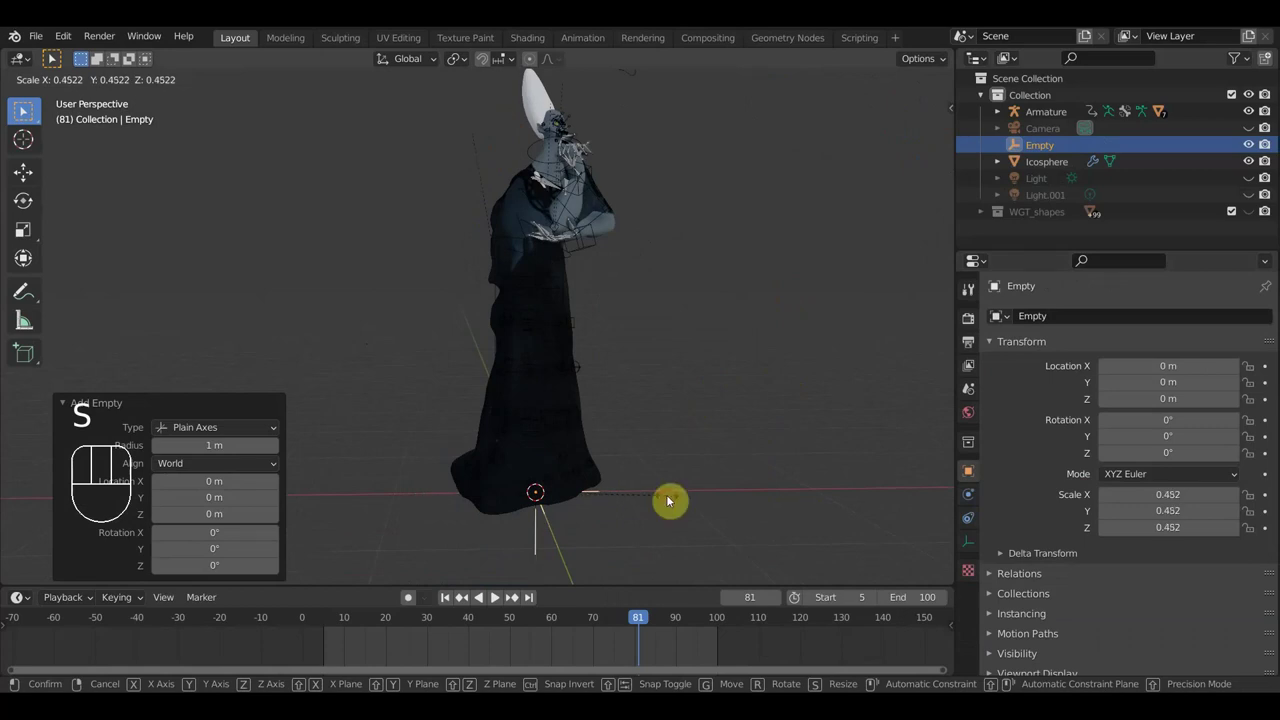
pyautogui.middleClick(676, 416)
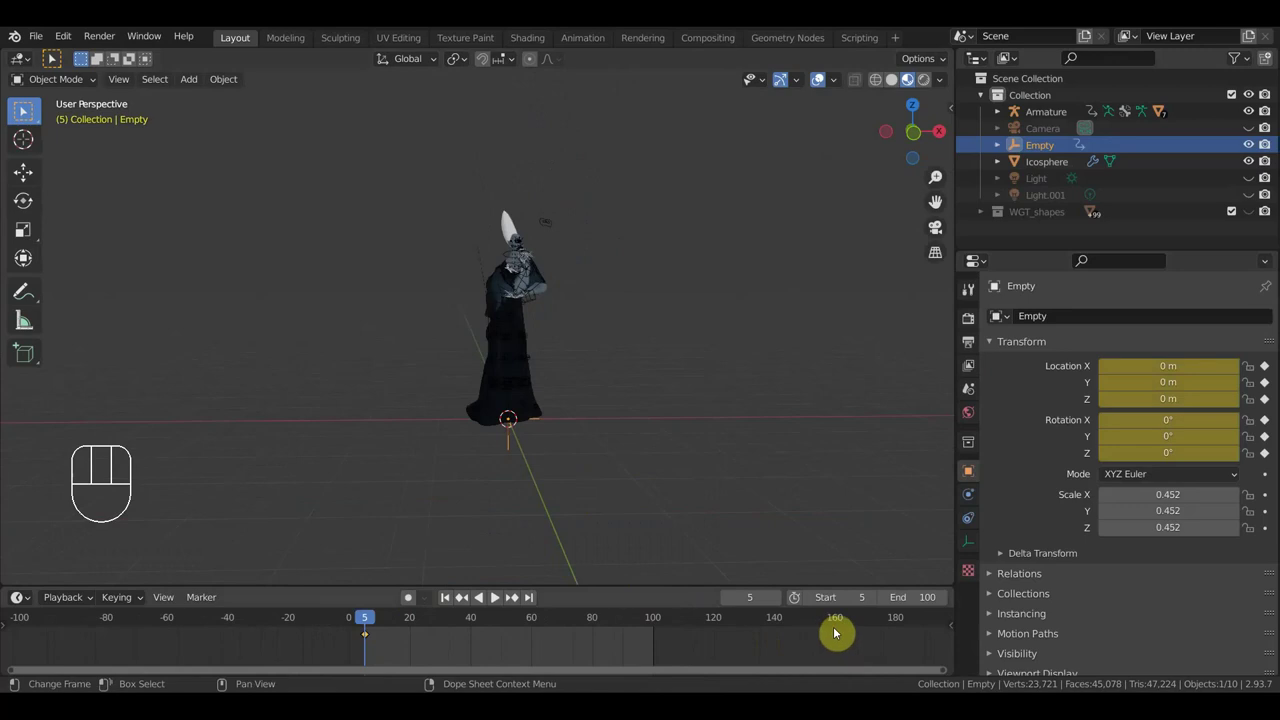
# Step: At frame 201 raise the Empty to Z 4.1671 m and keyframe its location and rotation
pyautogui.click(863, 628)
pyautogui.middleClick(734, 410)
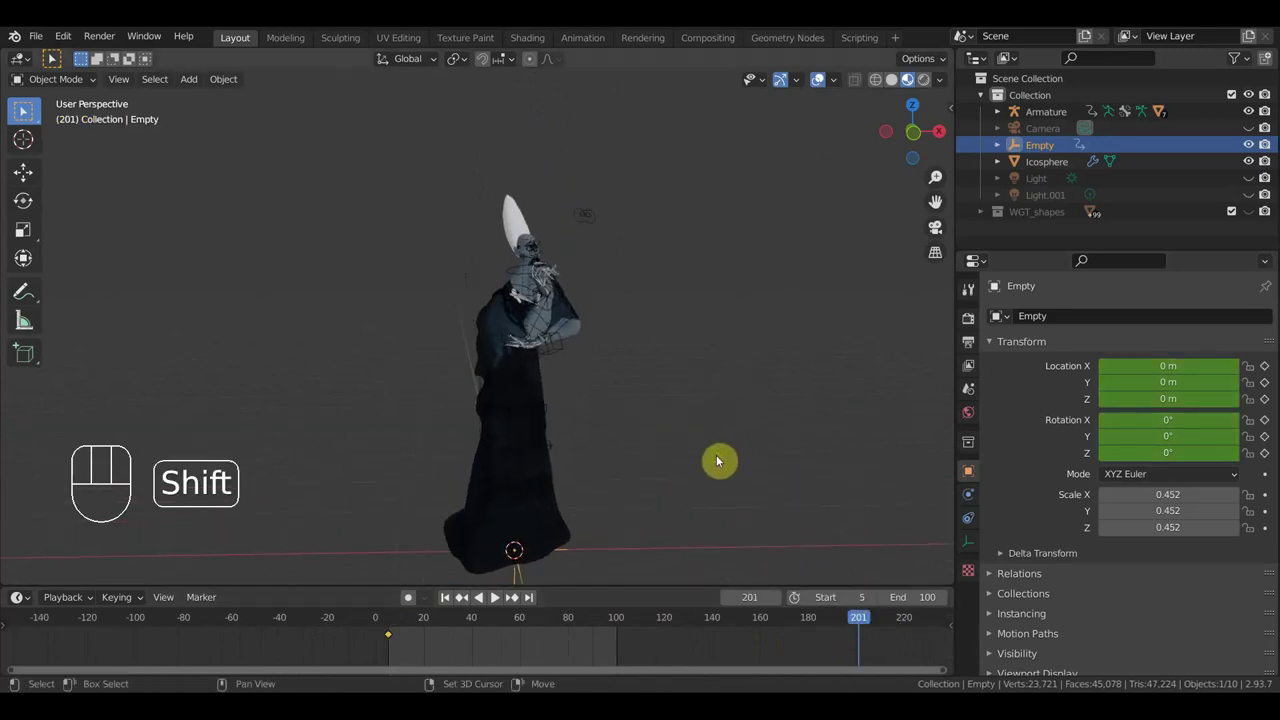
pyautogui.click(42, 181)
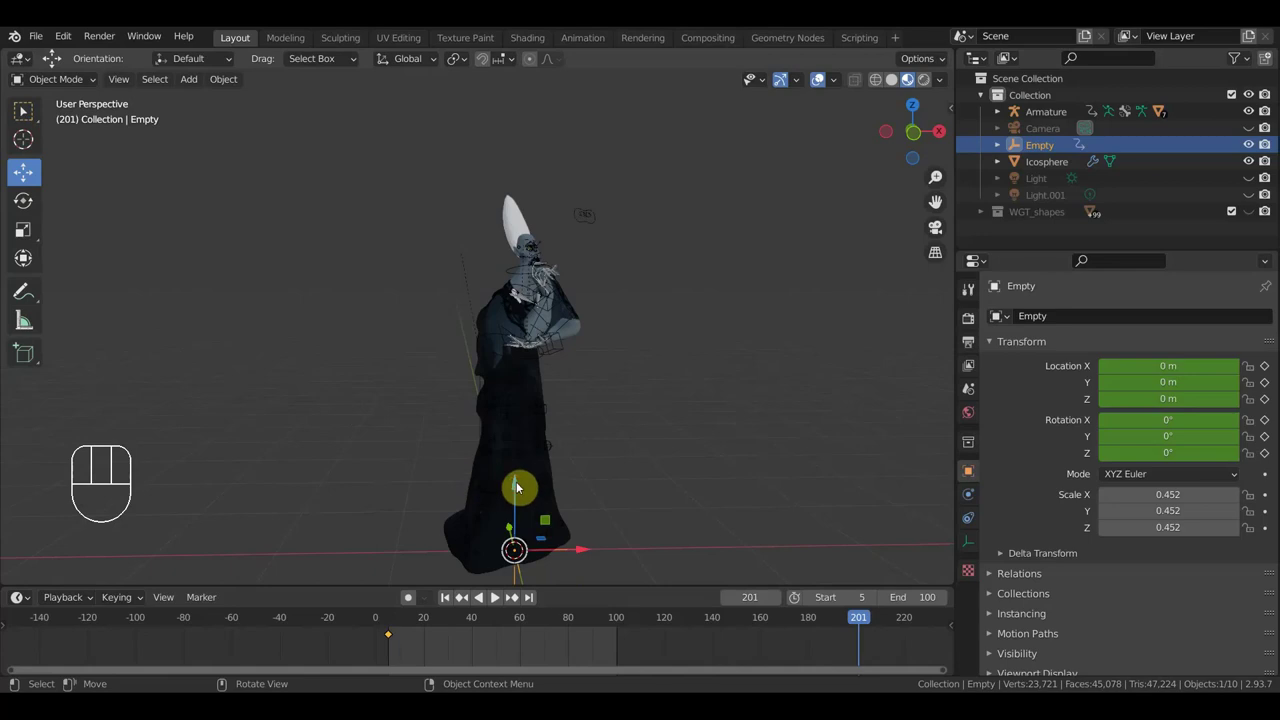
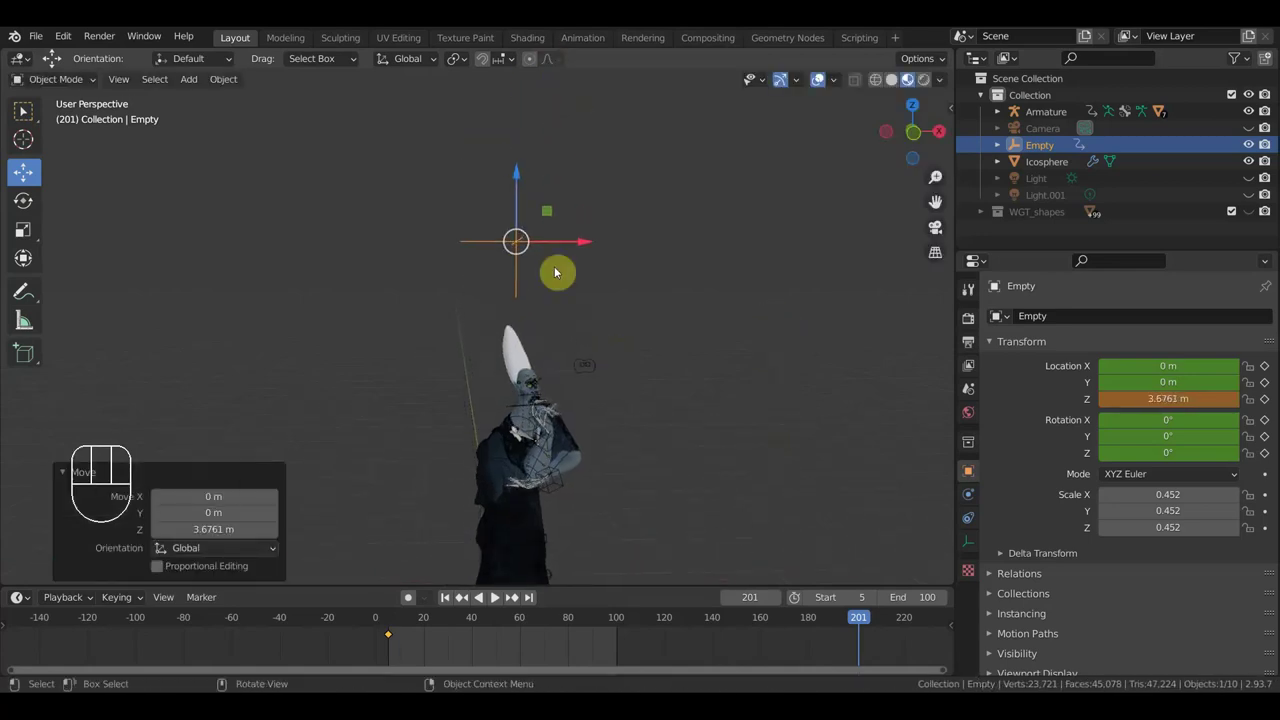
pyautogui.moveTo(522, 183); pyautogui.dragTo(526, 126)
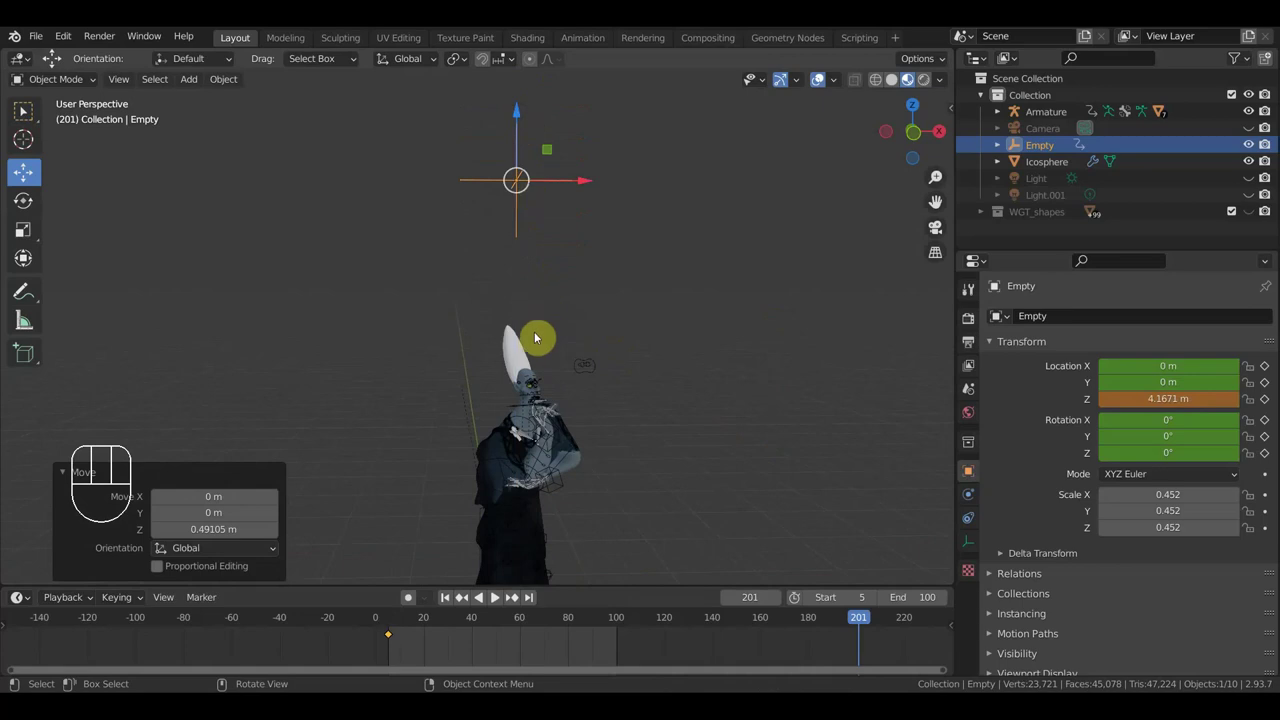
pyautogui.press('i')
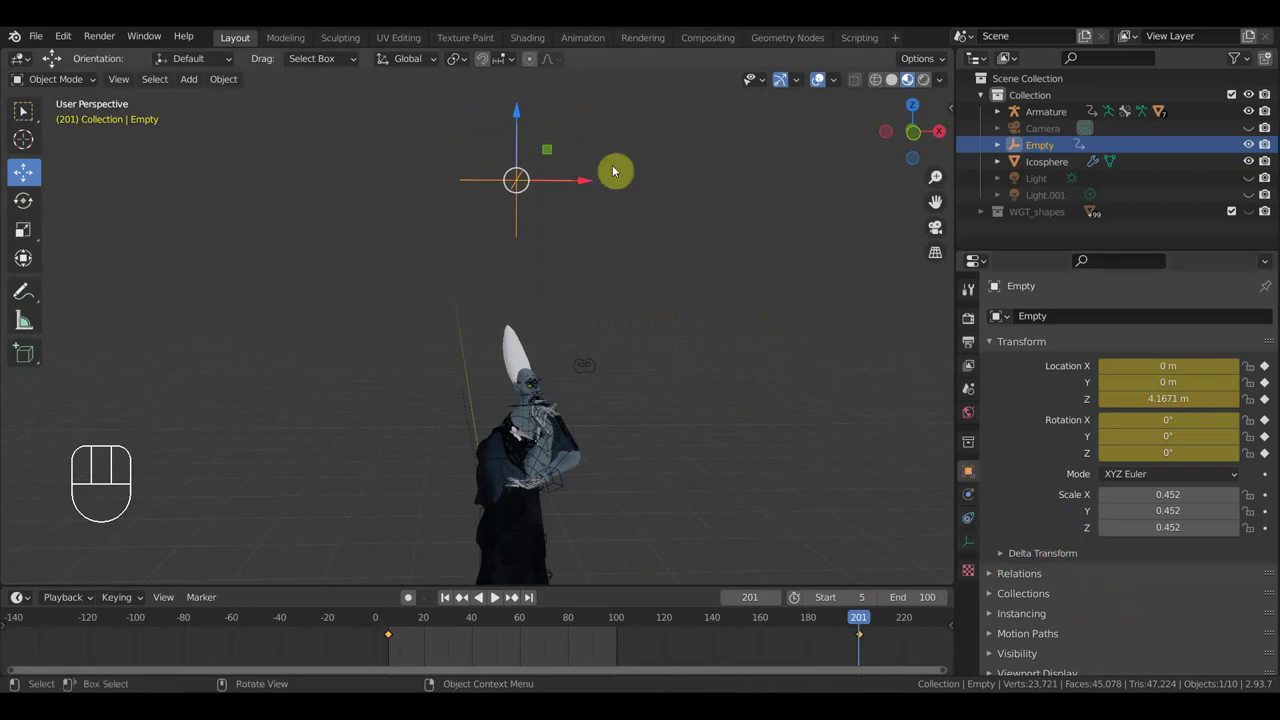
# Step: Select the Icosphere and remove its Displace modifier, keeping only Subdivision
pyautogui.click(515, 359)
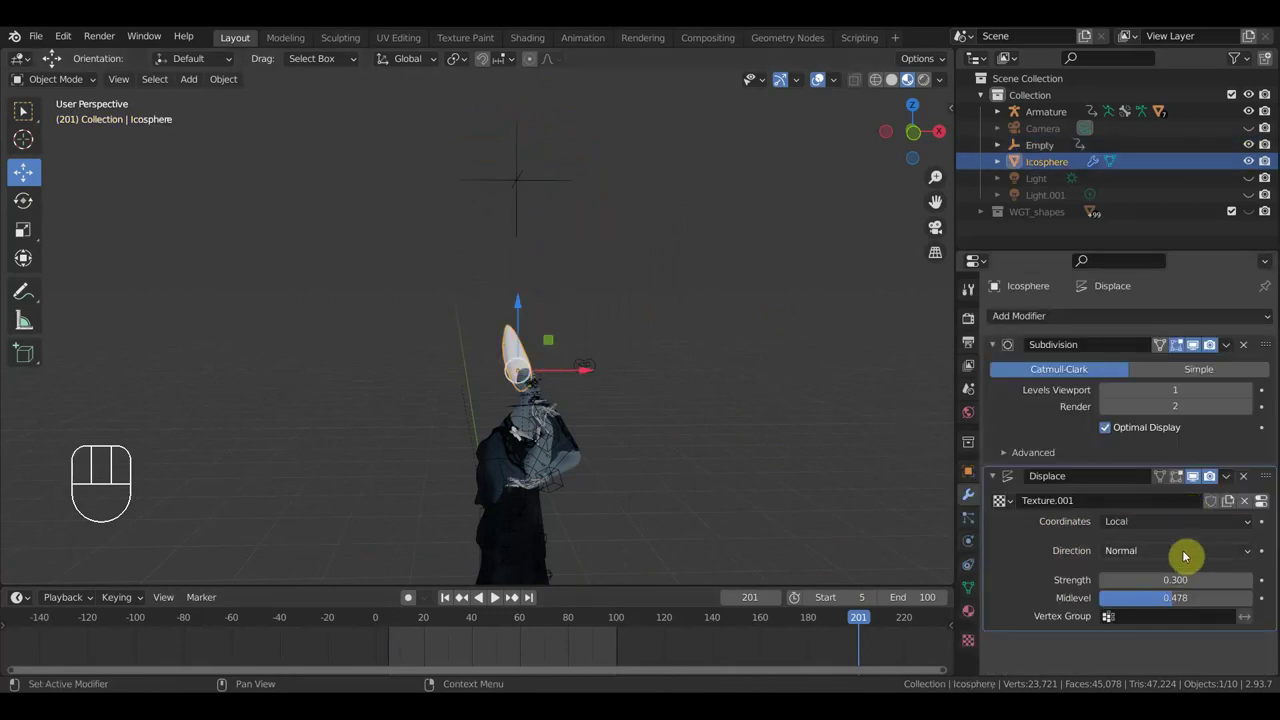
pyautogui.moveTo(1163, 528); pyautogui.dragTo(1169, 529)
pyautogui.click(1174, 555)
pyautogui.moveTo(1167, 530); pyautogui.dragTo(961, 539)
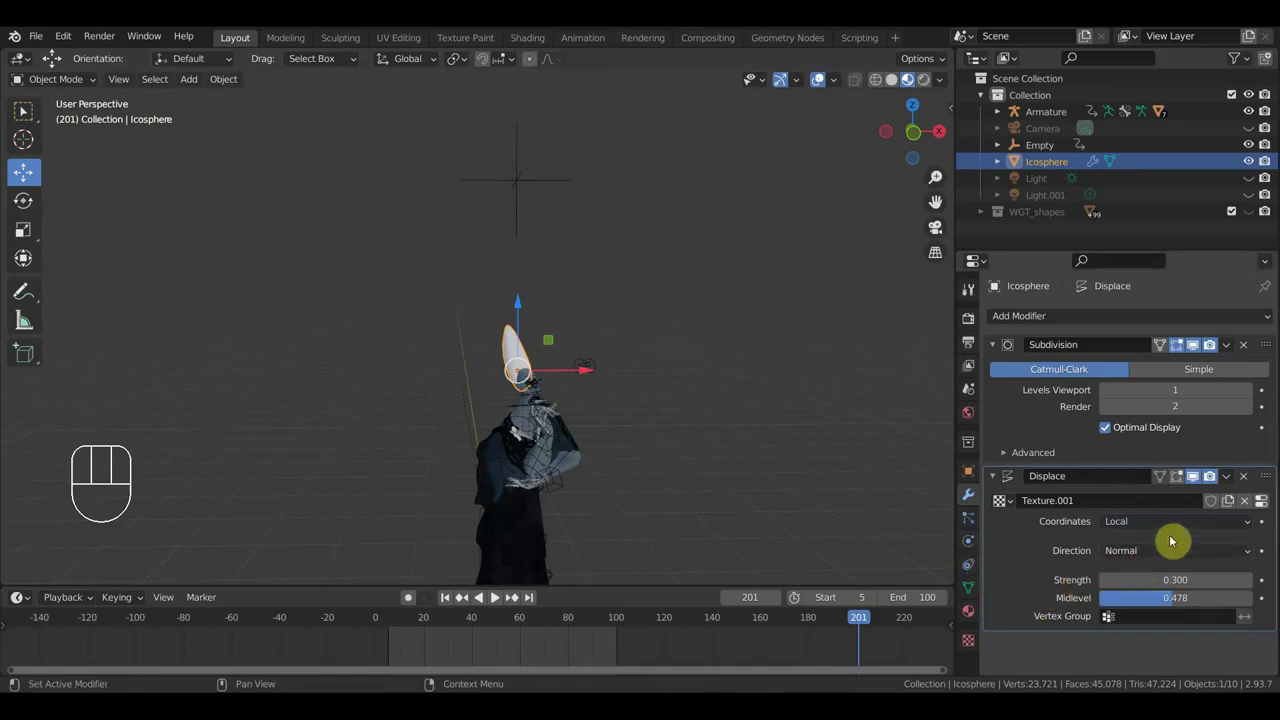
pyautogui.moveTo(1250, 529); pyautogui.dragTo(1139, 554)
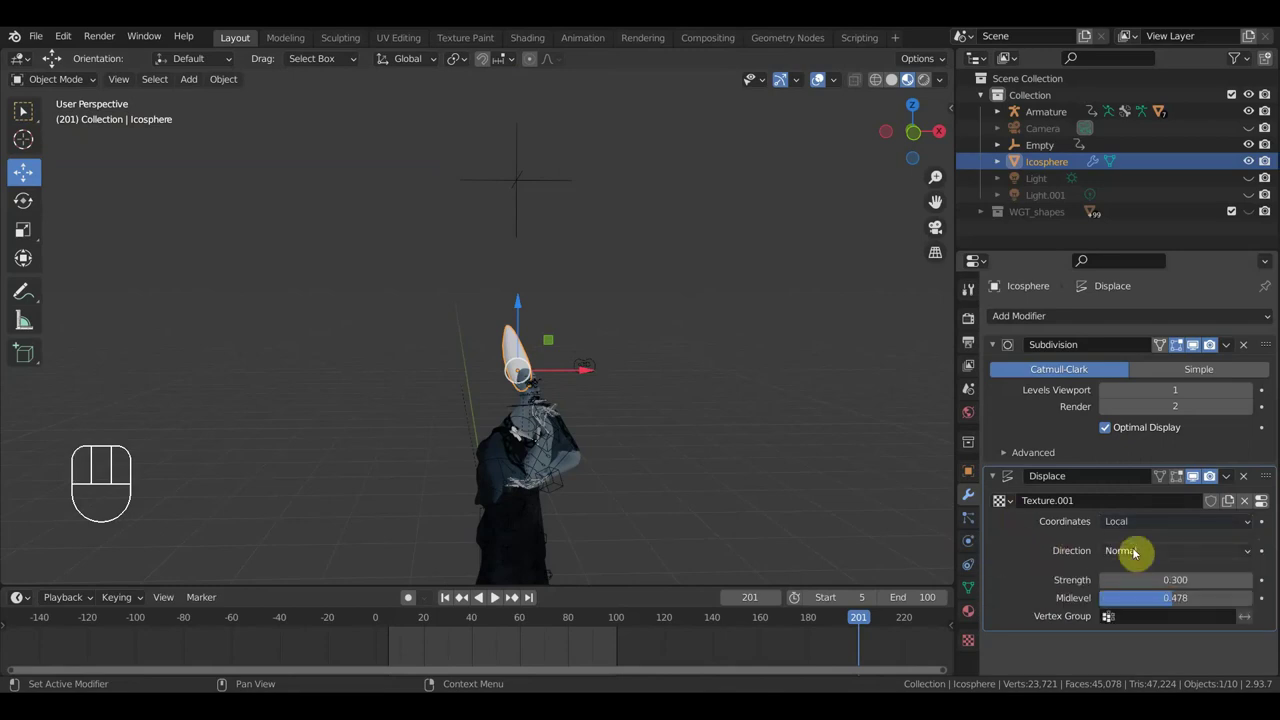
pyautogui.moveTo(1253, 559); pyautogui.dragTo(1248, 559)
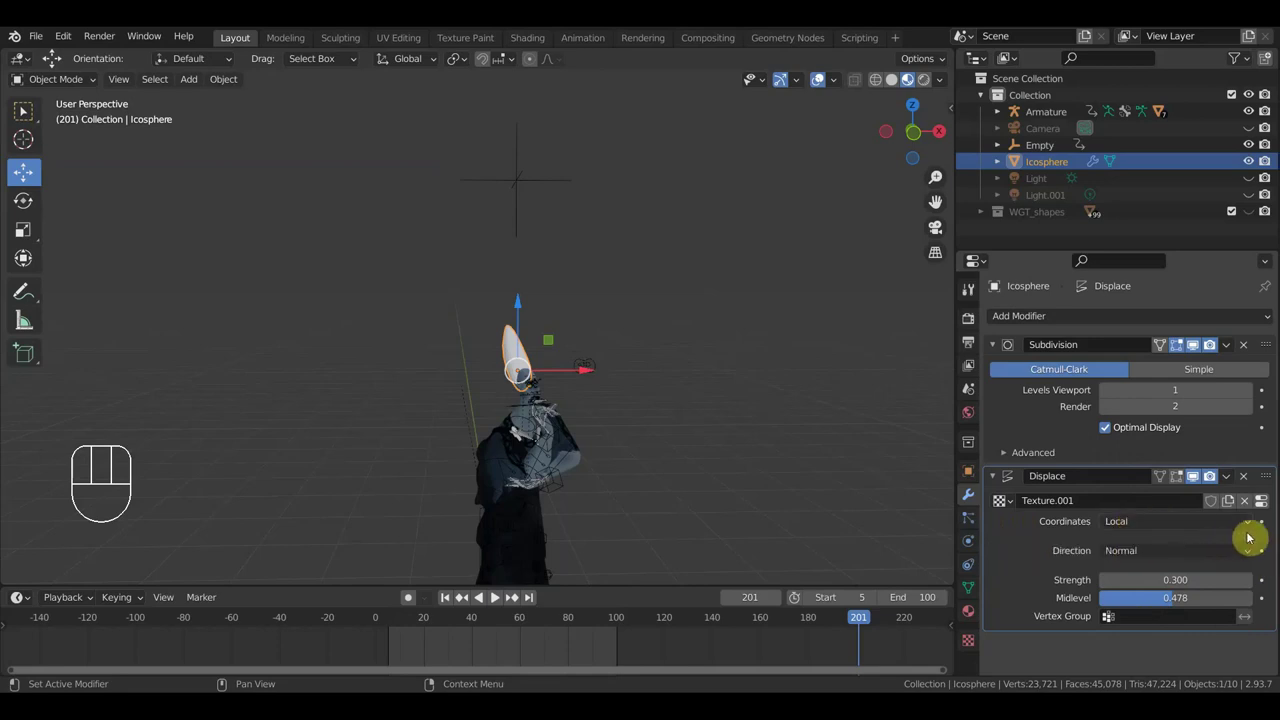
# Step: Add a new Displace modifier to the Icosphere with a fresh texture
pyautogui.click(1249, 477)
pyautogui.moveTo(1126, 315); pyautogui.dragTo(1105, 460)
pyautogui.click(1166, 507)
# Step: Map the displacement to Object coordinates of the Empty at strength 0.300
pyautogui.moveTo(1157, 532); pyautogui.dragTo(1163, 580)
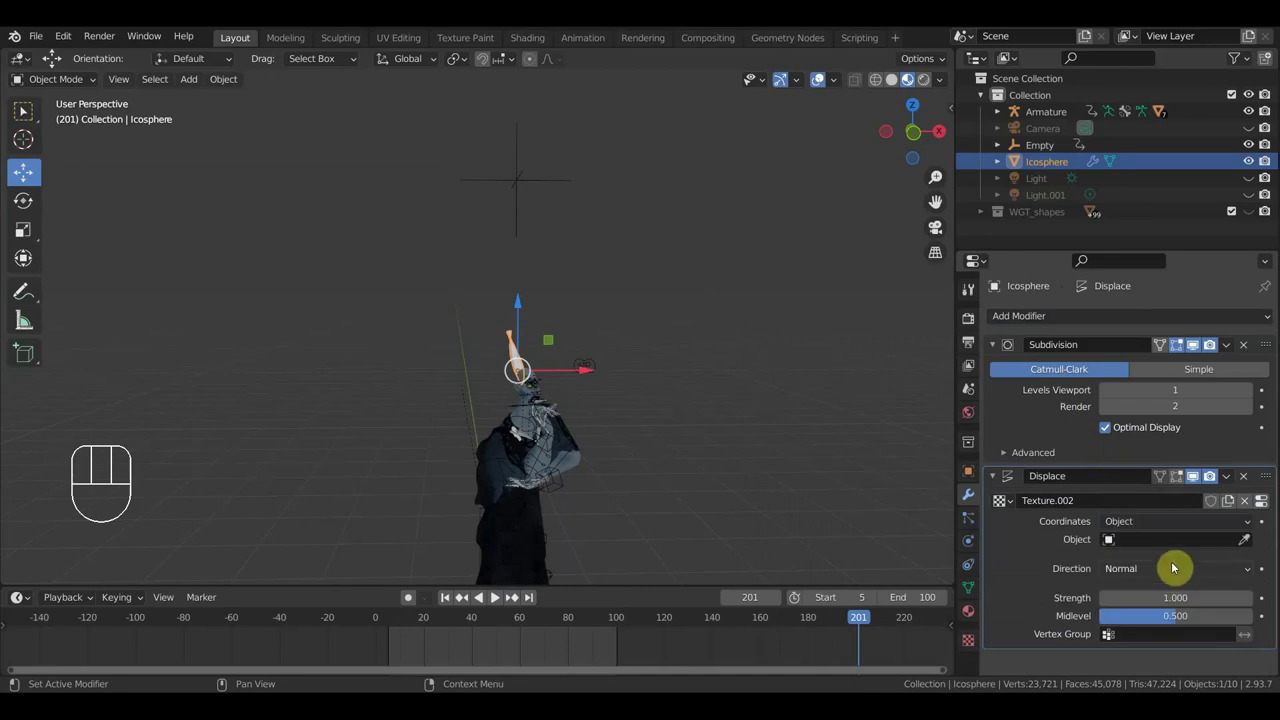
pyautogui.moveTo(1206, 478); pyautogui.dragTo(1128, 406)
pyautogui.moveTo(1206, 478); pyautogui.dragTo(1206, 478)
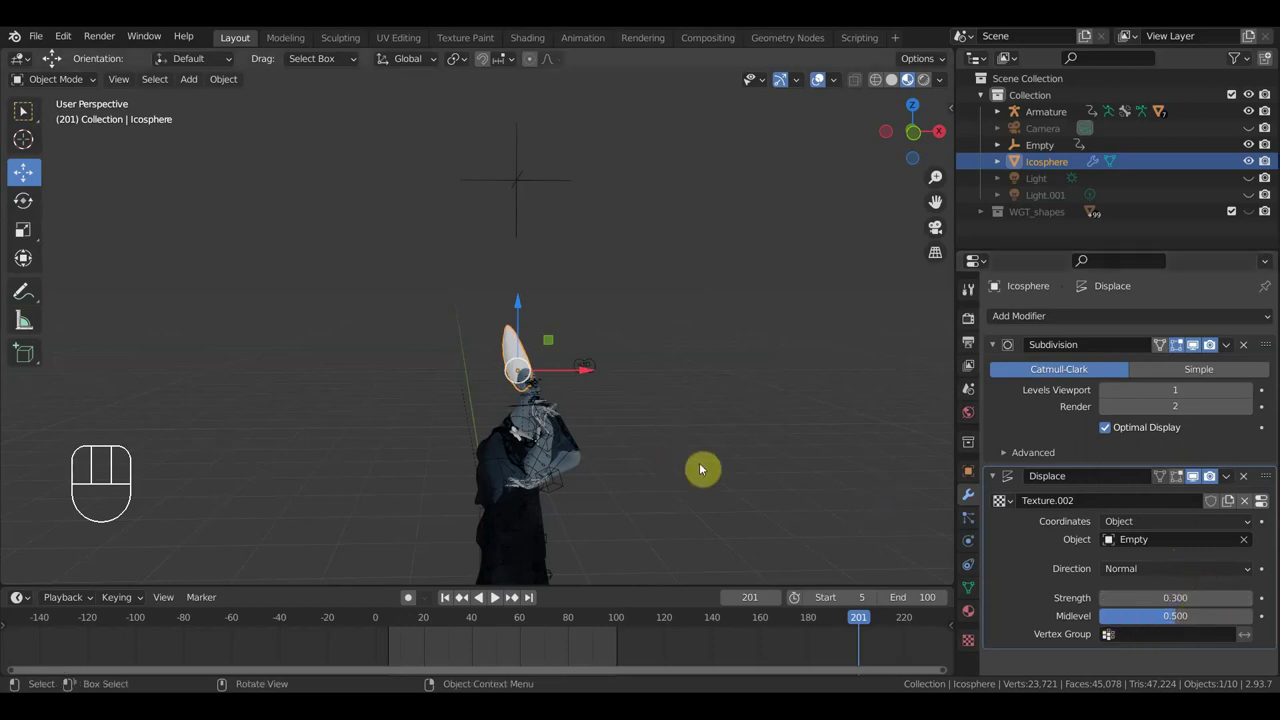
# Step: Play the displaced icosphere animation with the timeline End set to 200
pyautogui.middleClick(689, 444)
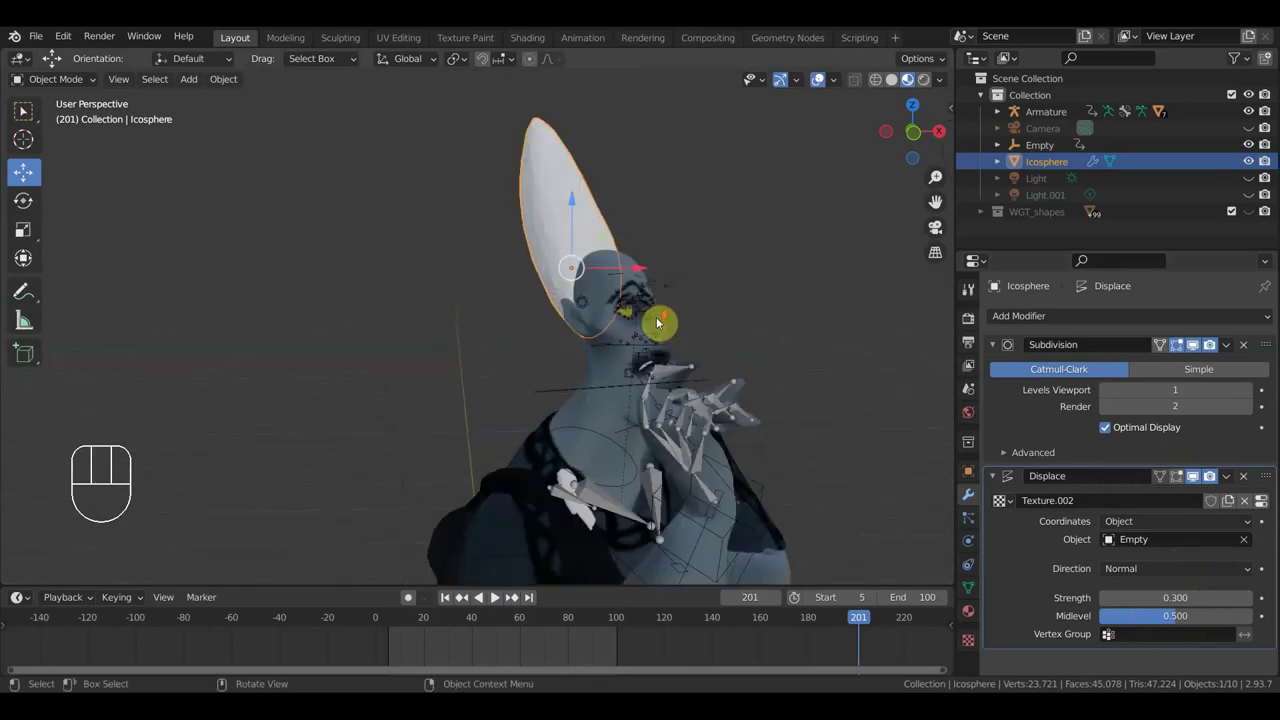
pyautogui.middleClick(697, 327)
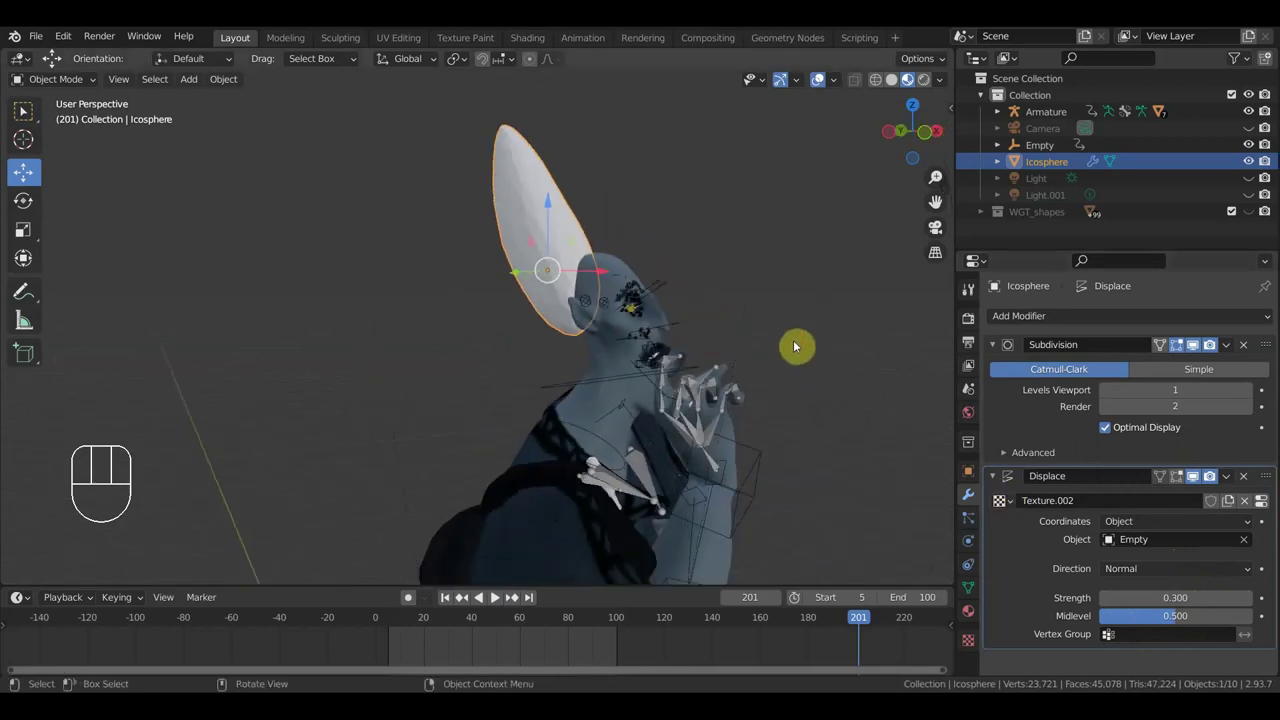
pyautogui.press('space')
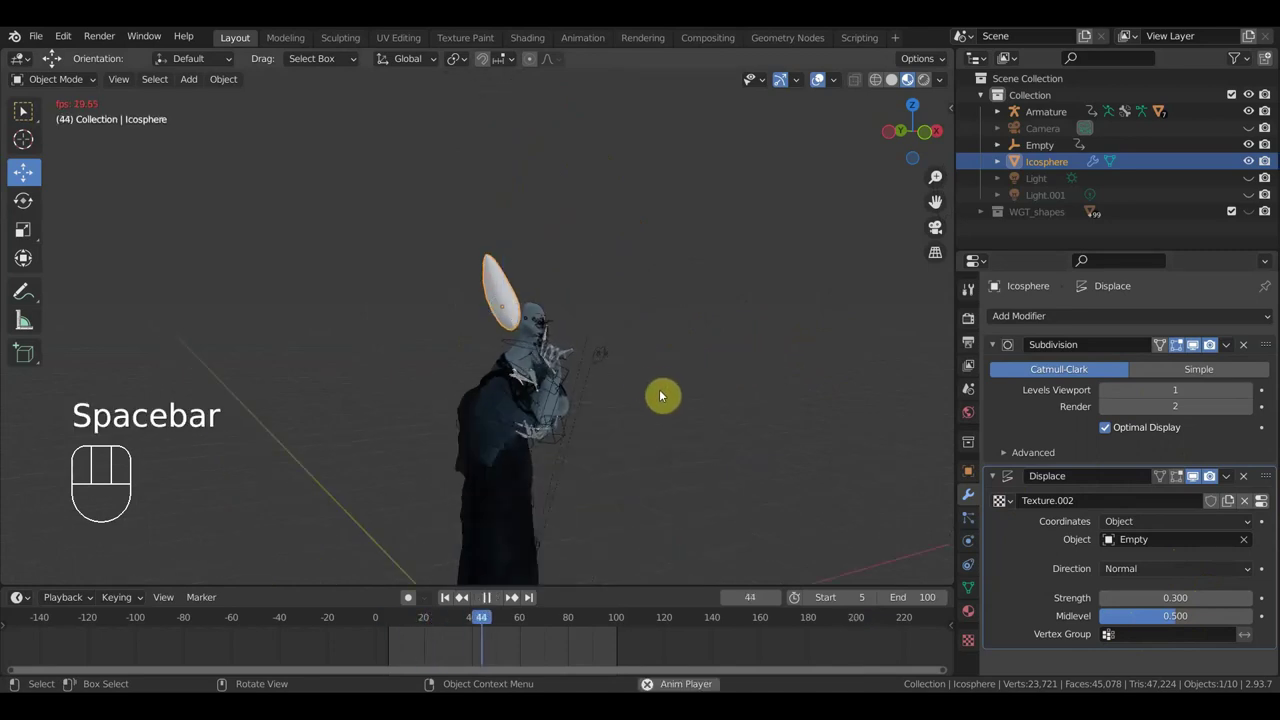
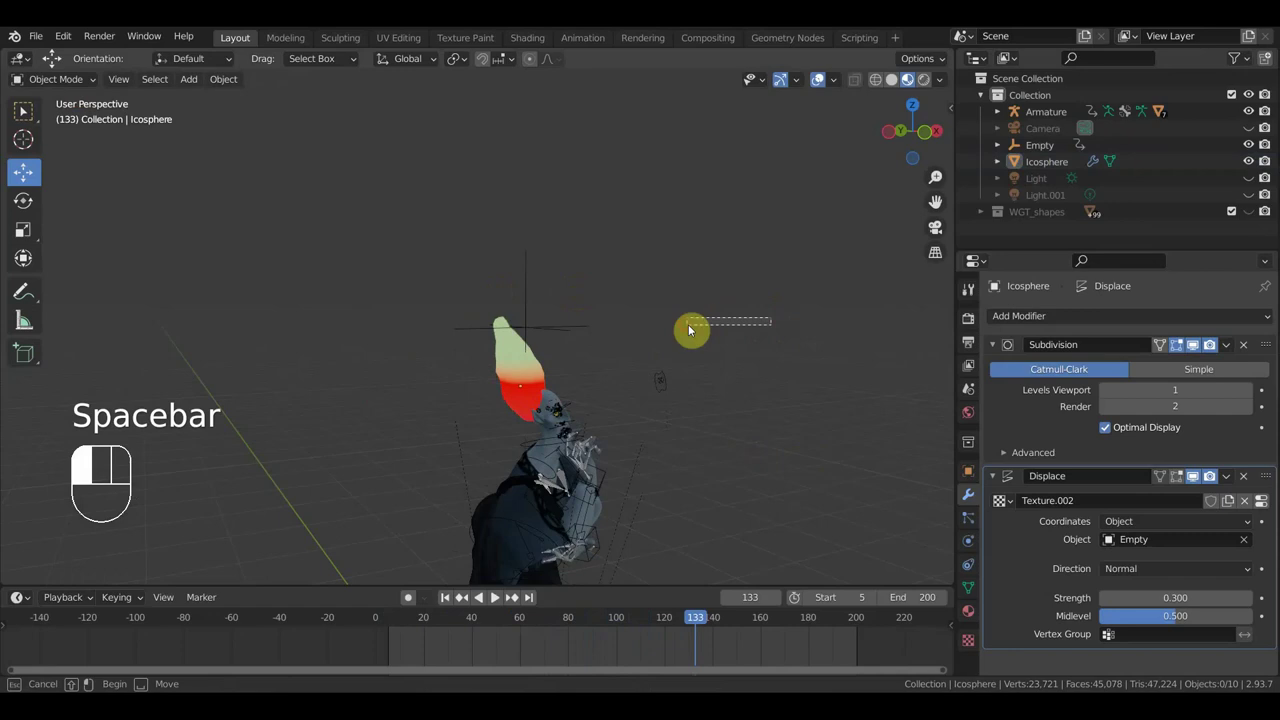
# Step: Select the icosphere and orbit around it to prepare a small move
pyautogui.moveTo(746, 332); pyautogui.dragTo(517, 411)
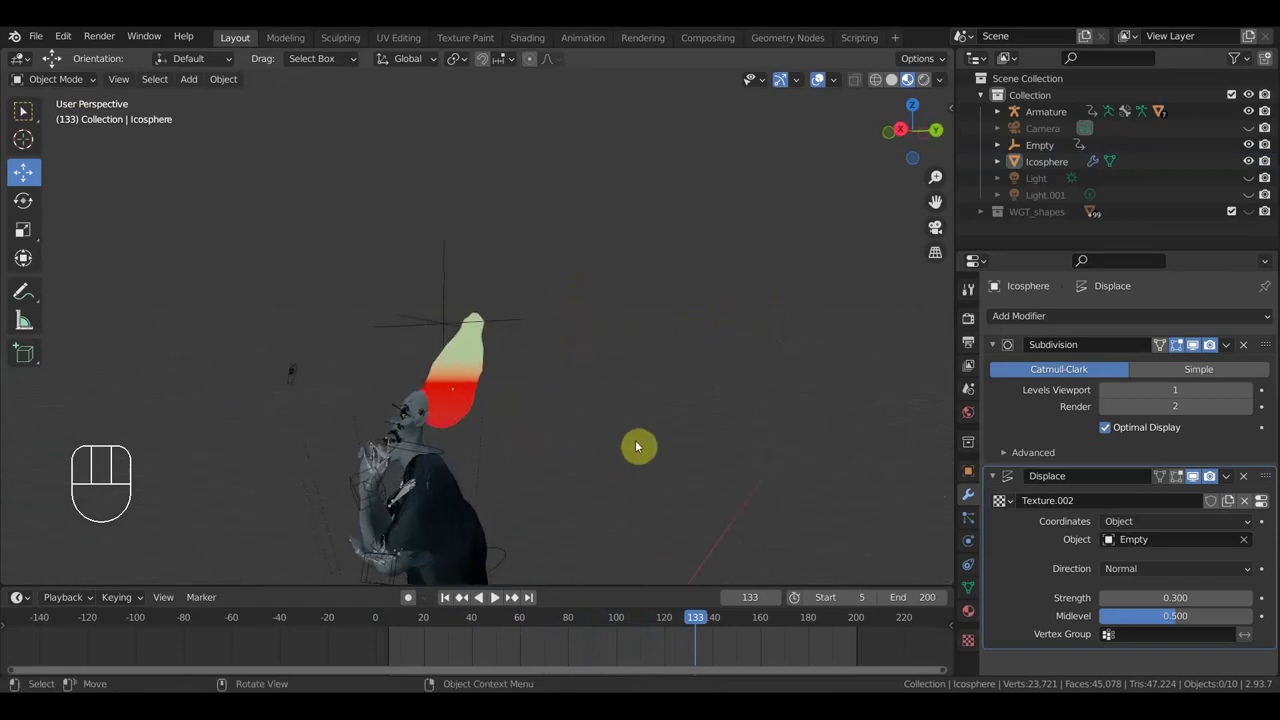
pyautogui.press('g')
pyautogui.click(475, 386)
pyautogui.press('g')
pyautogui.moveTo(649, 424); pyautogui.dragTo(774, 392)
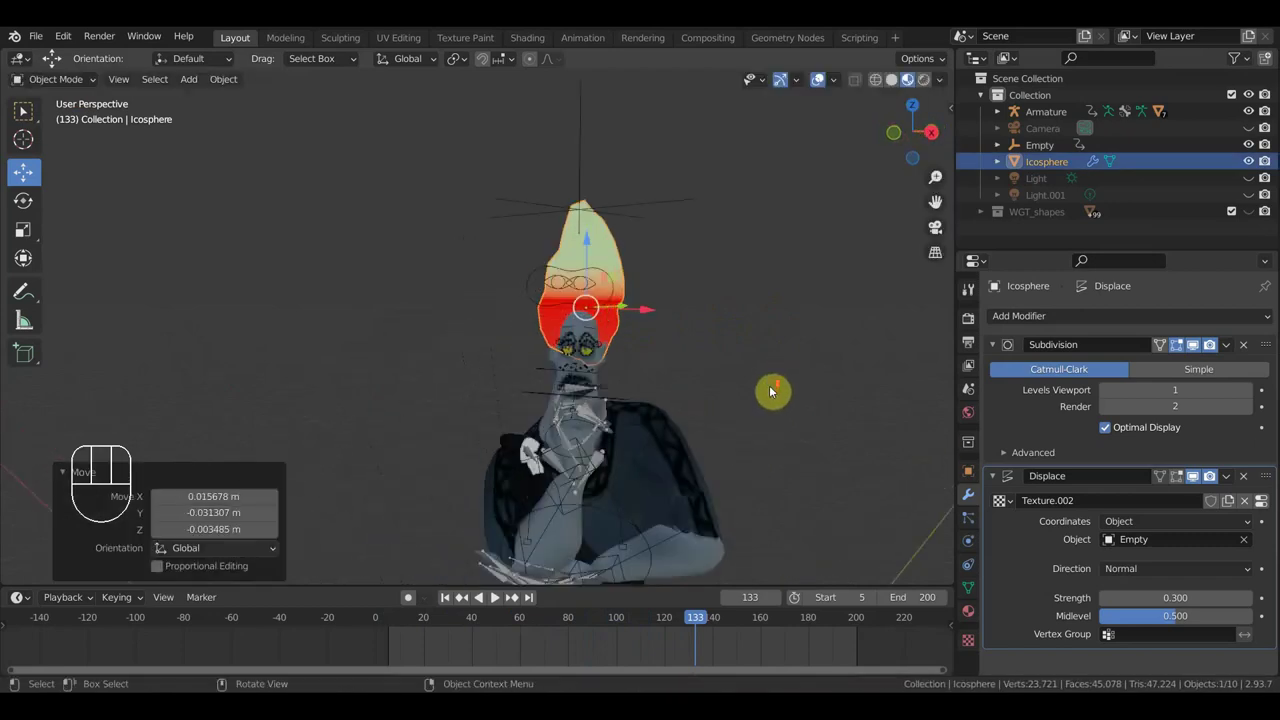
pyautogui.middleClick(800, 390)
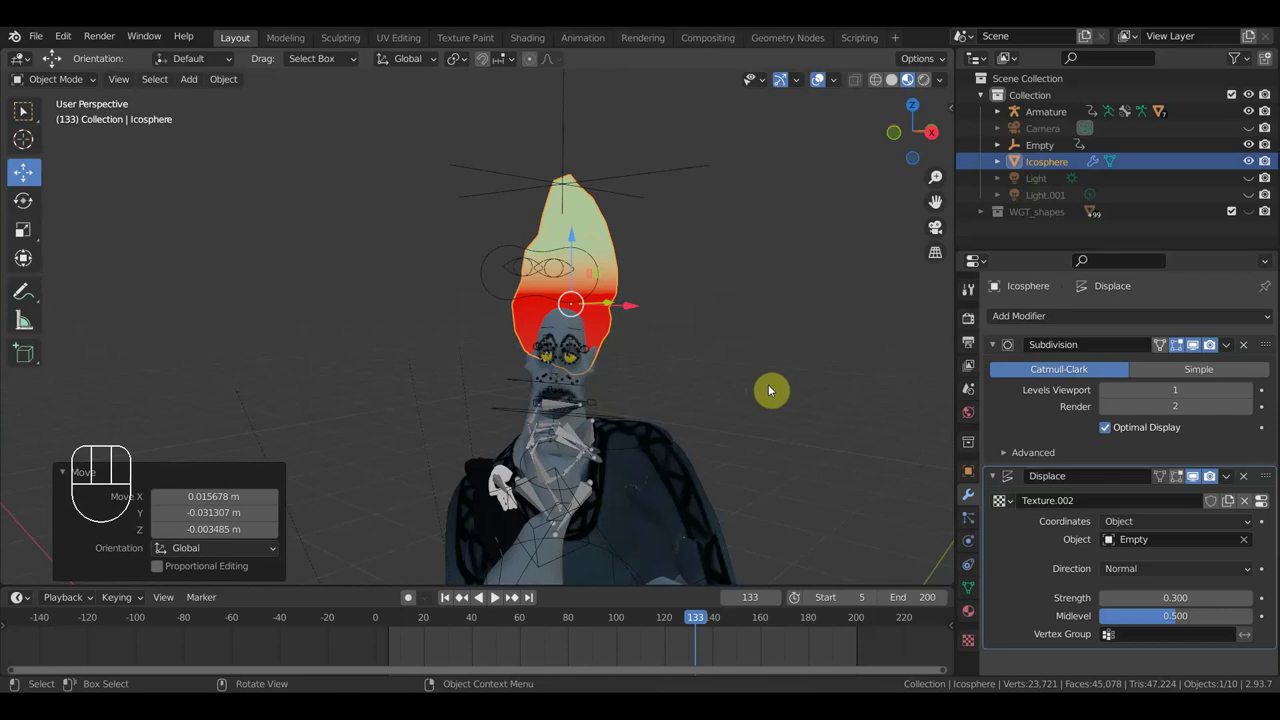
pyautogui.moveTo(809, 406); pyautogui.dragTo(952, 405)
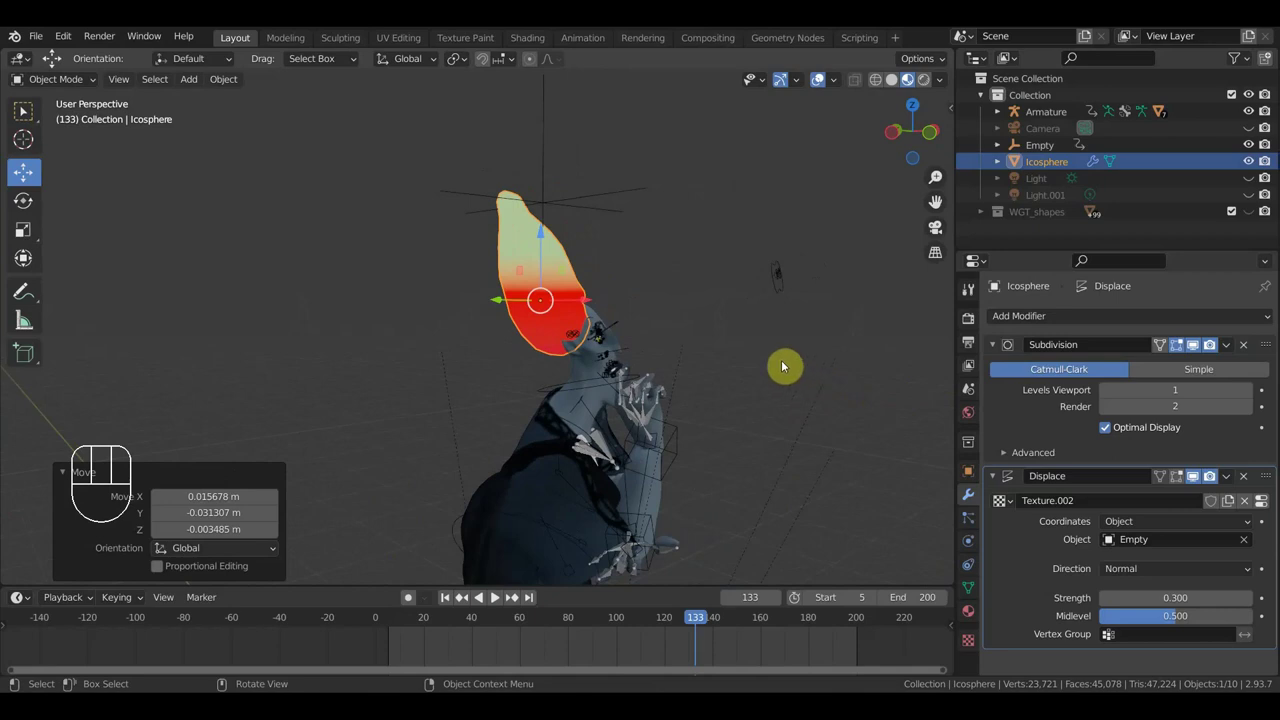
pyautogui.press('r')
pyautogui.click(743, 319)
# Step: Nudge the icosphere a few centimetres with G and confirm its new position
pyautogui.press('g')
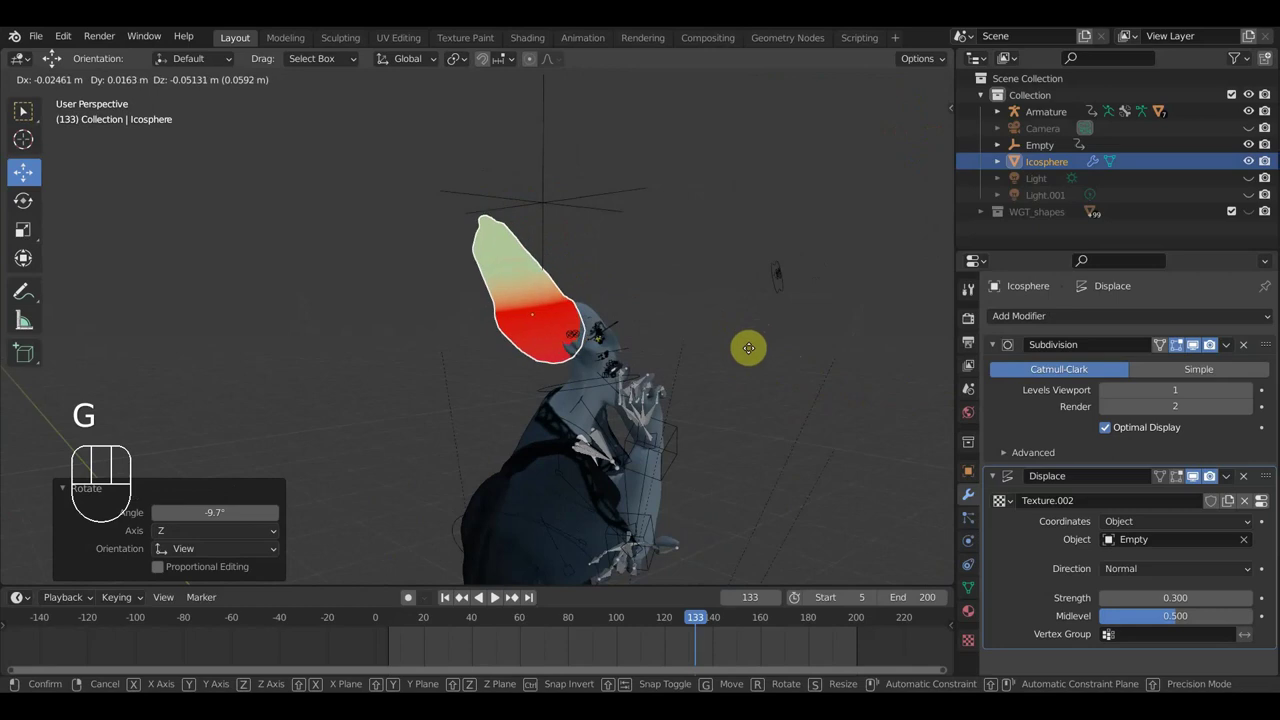
pyautogui.moveTo(736, 374); pyautogui.dragTo(651, 383)
pyautogui.press('g')
pyautogui.click(654, 382)
pyautogui.middleClick(758, 389)
pyautogui.press('g')
pyautogui.moveTo(730, 398); pyautogui.dragTo(614, 368)
pyautogui.click(566, 399)
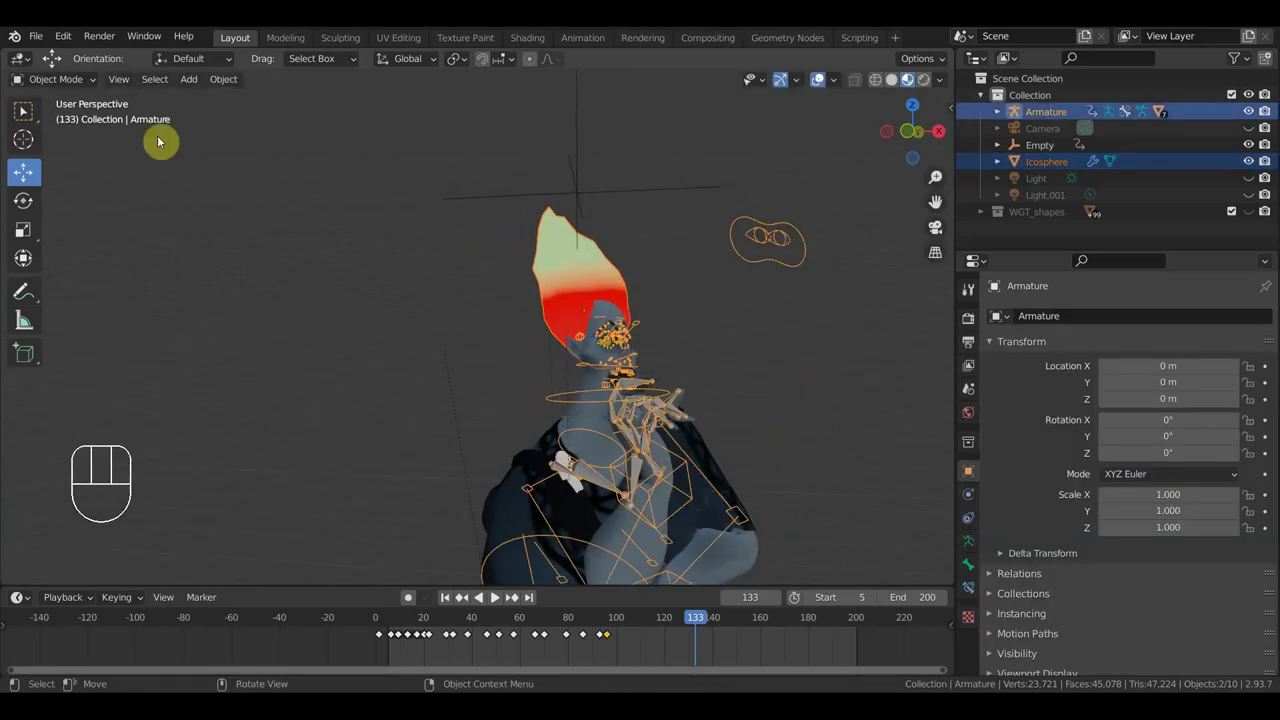
# Step: Put the armature into Pose Mode and play the animation to preview the rig
pyautogui.click(64, 85)
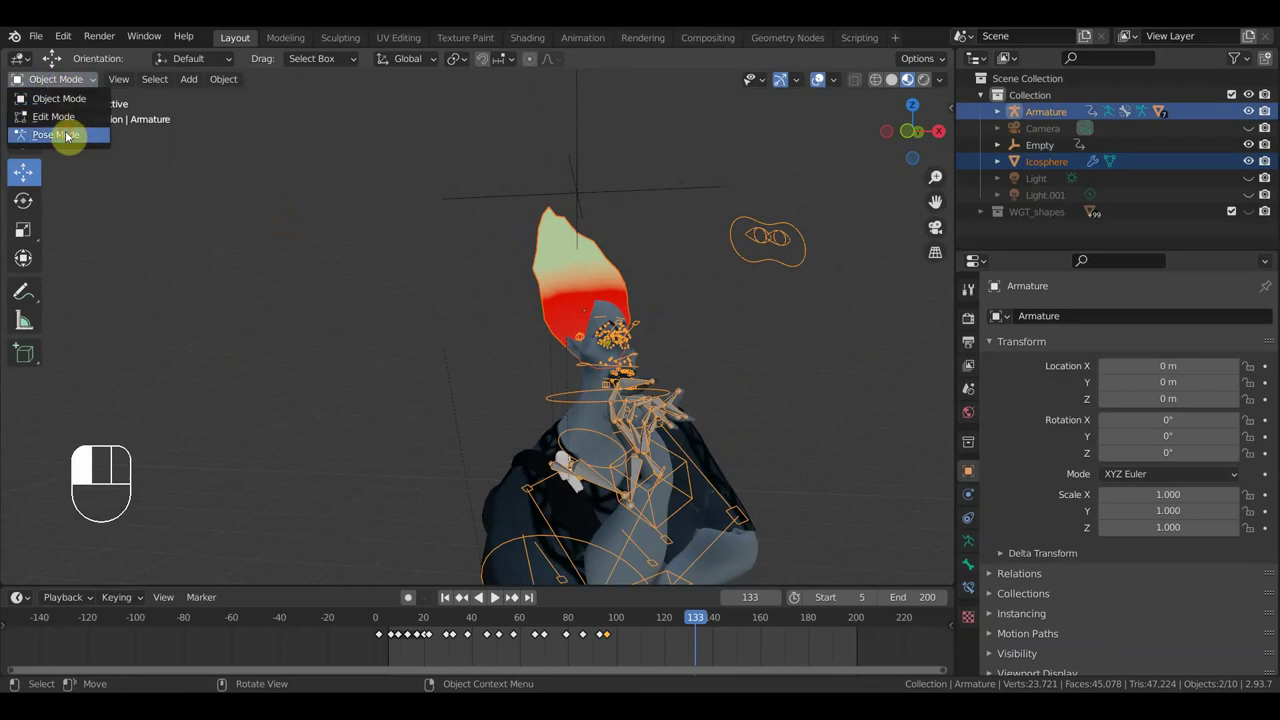
pyautogui.click(28, 108)
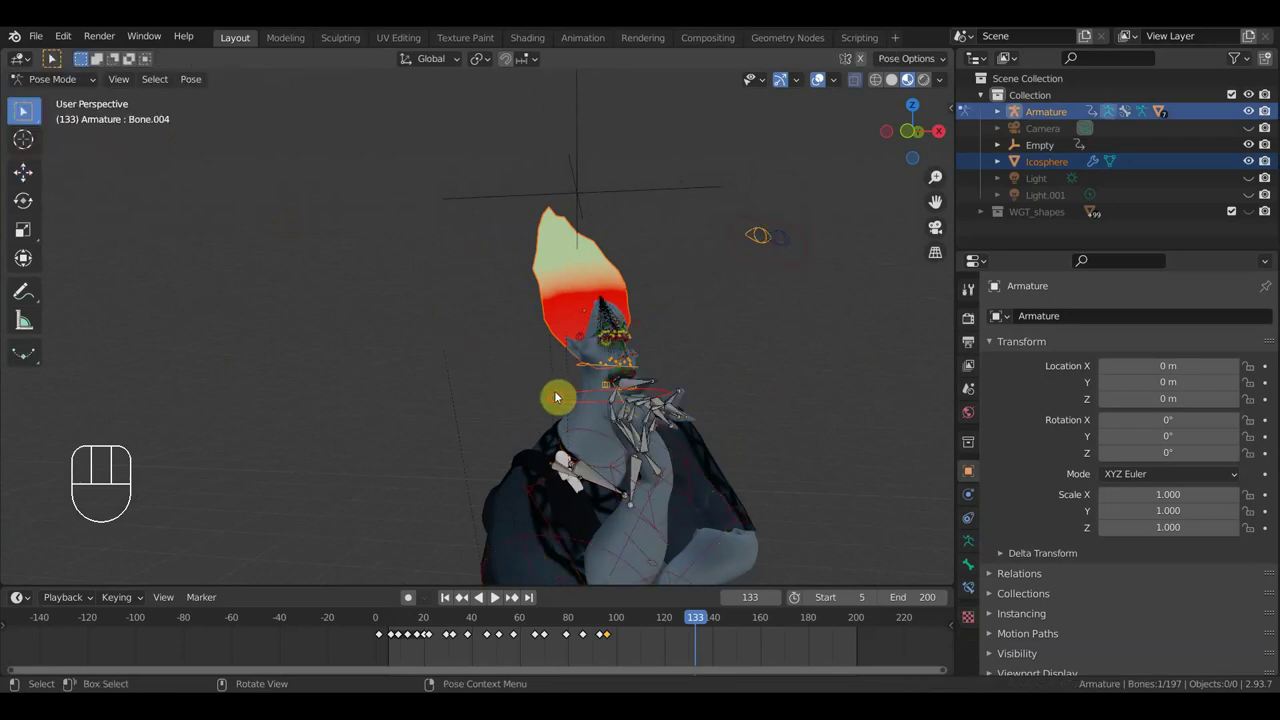
pyautogui.click(23, 112)
pyautogui.click(23, 112)
pyautogui.press('ctrl+p')
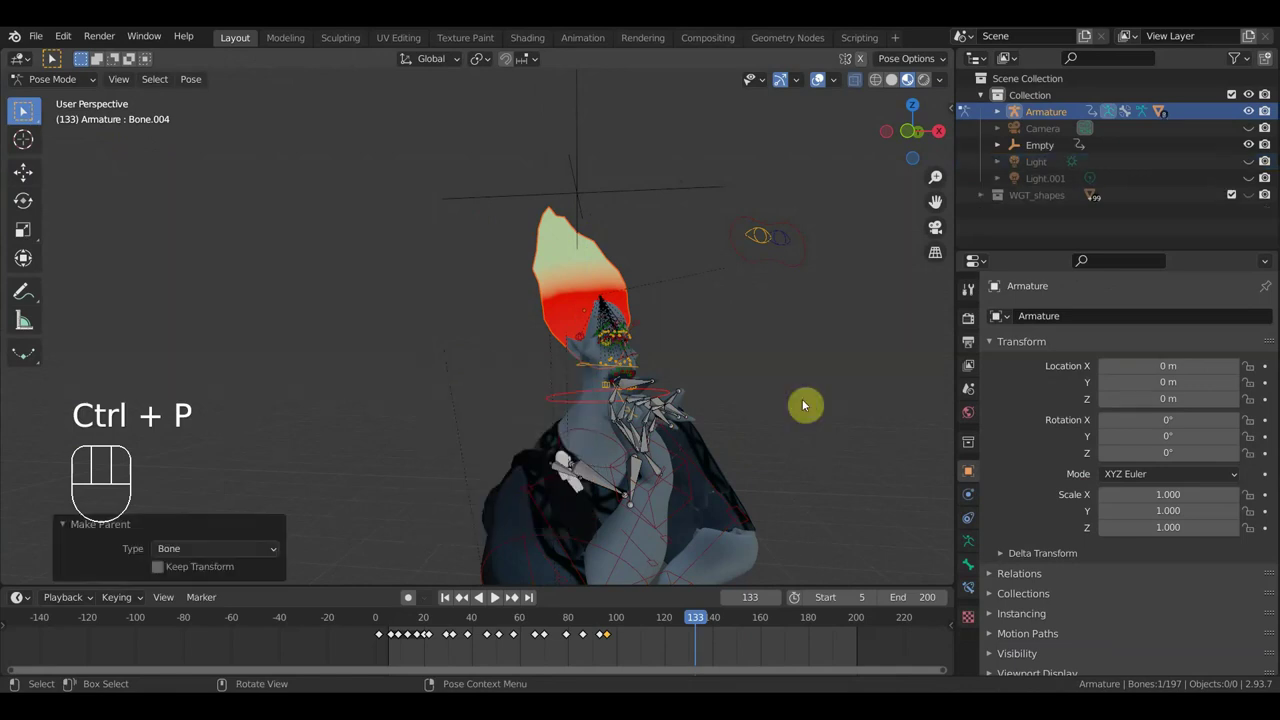
pyautogui.press('space')
pyautogui.moveTo(28, 108); pyautogui.dragTo(23, 112)
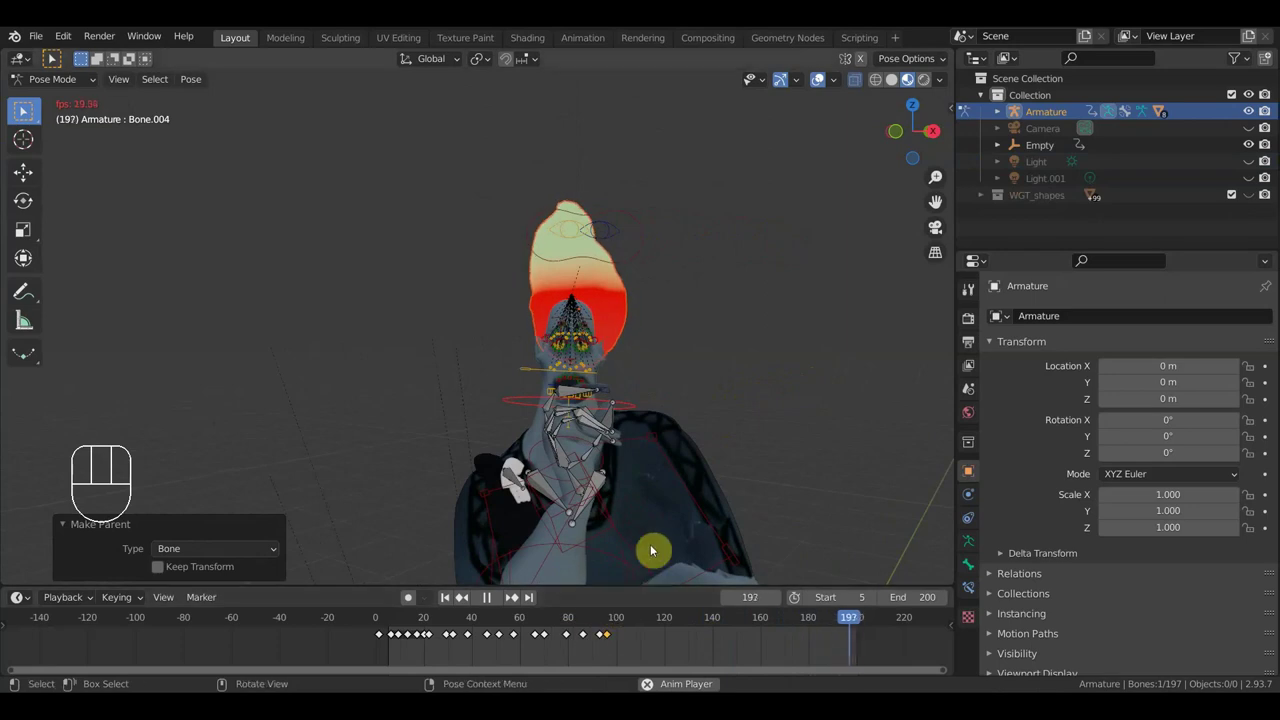
# Step: Stop playback, select the icosphere and show its Displace modifier driven by the Empty
pyautogui.click(58, 84)
pyautogui.press('space')
pyautogui.click(640, 267)
pyautogui.press('g')
# Step: Keyframe the Displace Strength at frames 68 and 199 and play it back
pyautogui.moveTo(1206, 478); pyautogui.dragTo(1206, 478)
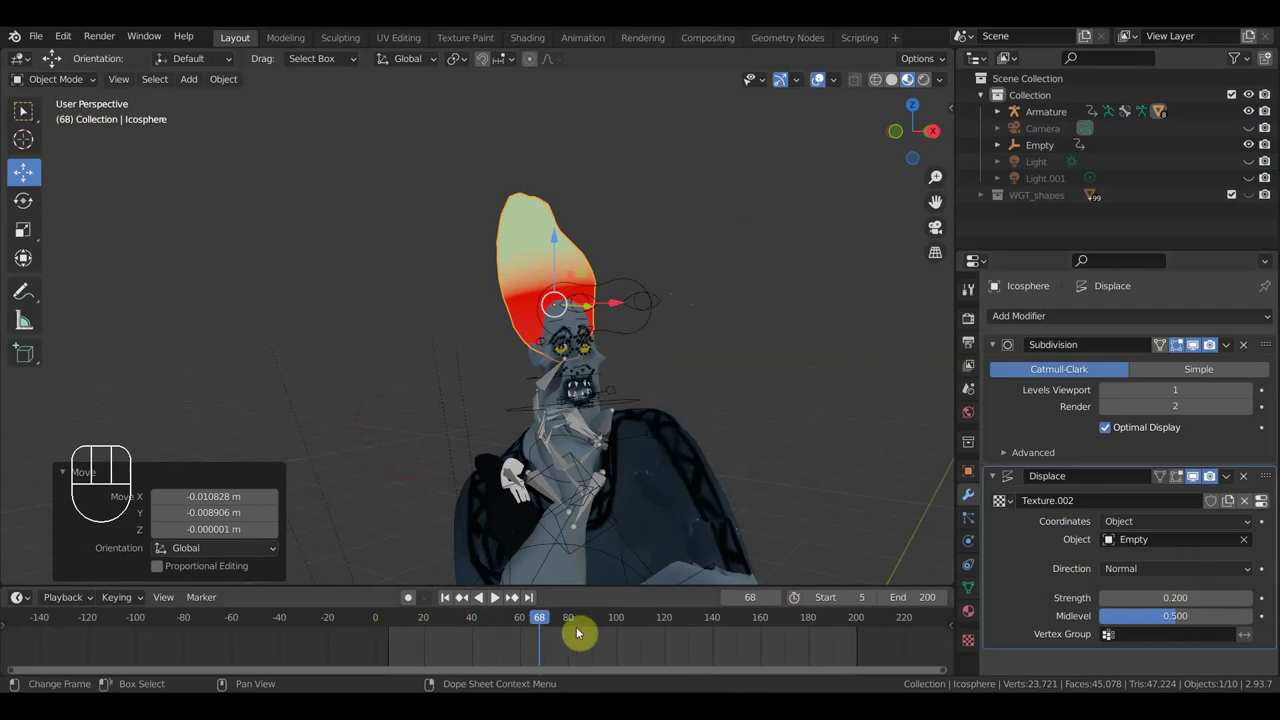
pyautogui.click(1265, 606)
pyautogui.moveTo(567, 620); pyautogui.dragTo(862, 648)
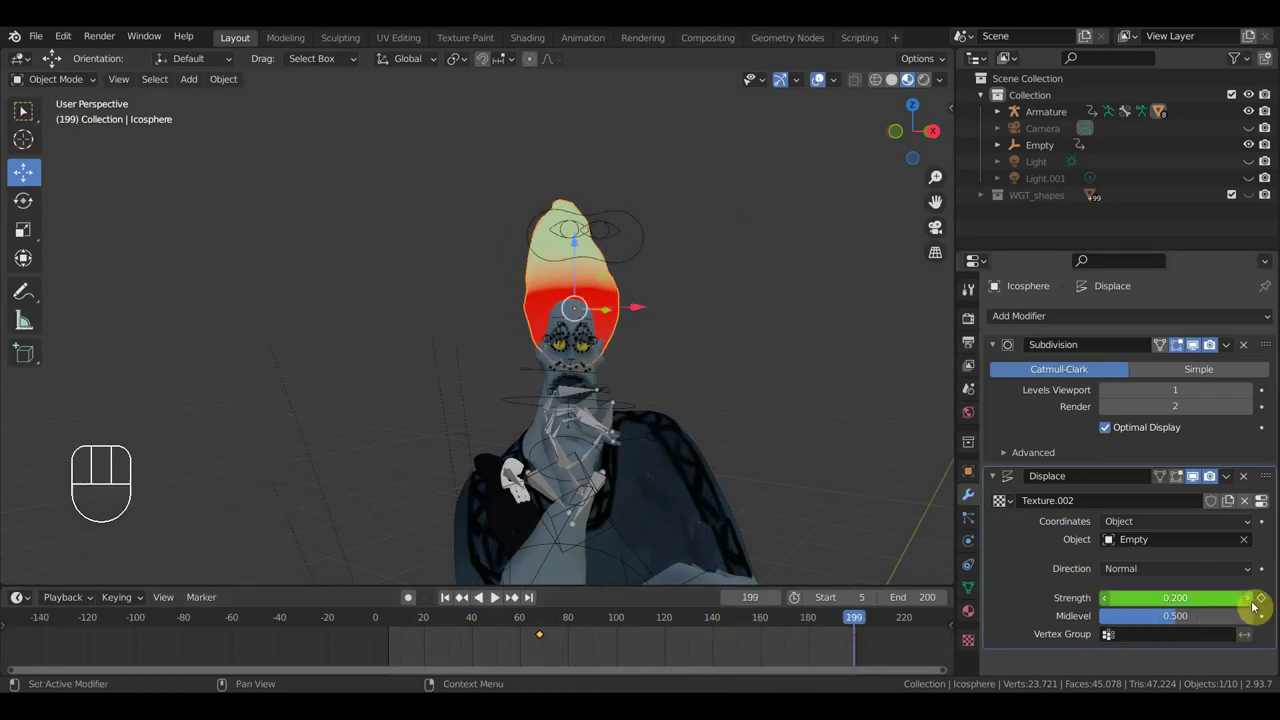
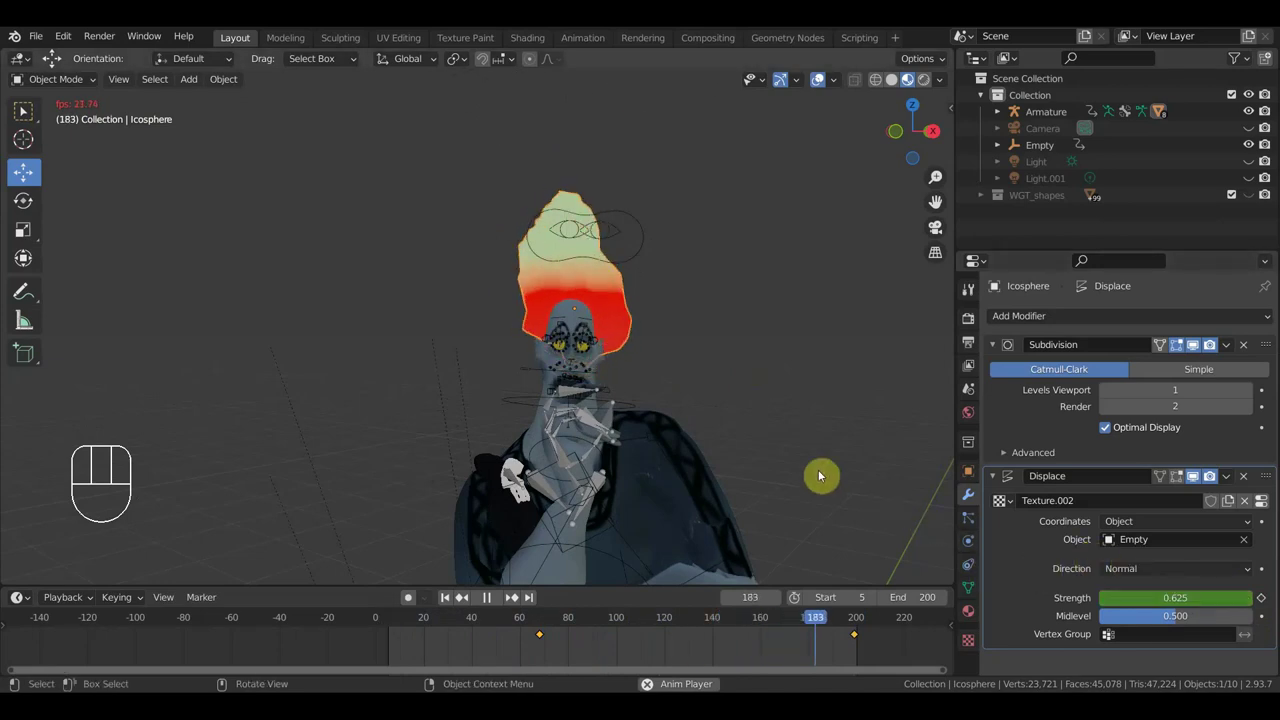
pyautogui.press('space')
# Step: Delete the Strength keyframes and set the Displace strength to 0.288
pyautogui.moveTo(796, 462); pyautogui.dragTo(24, 460)
pyautogui.moveTo(552, 387); pyautogui.dragTo(452, 413)
pyautogui.click(493, 599)
pyautogui.press('Delete')
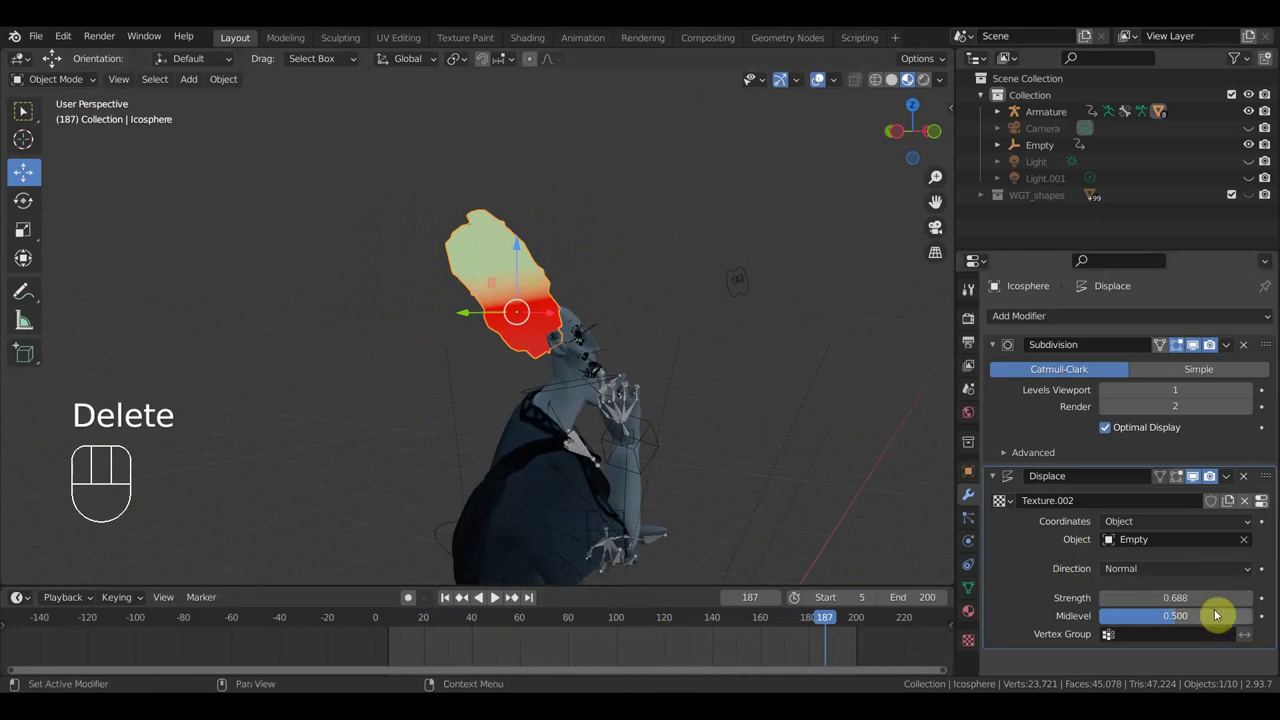
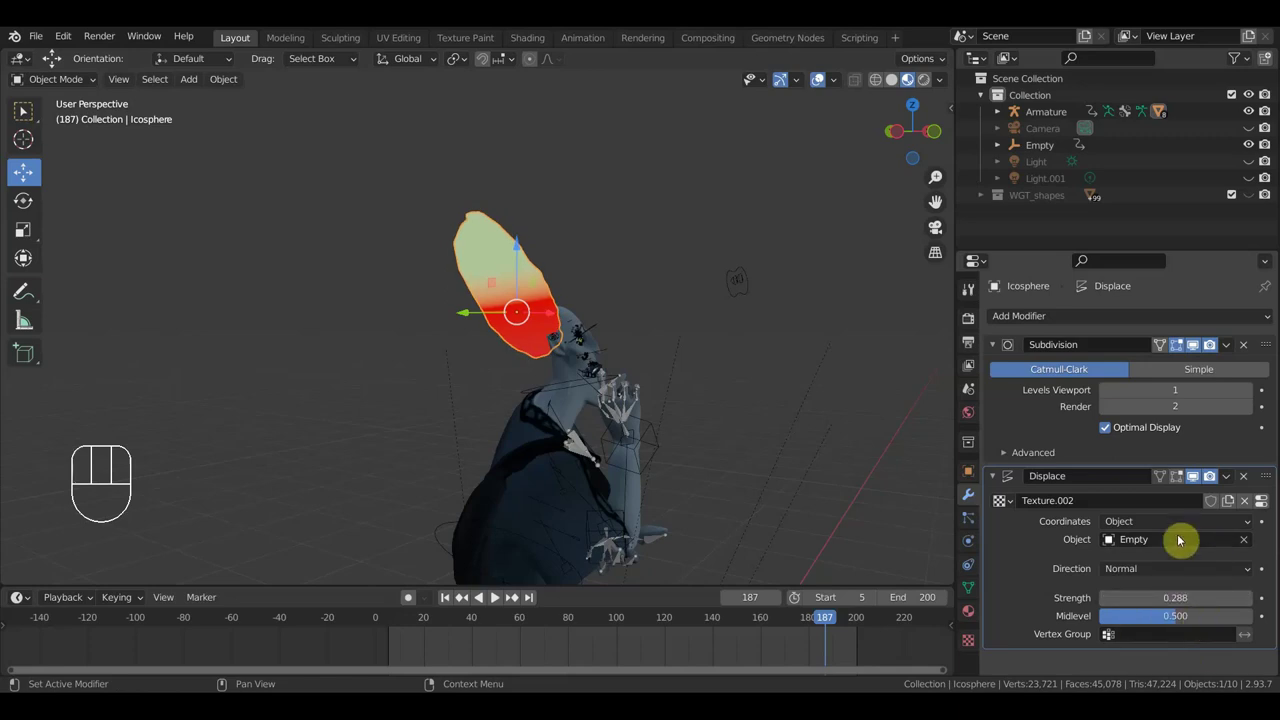
# Step: Enter Sculpt Mode with the Grab brush and orbit around the icosphere
pyautogui.moveTo(1206, 478); pyautogui.dragTo(1206, 478)
pyautogui.moveTo(1206, 478); pyautogui.dragTo(1206, 478)
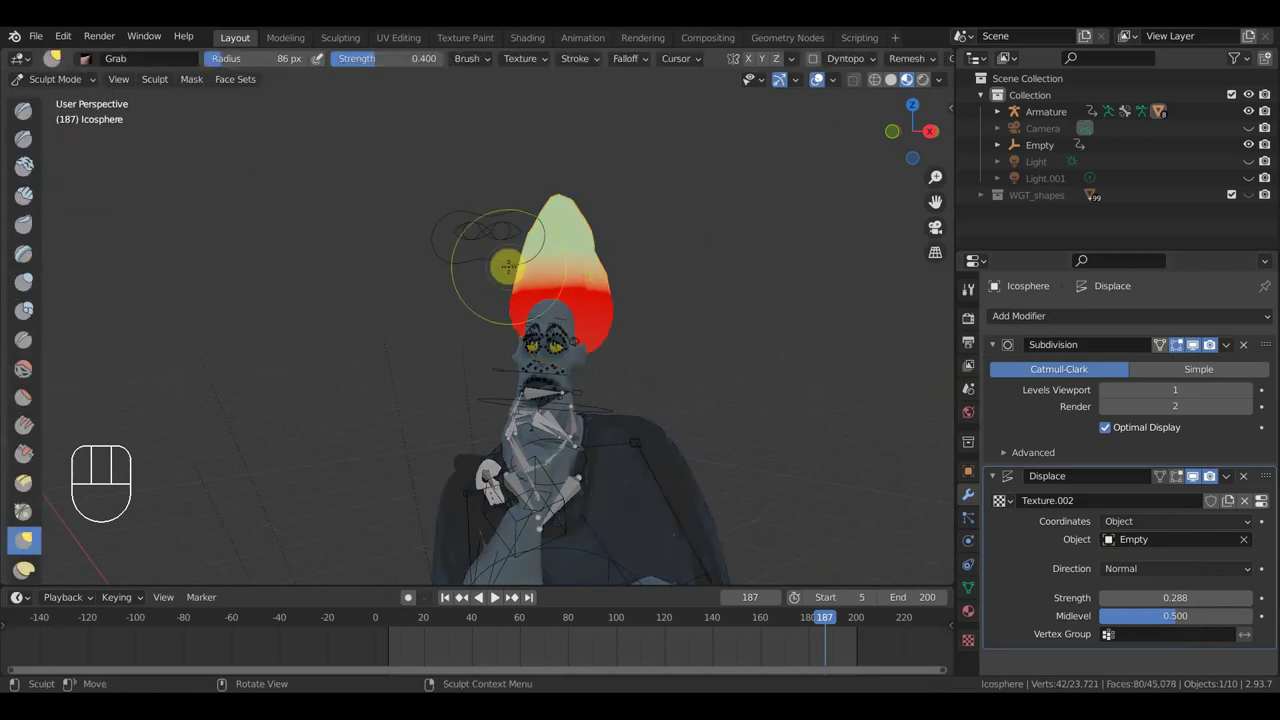
pyautogui.moveTo(1206, 478); pyautogui.dragTo(1206, 478)
pyautogui.click(1206, 478)
pyautogui.middleClick(1206, 478)
pyautogui.moveTo(1206, 478); pyautogui.dragTo(1206, 478)
pyautogui.moveTo(1206, 478); pyautogui.dragTo(1206, 478)
pyautogui.moveTo(1206, 478); pyautogui.dragTo(1206, 478)
pyautogui.middleClick(1206, 478)
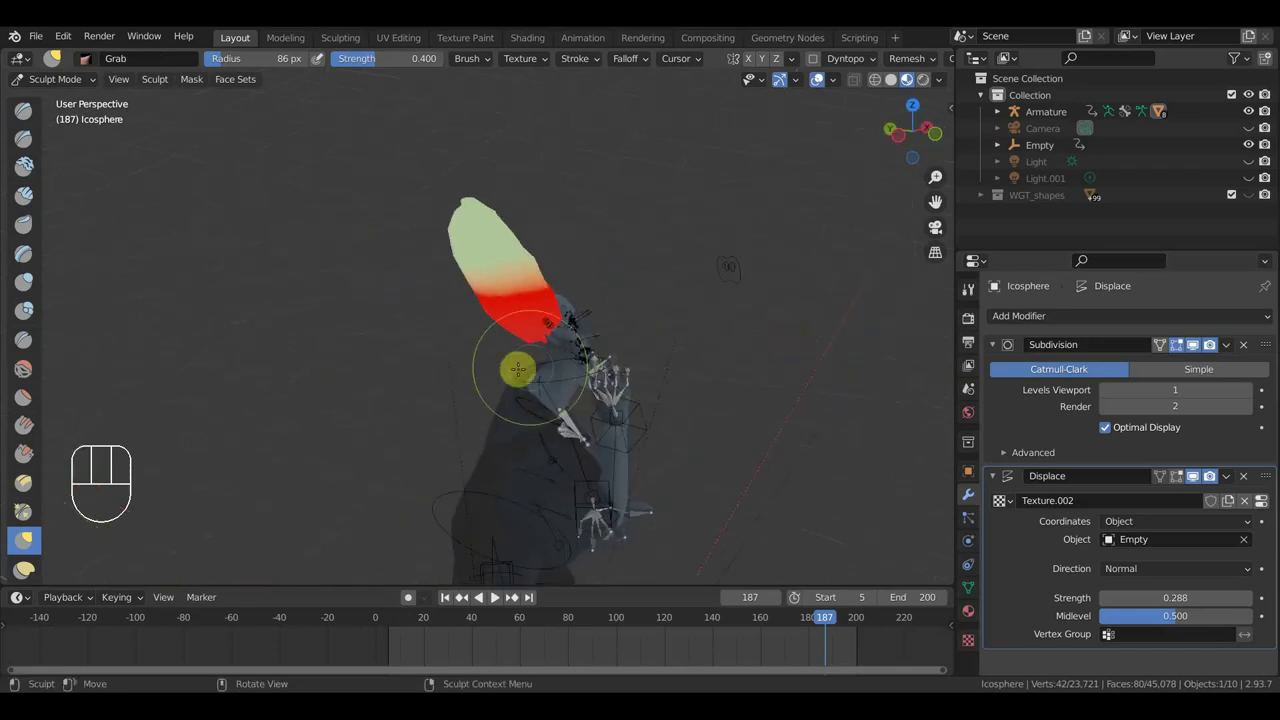
pyautogui.moveTo(1206, 478); pyautogui.dragTo(1206, 478)
pyautogui.moveTo(1206, 478); pyautogui.dragTo(1206, 478)
pyautogui.moveTo(1206, 478); pyautogui.dragTo(1206, 478)
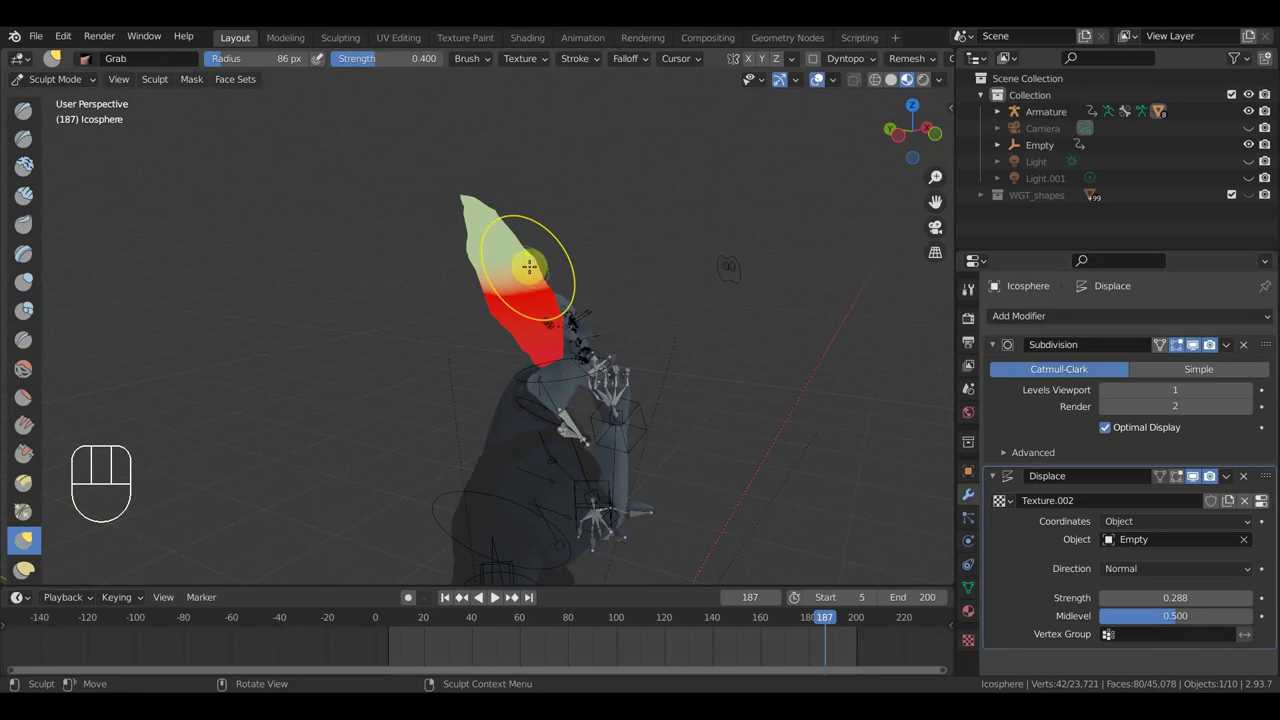
pyautogui.moveTo(1206, 478); pyautogui.dragTo(1206, 478)
# Step: Inspect the icosphere from several more angles in the viewport
pyautogui.middleClick(1206, 478)
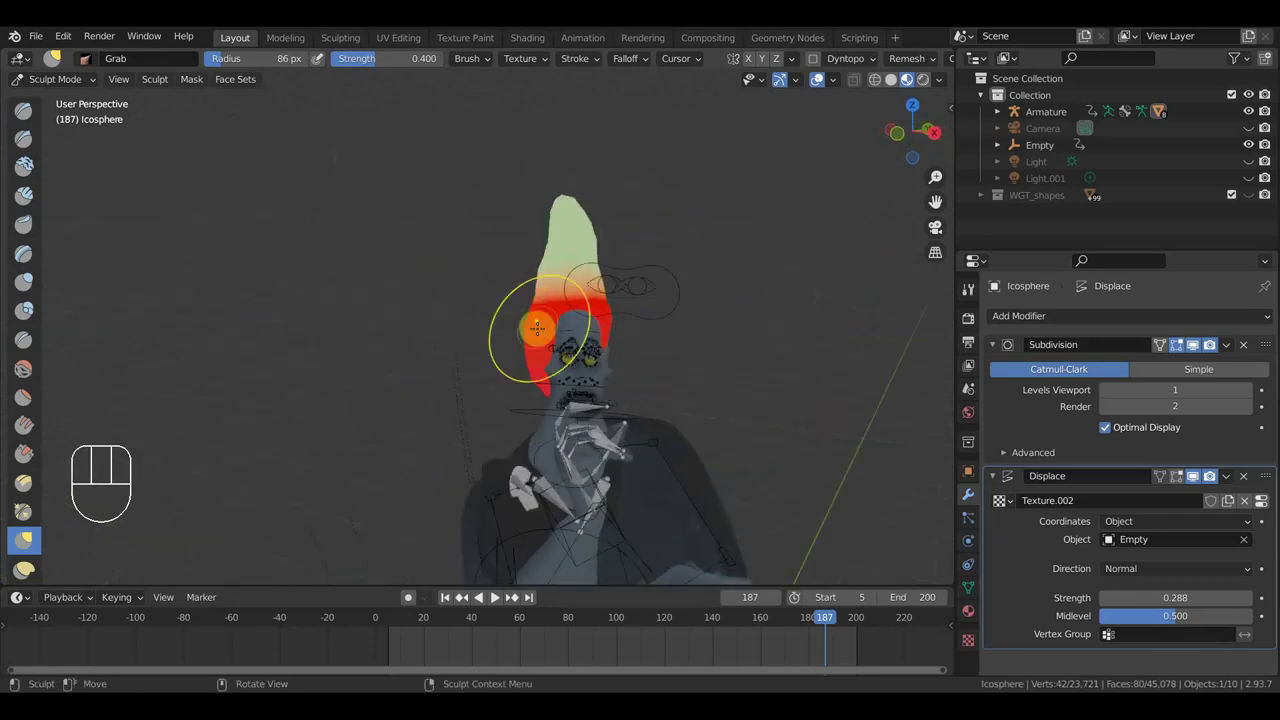
pyautogui.moveTo(1206, 478); pyautogui.dragTo(1206, 478)
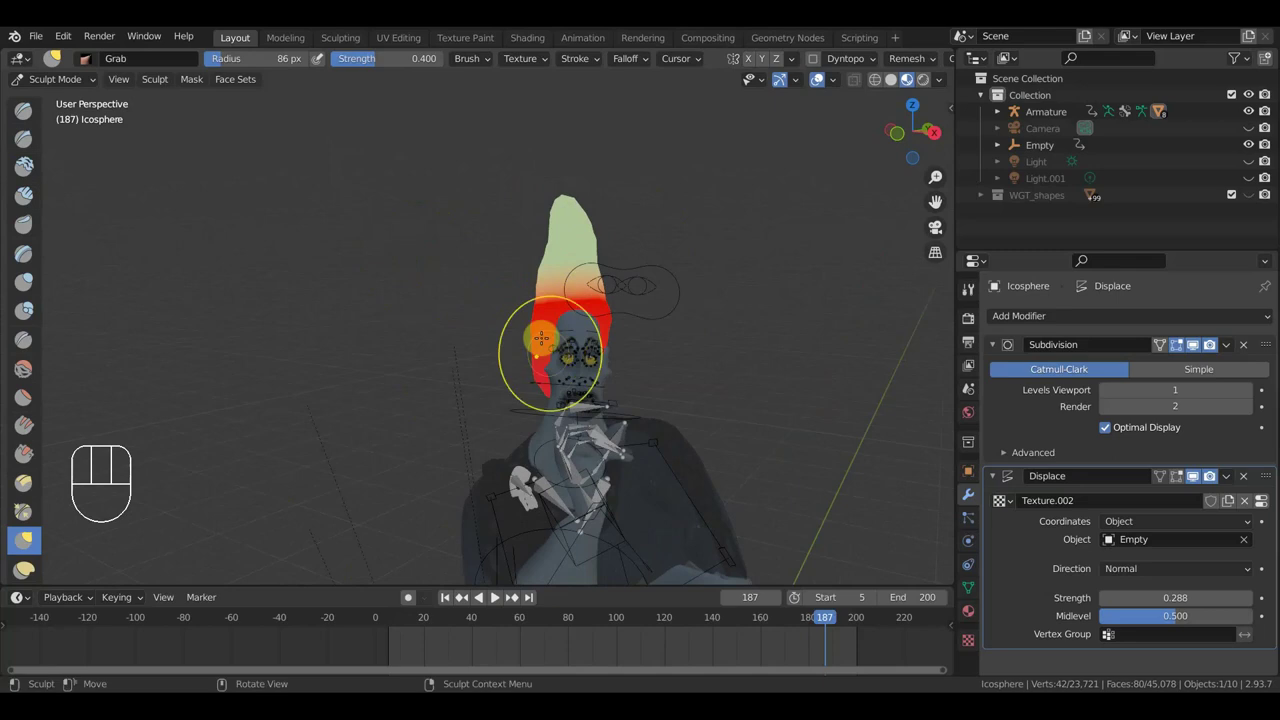
pyautogui.moveTo(1206, 478); pyautogui.dragTo(1206, 478)
pyautogui.moveTo(1206, 478); pyautogui.dragTo(1206, 478)
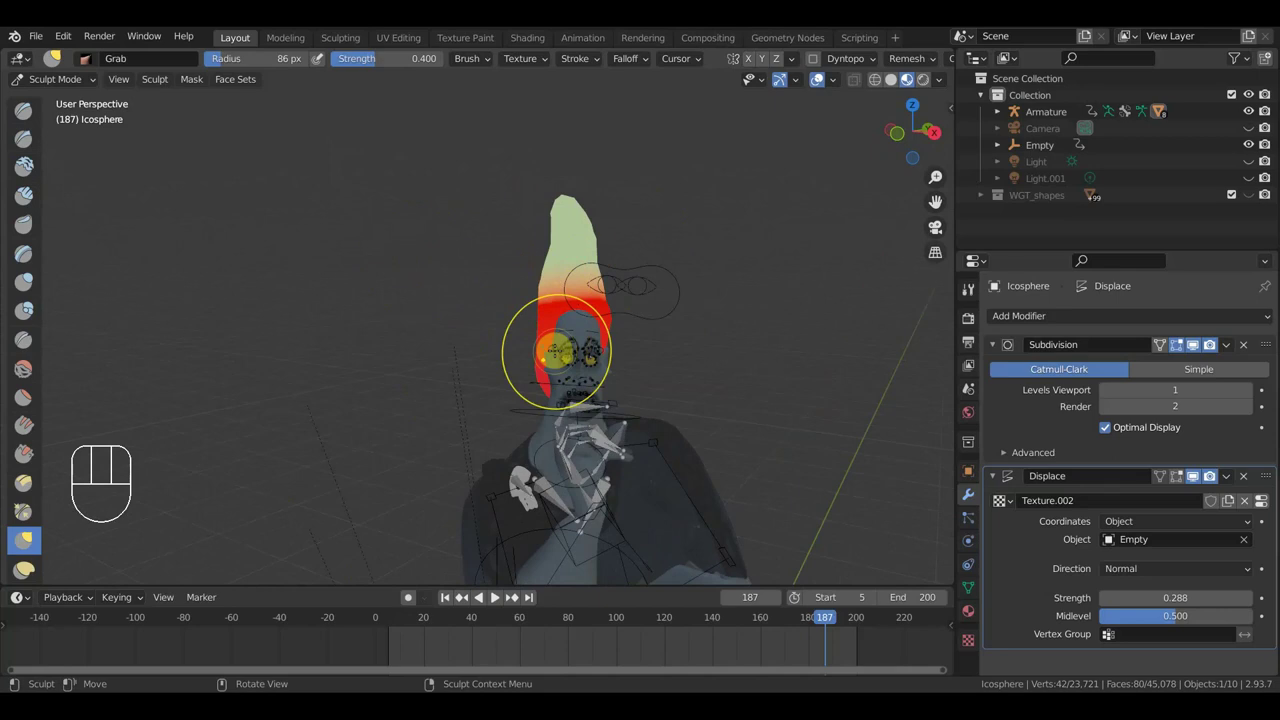
pyautogui.click(1206, 478)
pyautogui.middleClick(1206, 478)
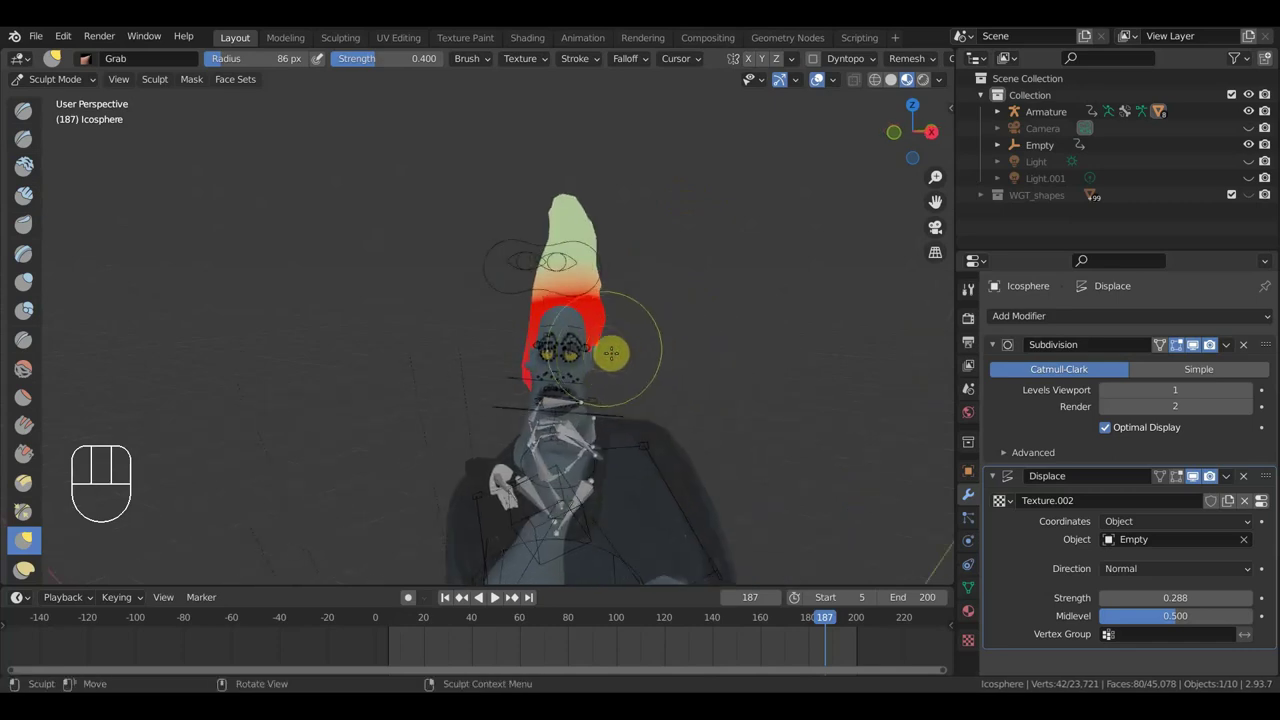
pyautogui.middleClick(1206, 478)
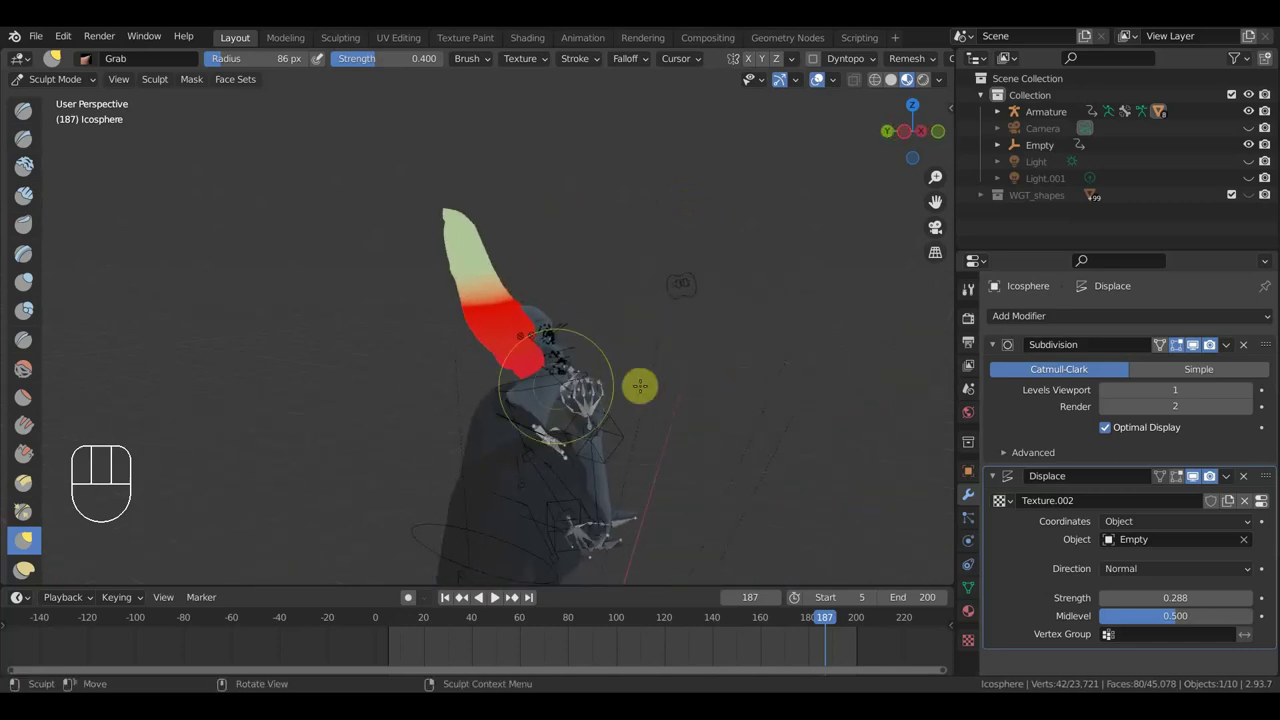
pyautogui.middleClick(1206, 478)
pyautogui.moveTo(1206, 478); pyautogui.dragTo(1206, 478)
pyautogui.moveTo(1206, 478); pyautogui.dragTo(1206, 478)
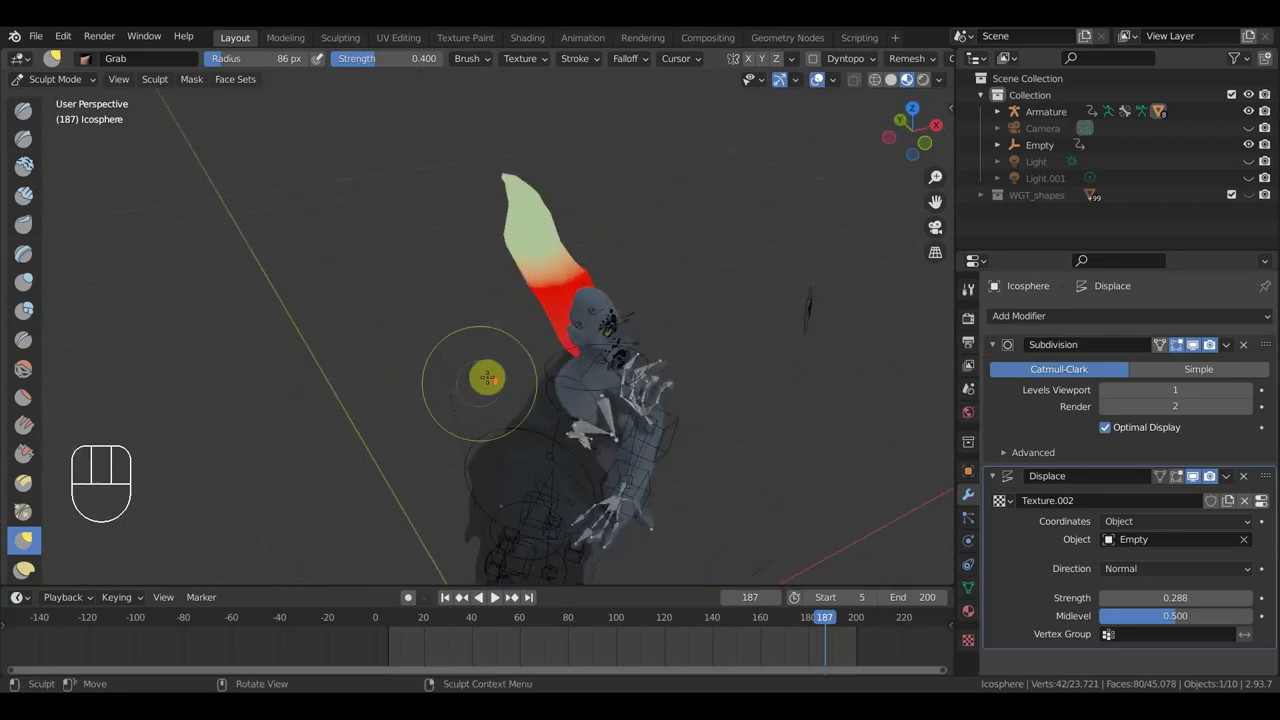
pyautogui.middleClick(1206, 478)
pyautogui.moveTo(1206, 478); pyautogui.dragTo(1206, 478)
pyautogui.middleClick(1206, 478)
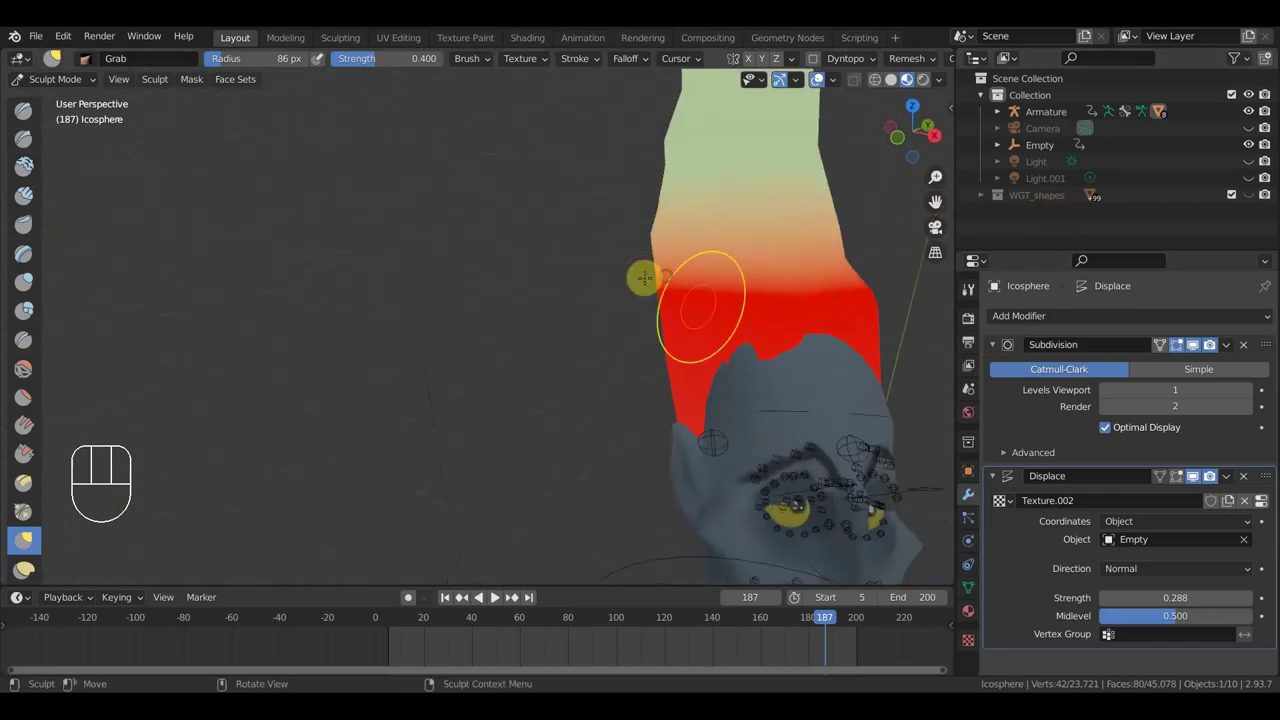
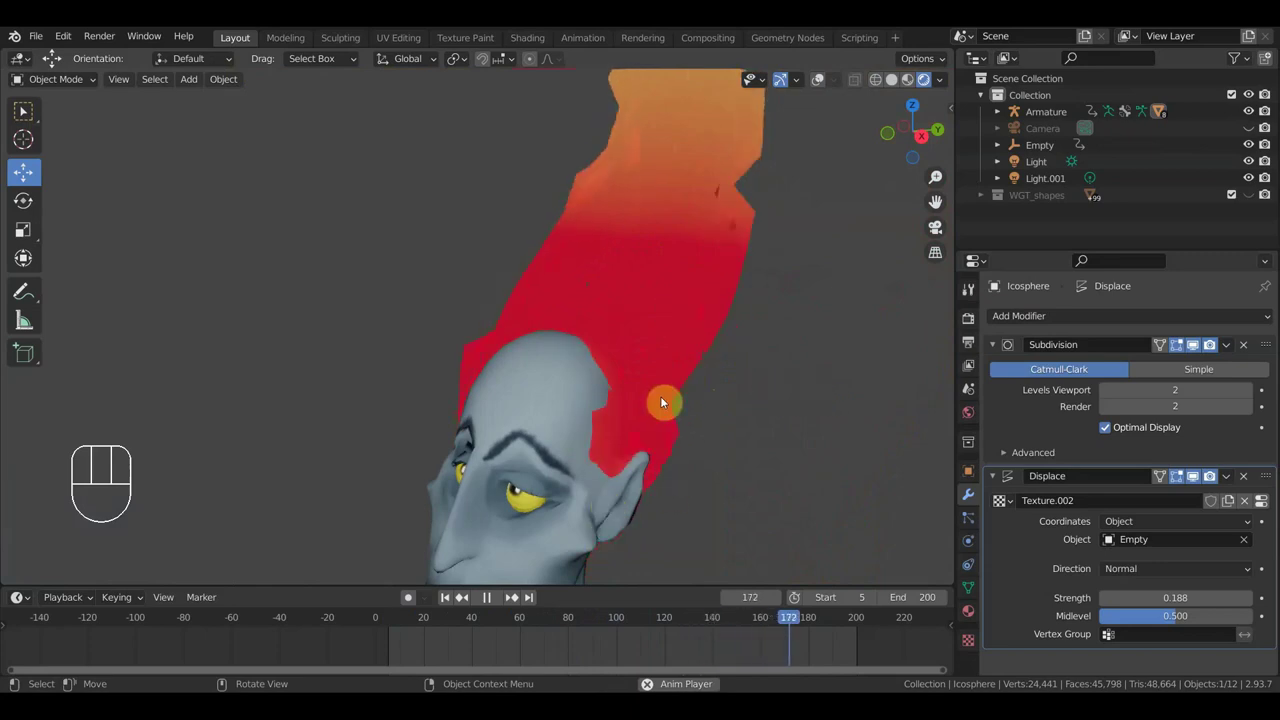
# Step: Play back the flame animation in the viewport
pyautogui.press('space')
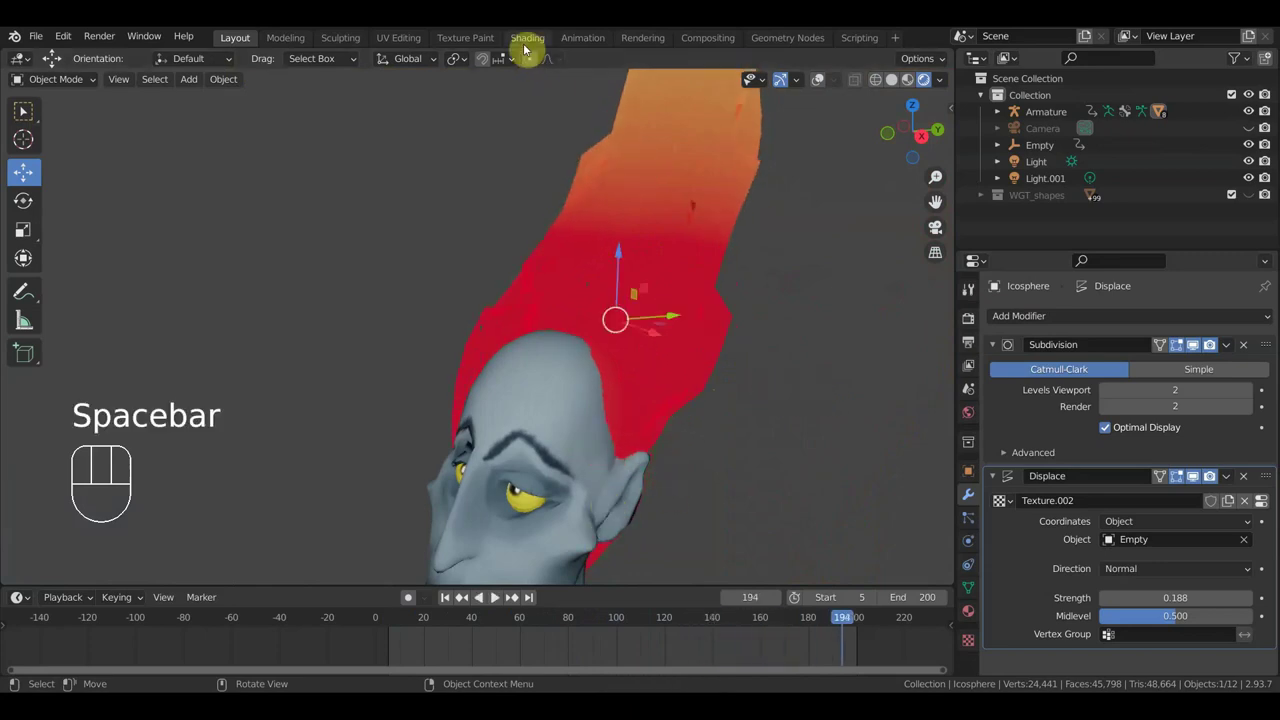
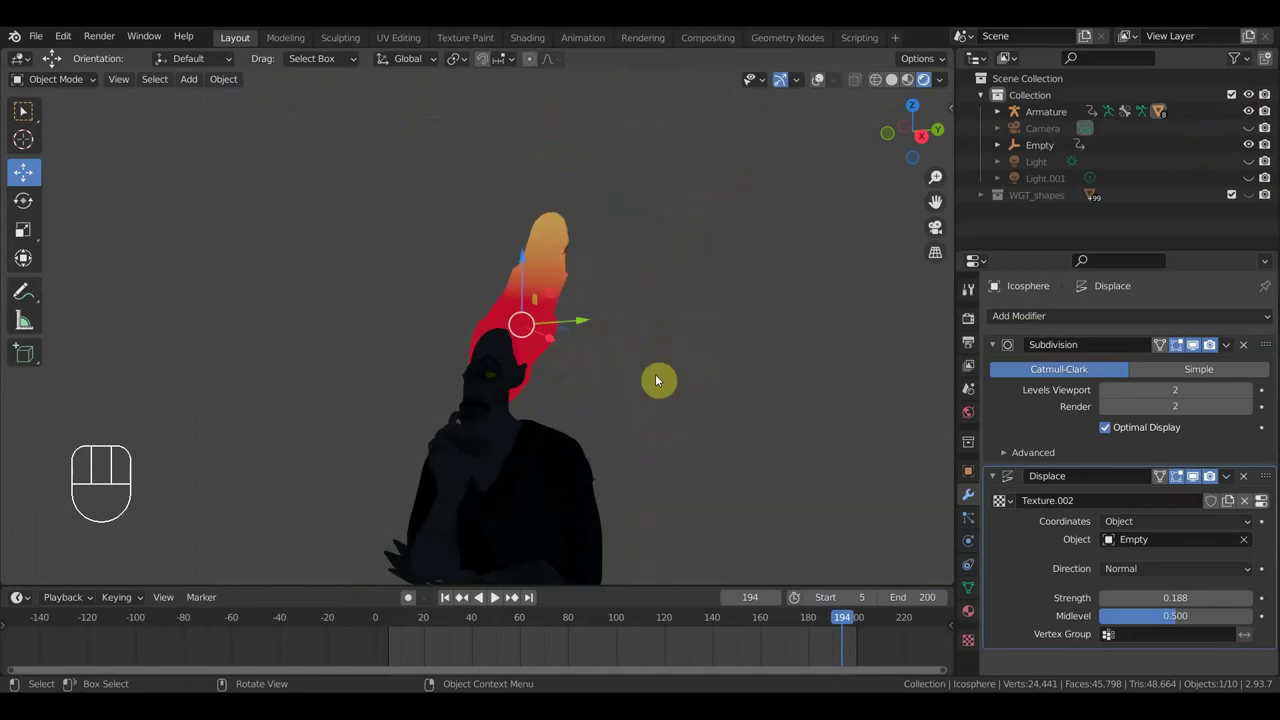
# Step: Play the flame animation with Light.001 visible, orbit around it, and stop at frame 155
pyautogui.press('space')
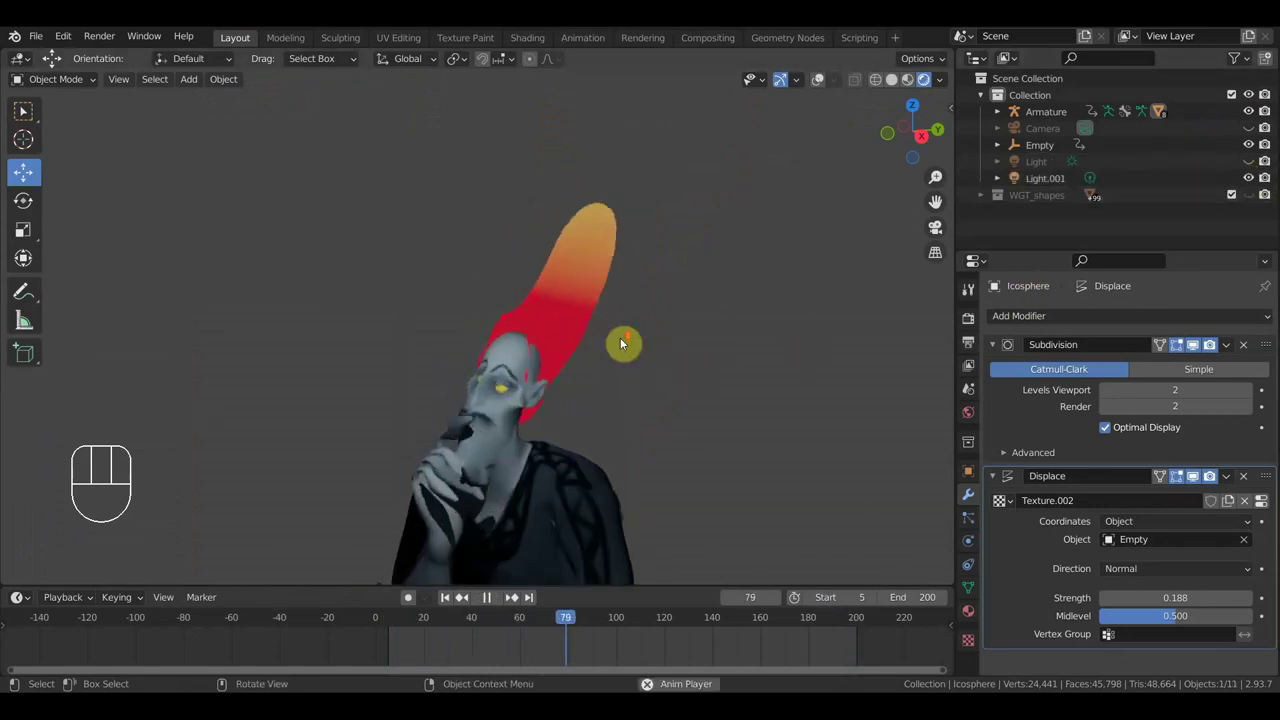
pyautogui.middleClick(727, 349)
pyautogui.middleClick(765, 345)
pyautogui.middleClick(693, 308)
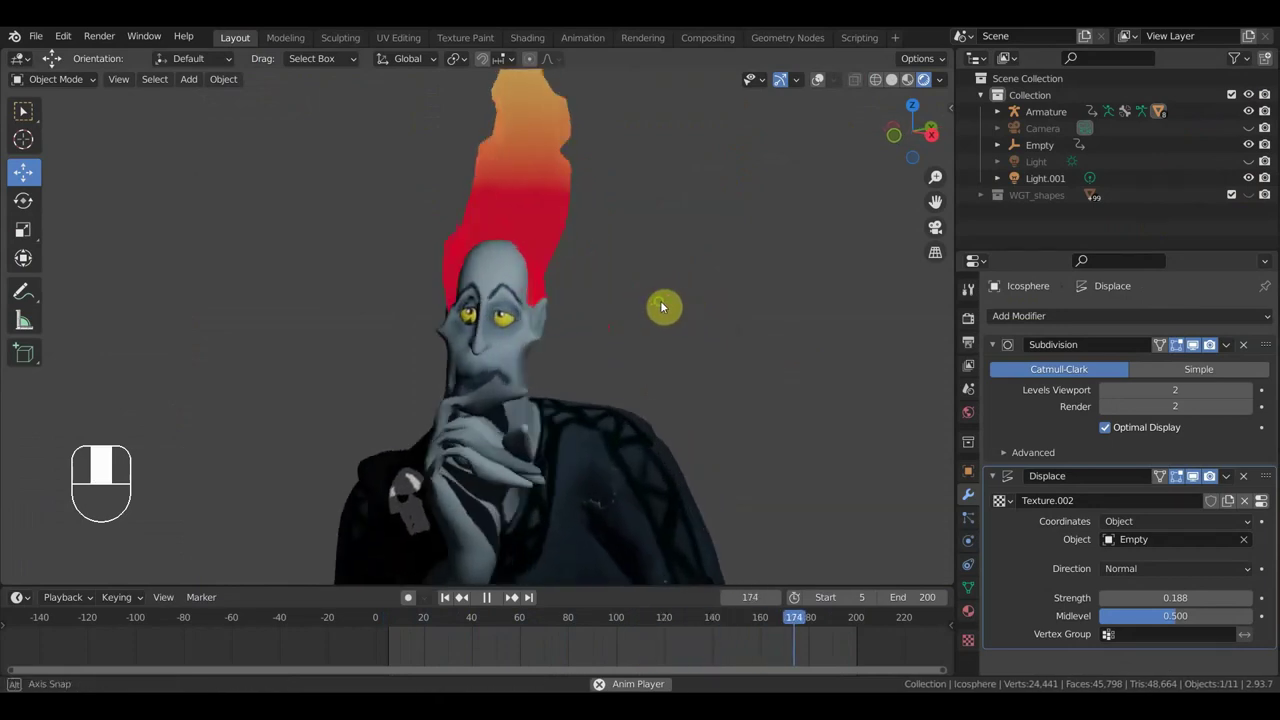
pyautogui.middleClick(643, 308)
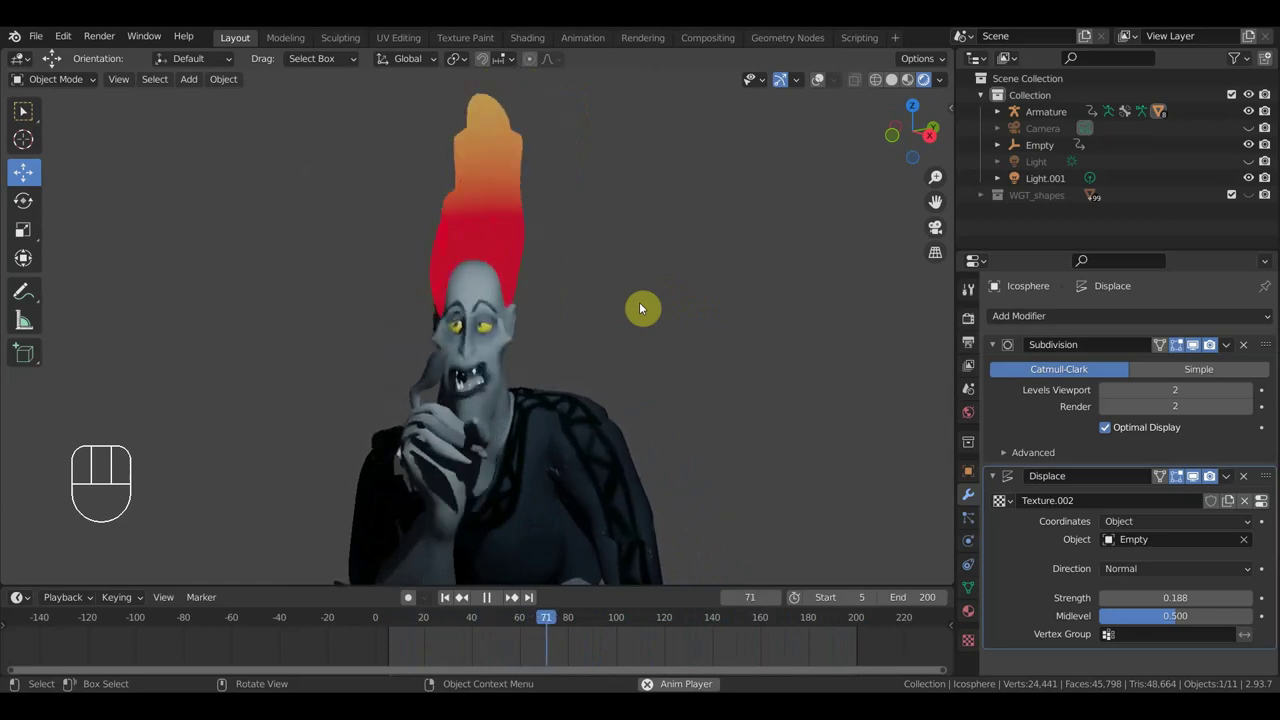
pyautogui.moveTo(735, 287); pyautogui.dragTo(590, 288)
pyautogui.moveTo(609, 288); pyautogui.dragTo(765, 280)
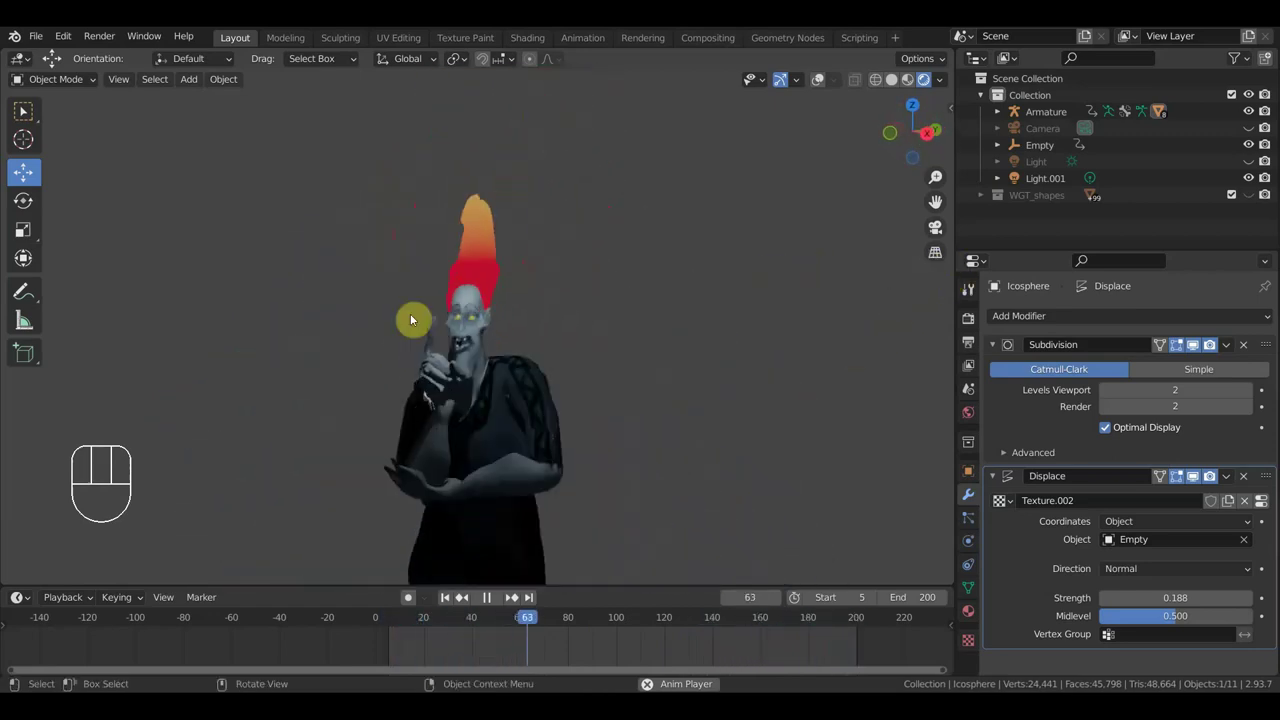
pyautogui.middleClick(598, 298)
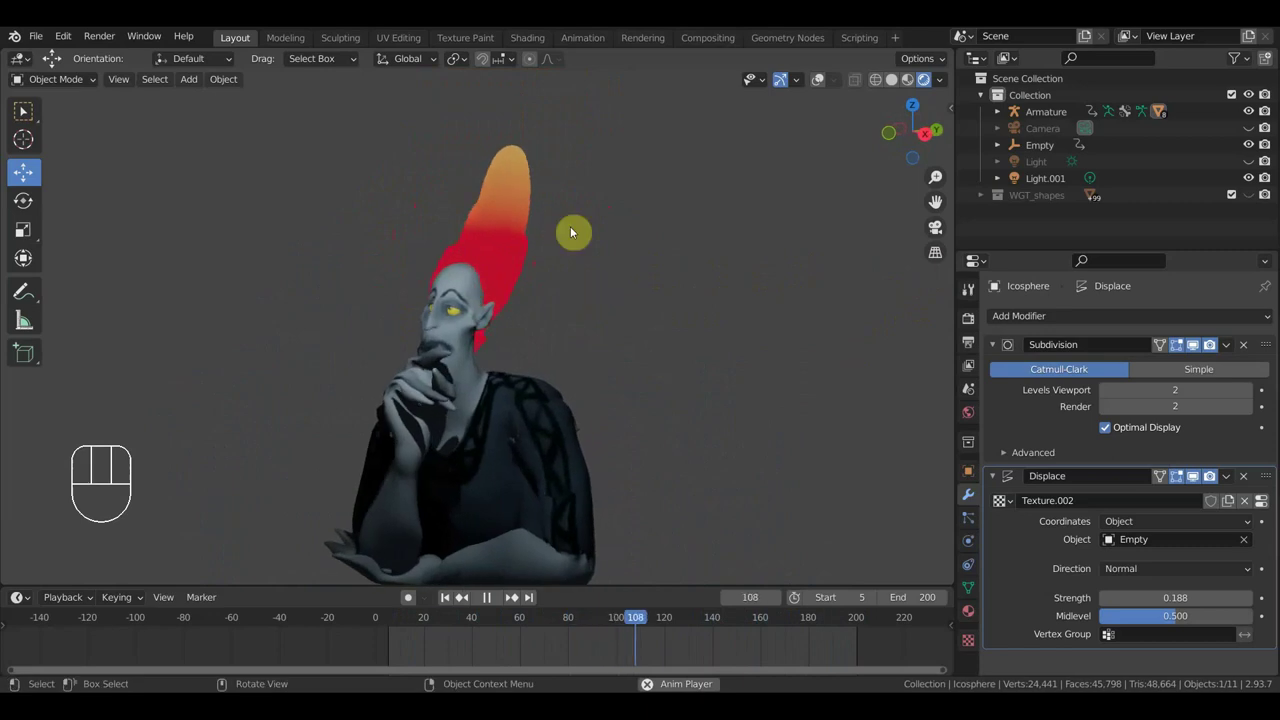
pyautogui.press('space')
# Step: Sculpt the flame in Sculpt Mode with the Grab brush, then replay the animation
pyautogui.moveTo(67, 85); pyautogui.dragTo(16, 80)
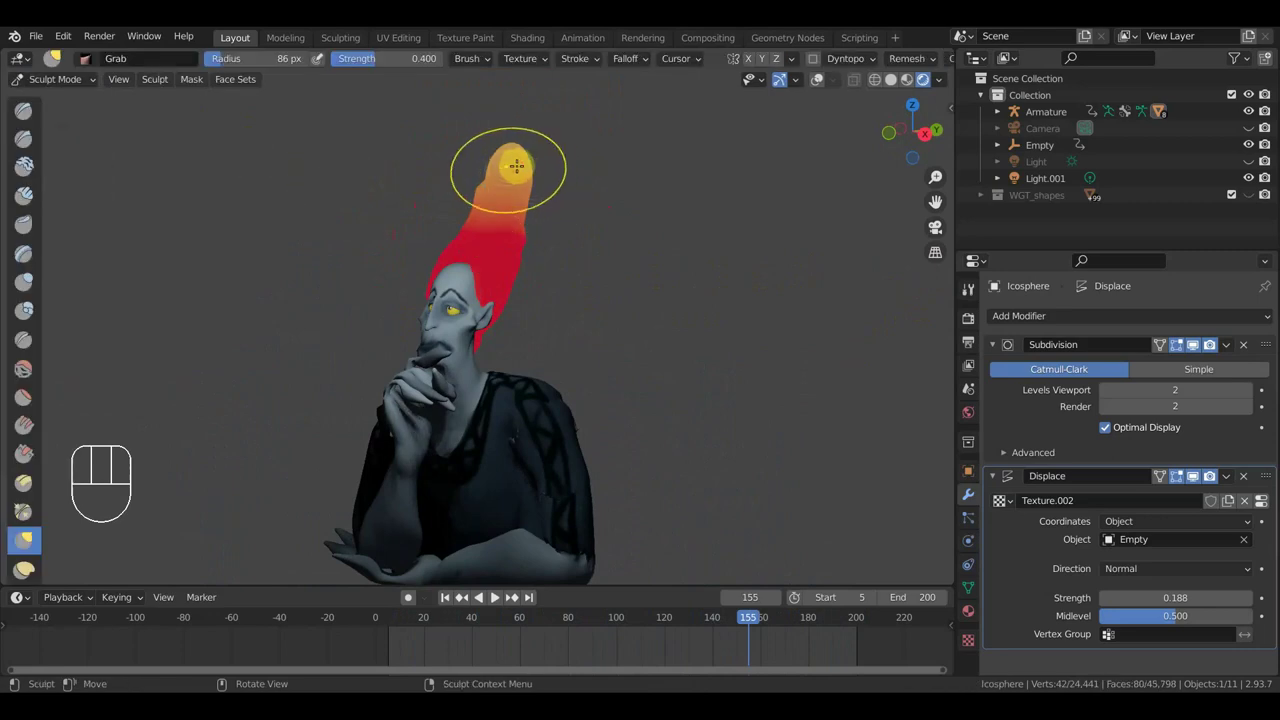
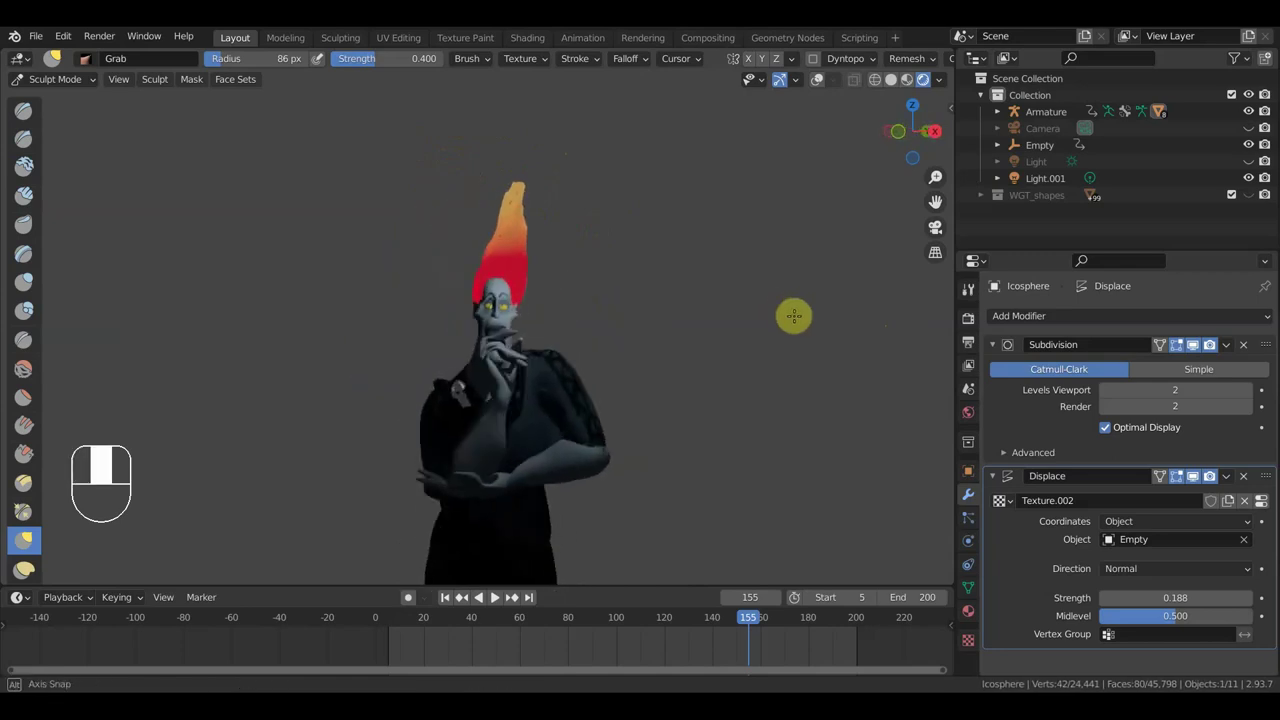
pyautogui.press('space')
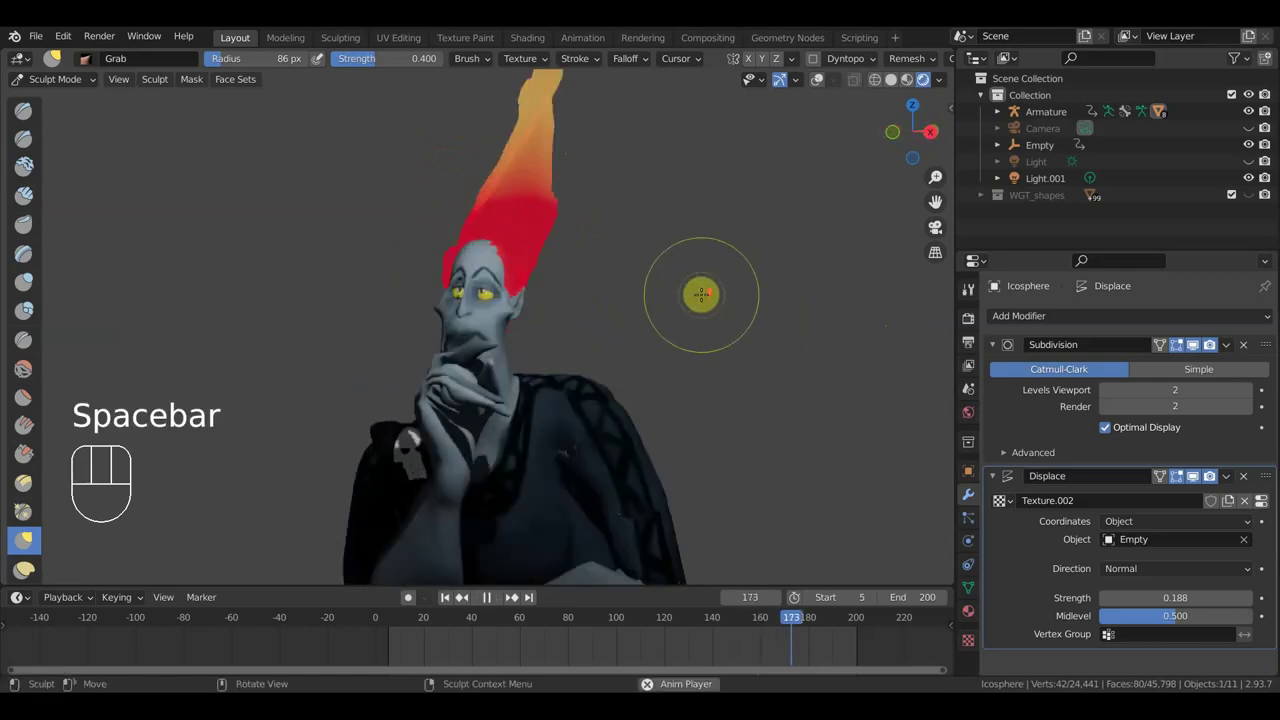
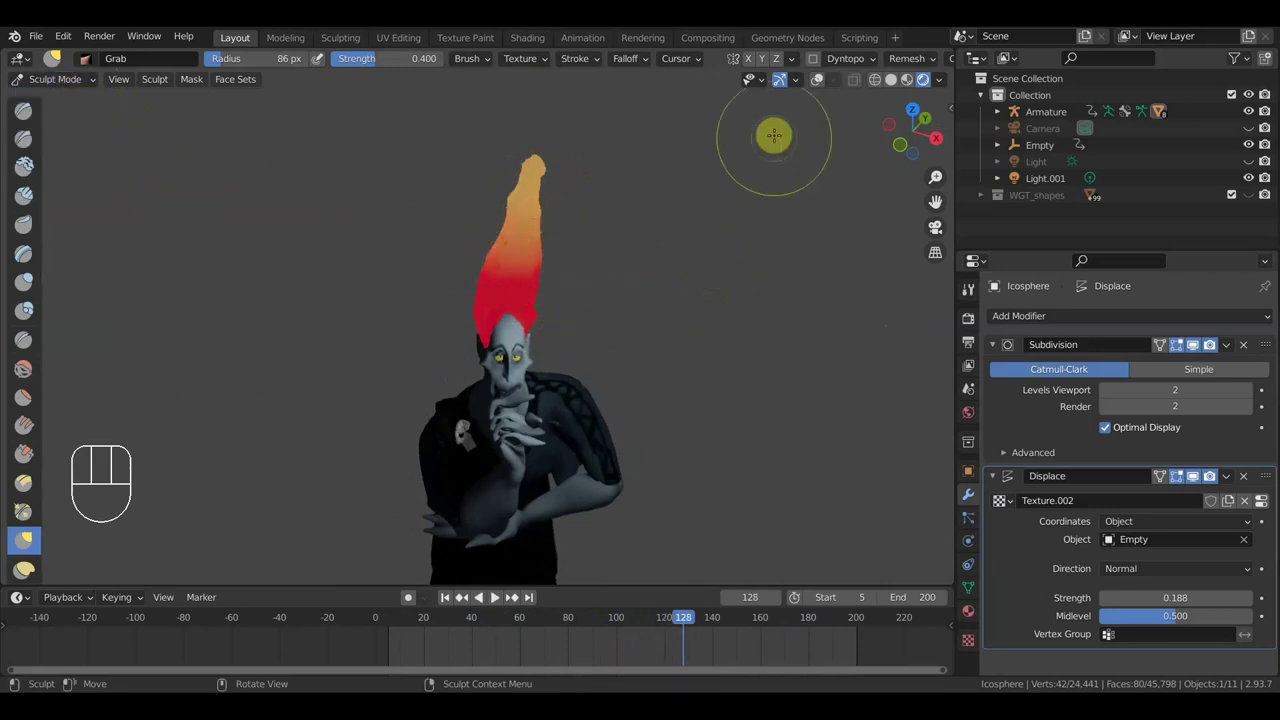
# Step: Return to Object Mode and select the Empty
pyautogui.click(57, 88)
pyautogui.middleClick(705, 309)
pyautogui.press('r')
pyautogui.middleClick(726, 339)
pyautogui.click(459, 204)
# Step: Move the Empty and insert location keyframes at frames 98 and 131, then scrub the motion
pyautogui.moveTo(662, 306); pyautogui.dragTo(641, 335)
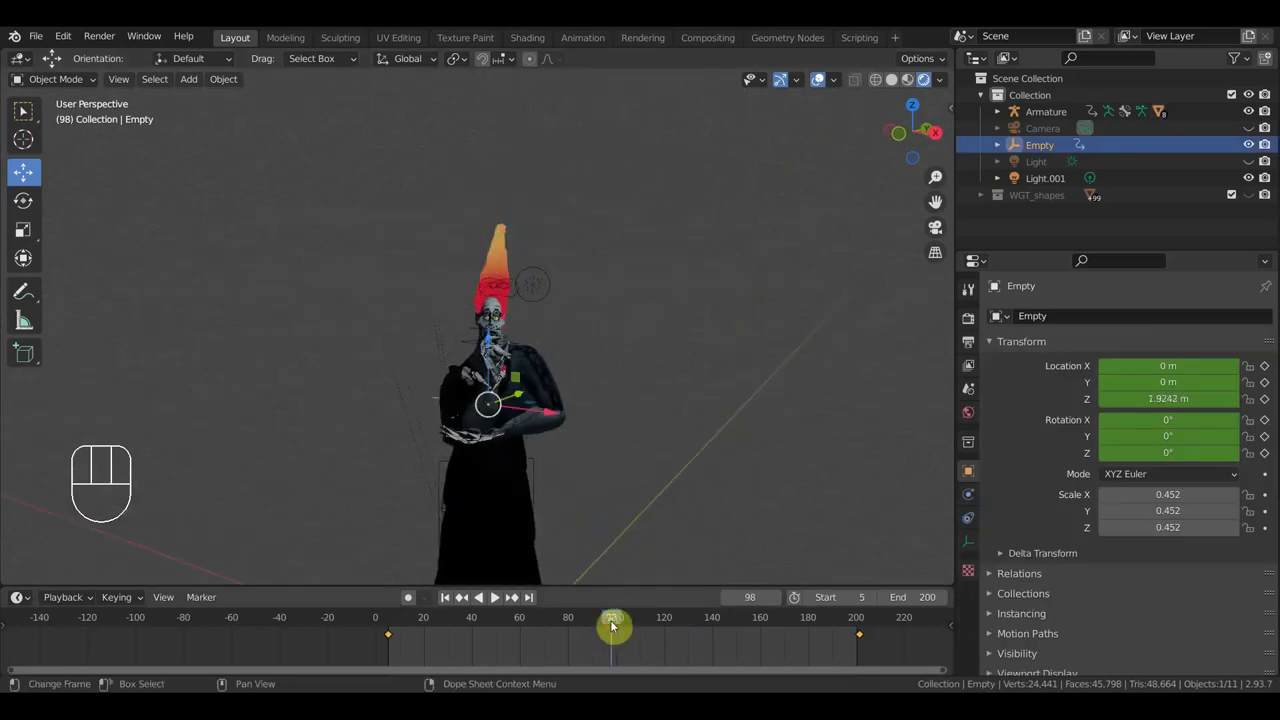
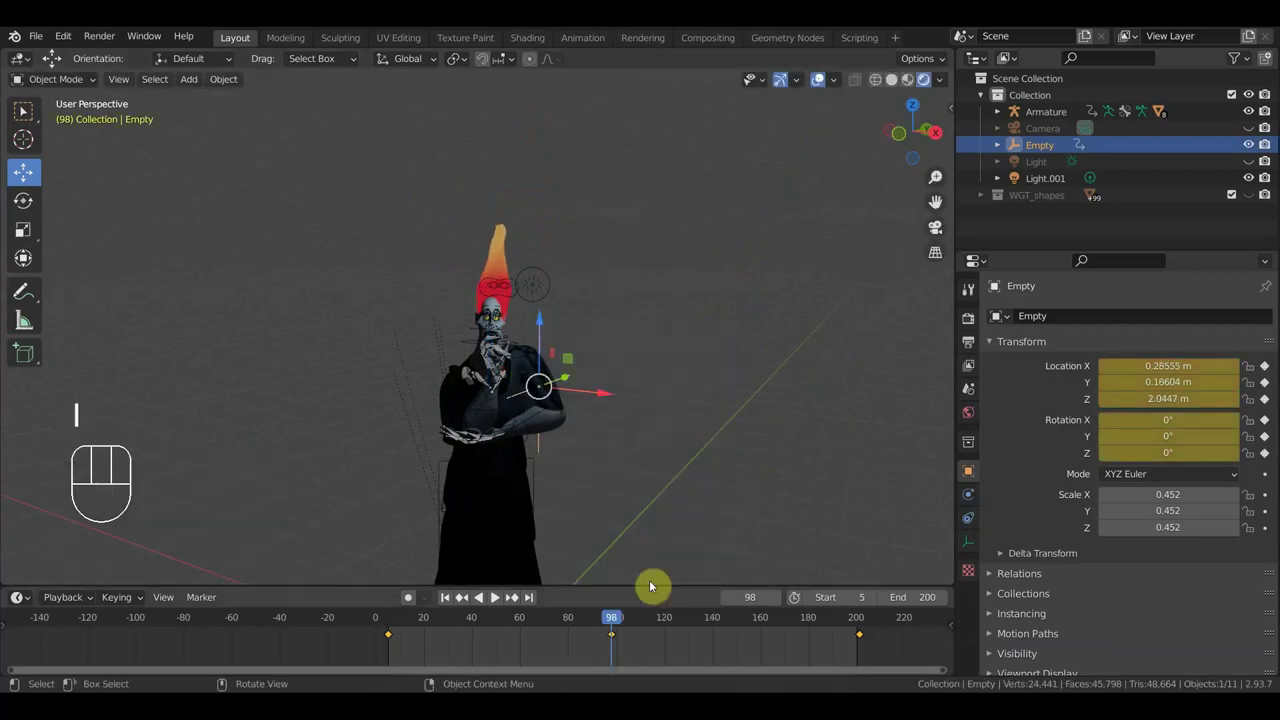
pyautogui.moveTo(582, 628); pyautogui.dragTo(699, 637)
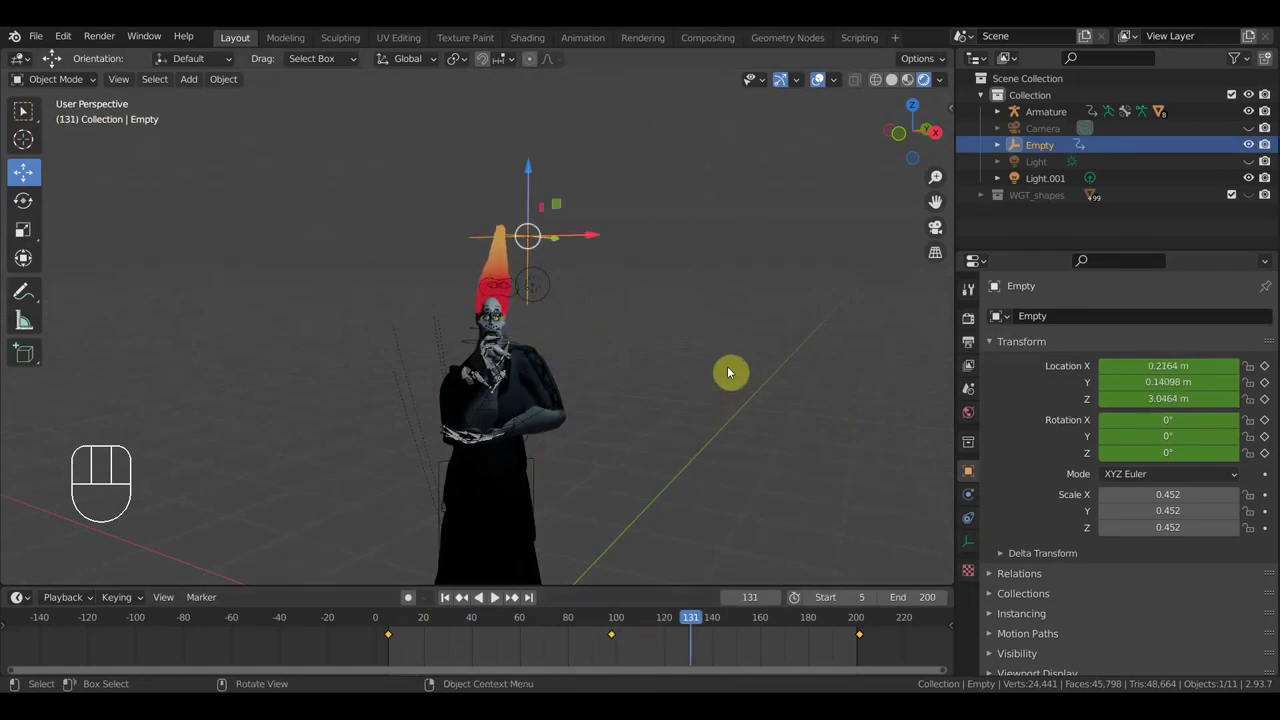
pyautogui.press('g')
pyautogui.press('i')
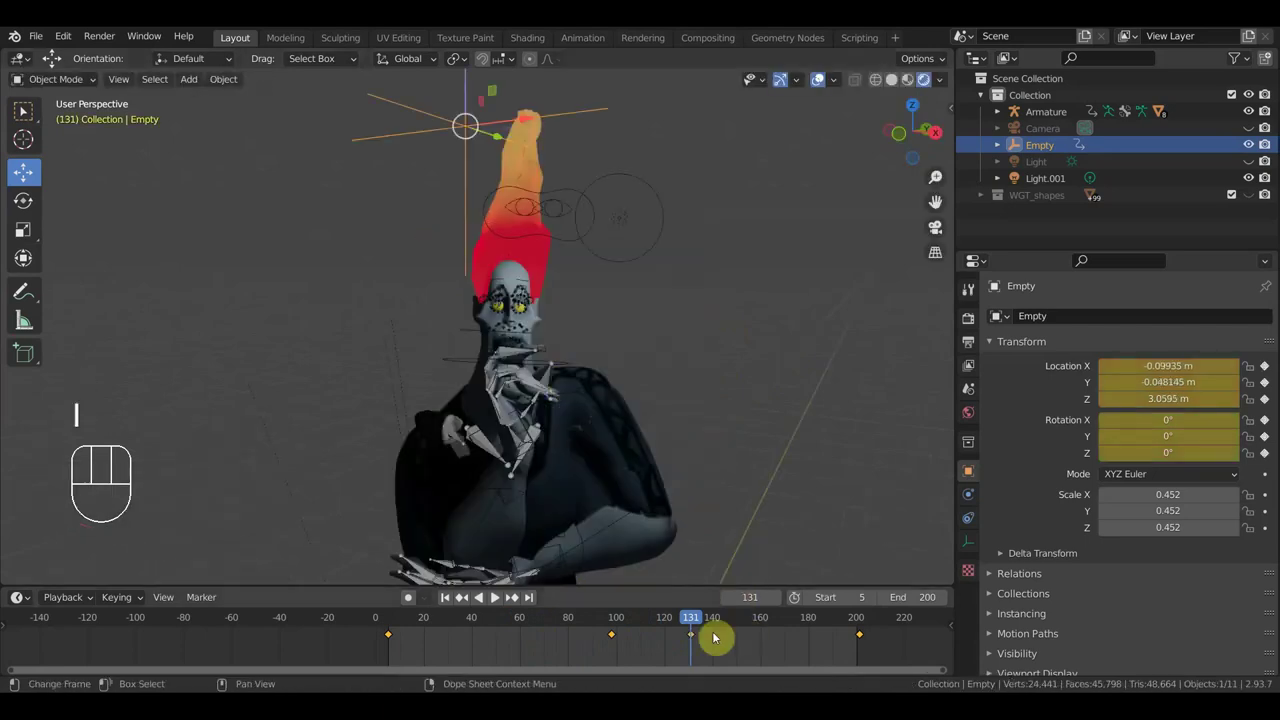
pyautogui.moveTo(628, 627); pyautogui.dragTo(646, 479)
# Step: Stop playback at frame 179 and orbit to the icosphere with its Displace modifier shown
pyautogui.press('space')
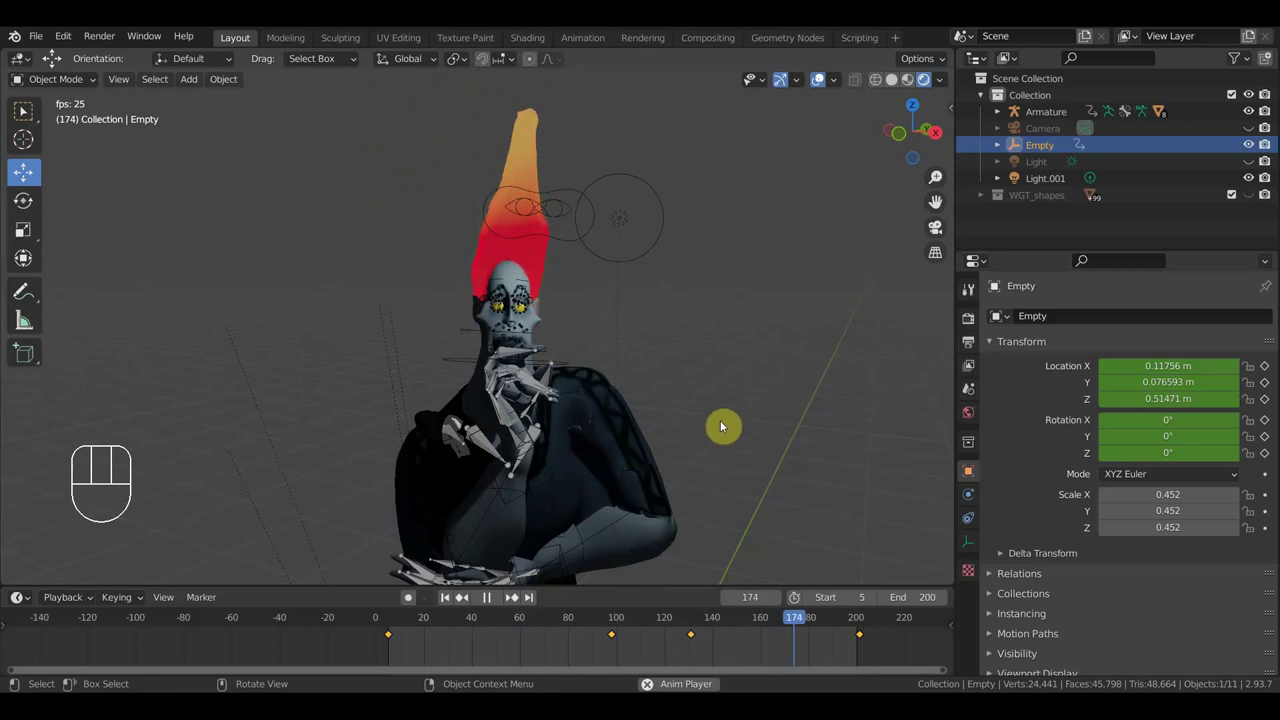
pyautogui.press('space')
pyautogui.middleClick(767, 443)
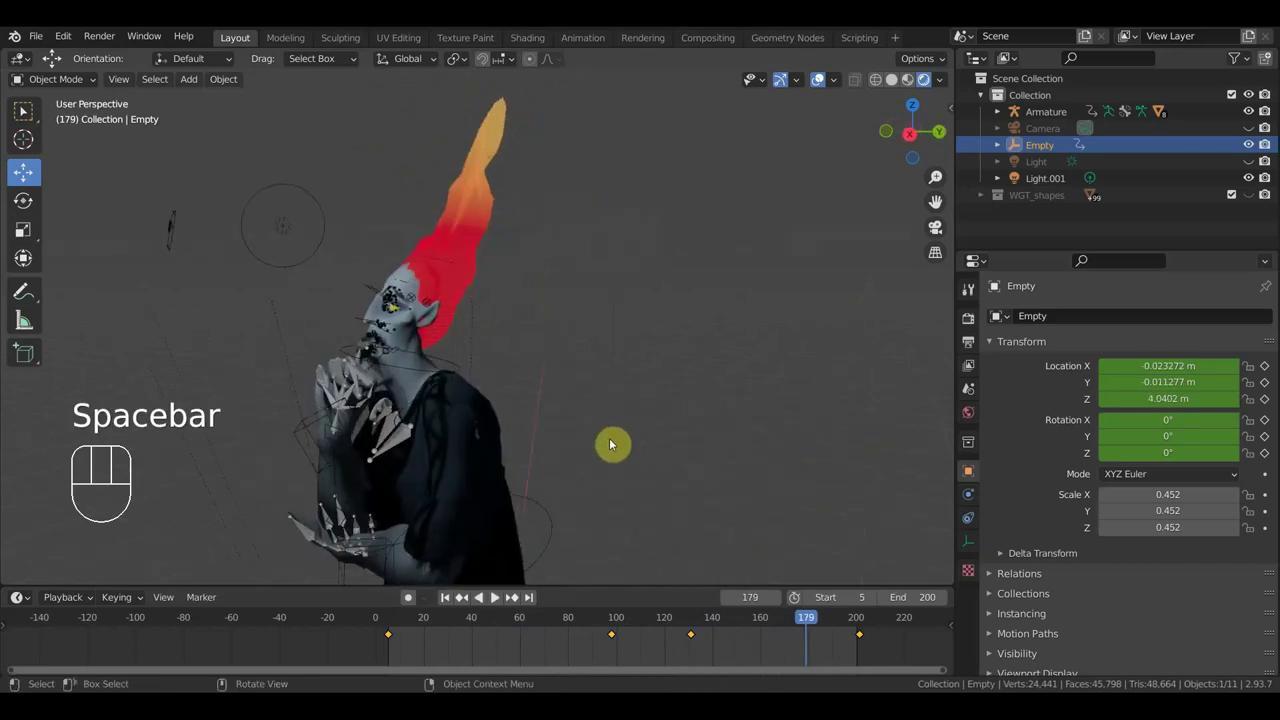
pyautogui.middleClick(537, 308)
pyautogui.middleClick(533, 260)
pyautogui.middleClick(519, 264)
pyautogui.click(527, 255)
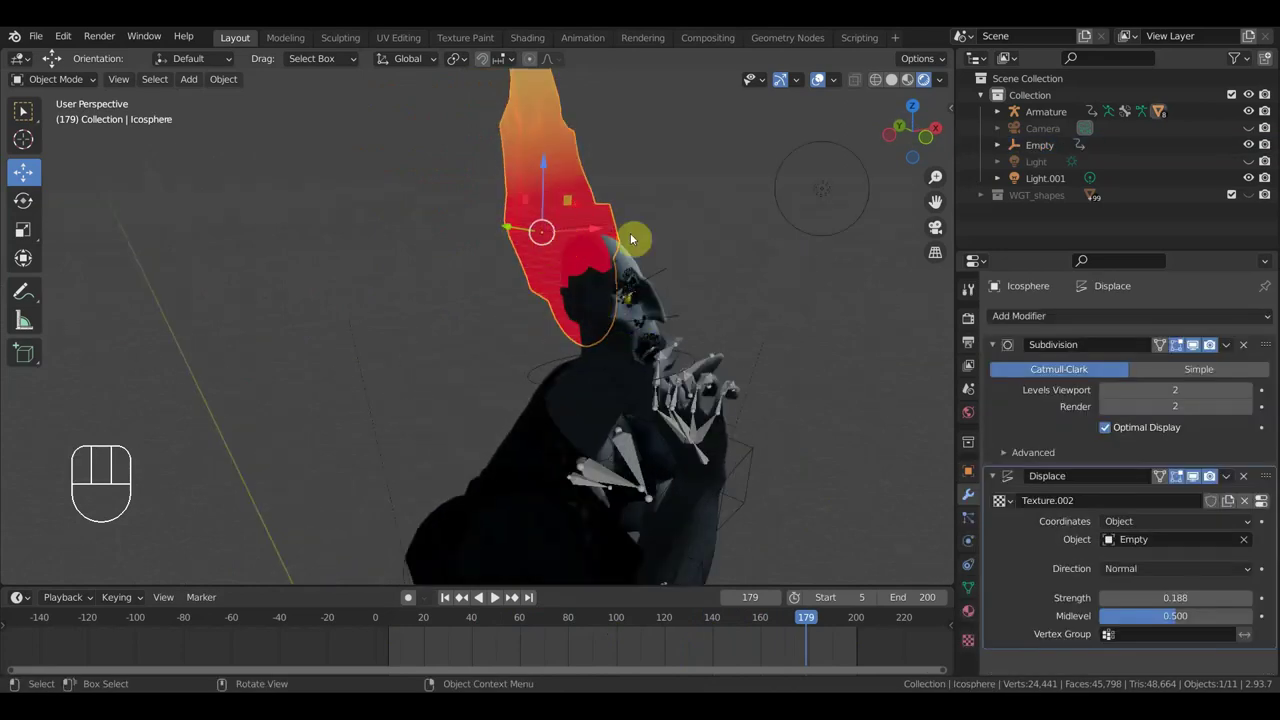
pyautogui.middleClick(668, 271)
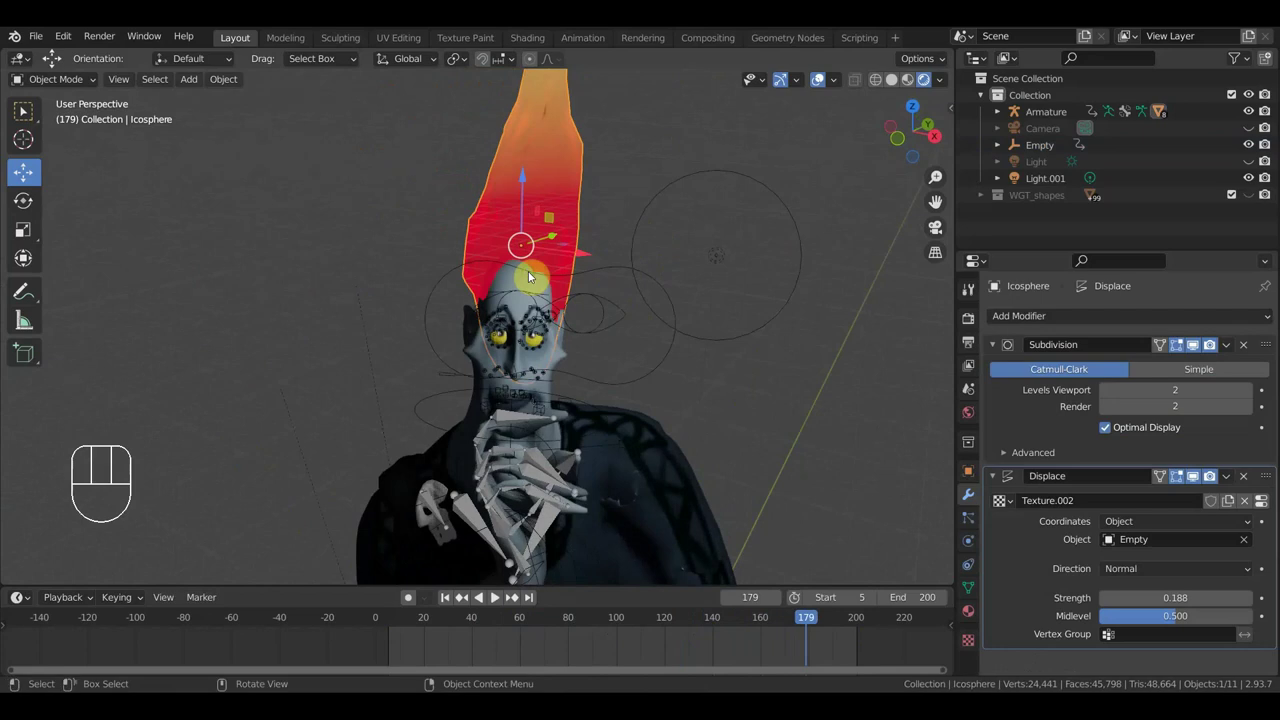
pyautogui.middleClick(481, 254)
pyautogui.moveTo(416, 258); pyautogui.dragTo(565, 252)
pyautogui.middleClick(622, 247)
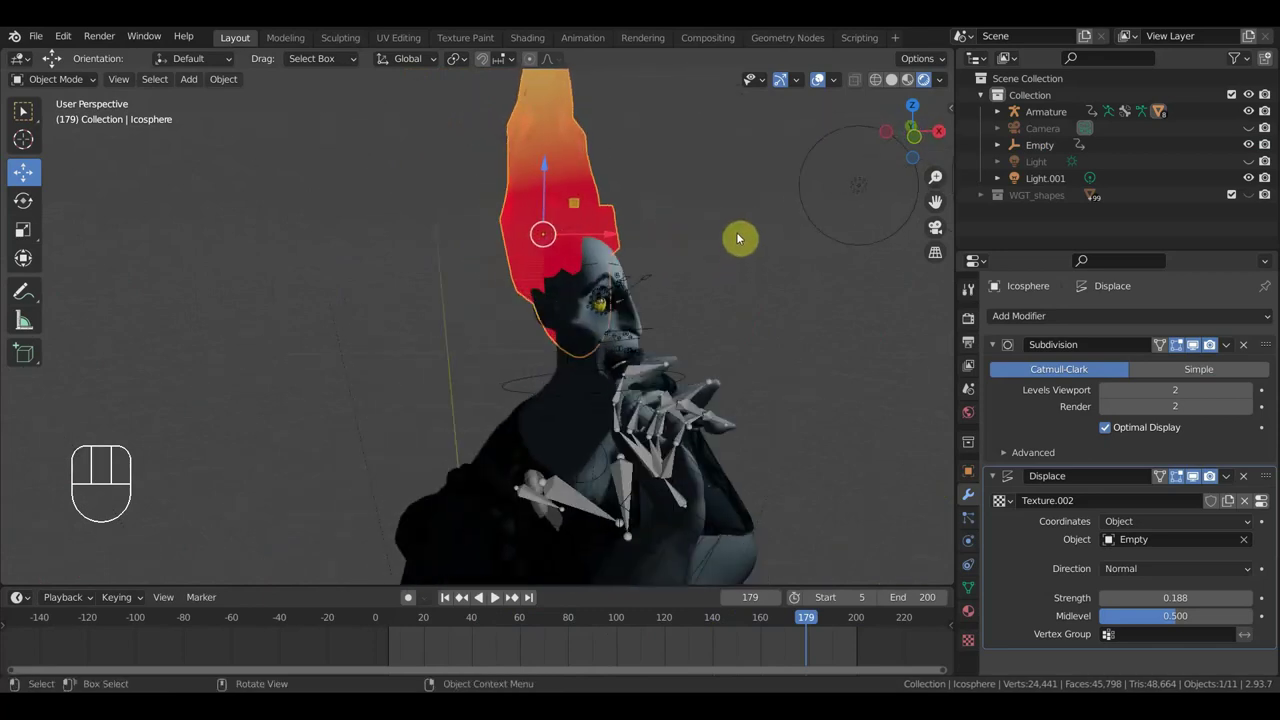